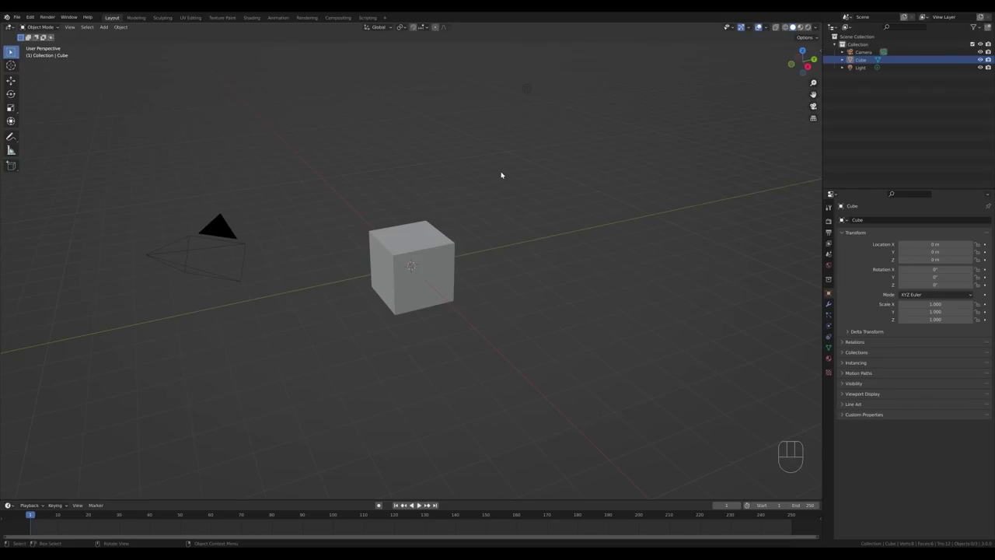
Delete the default cube, camera and light to leave an empty scene.
click(163, 58)
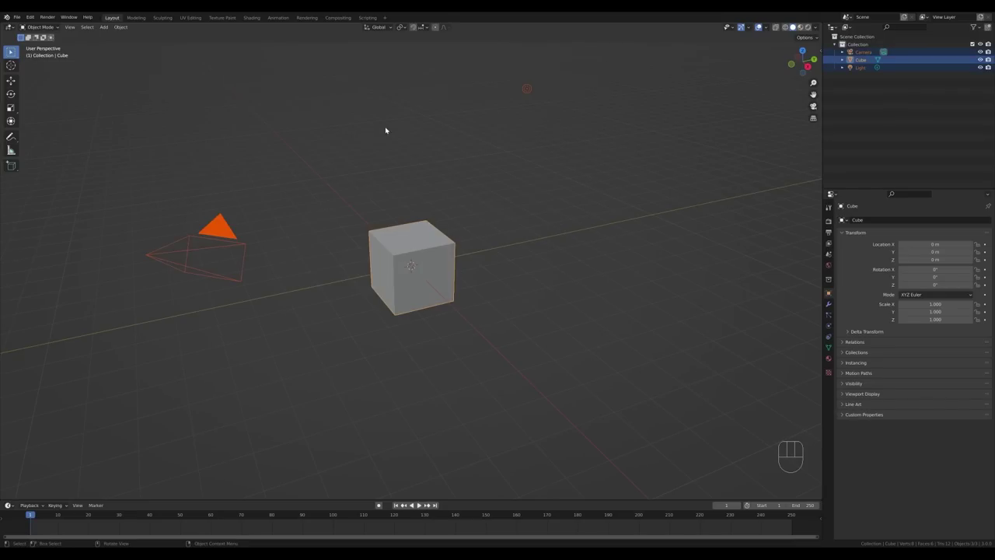
key(x)
drag(482, 273, 520, 271)
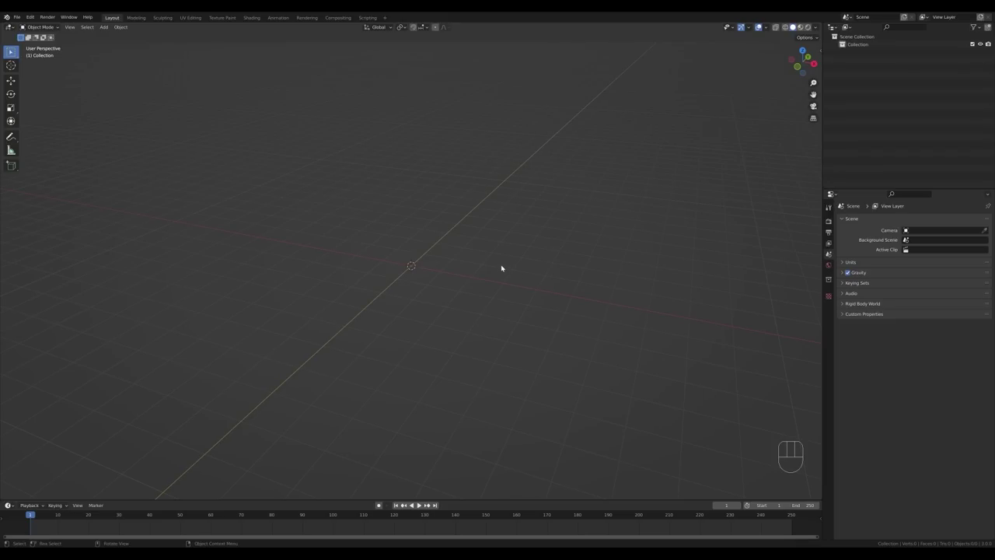
Add an ico sphere with 3 subdivisions at the origin and enter Edit Mode on it.
key(shift+a)
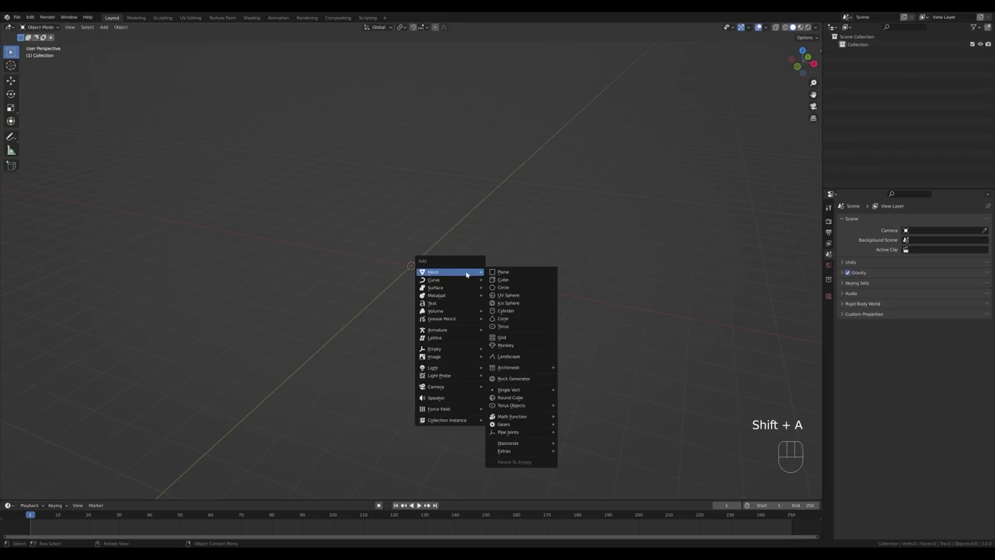
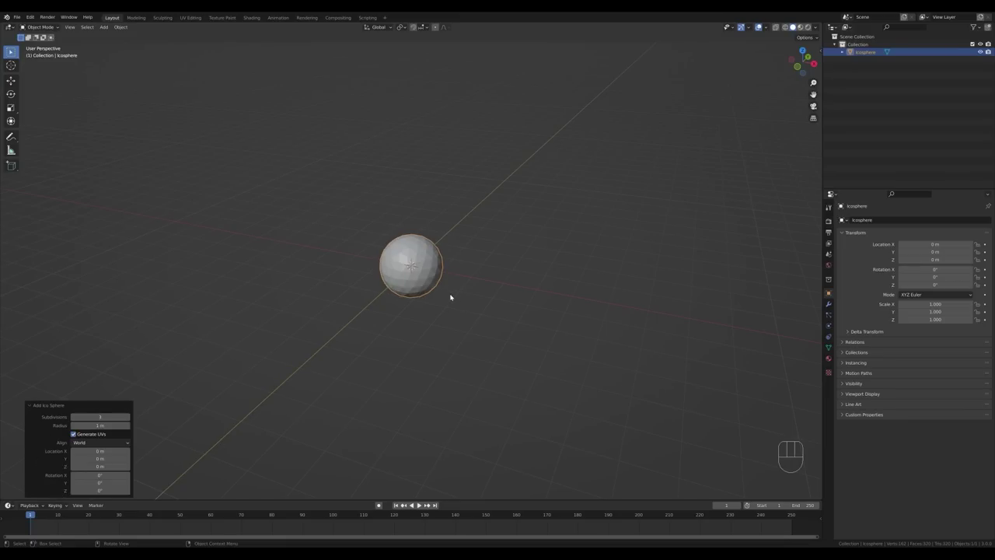
middle_click(508, 311)
drag(535, 301, 519, 306)
key(Tab)
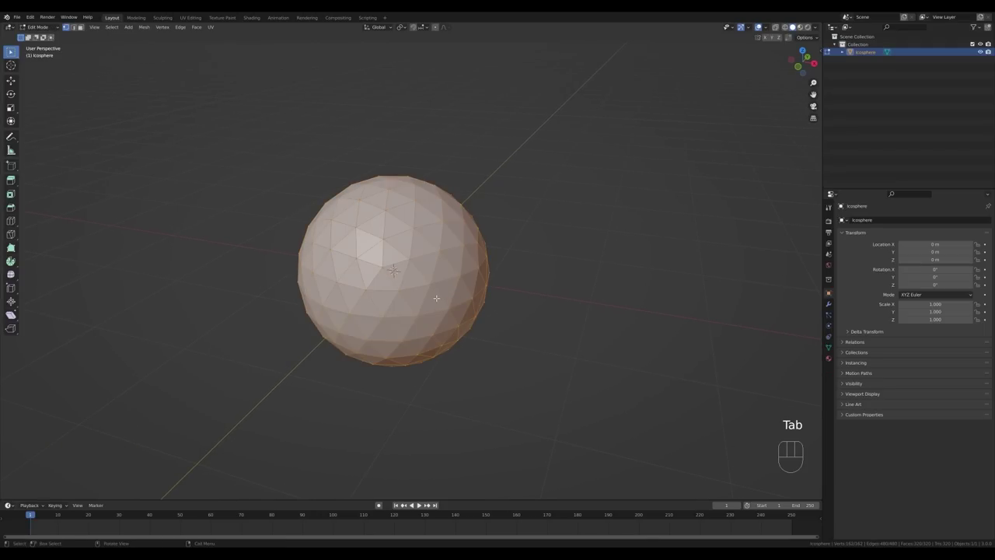
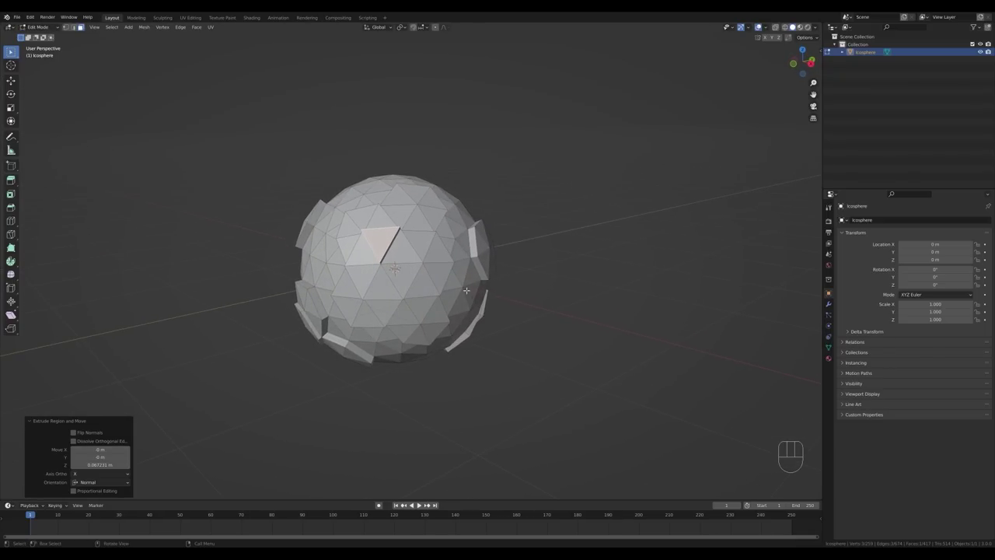
Return to Object Mode after extruding face patches into raised landmasses.
key(Tab)
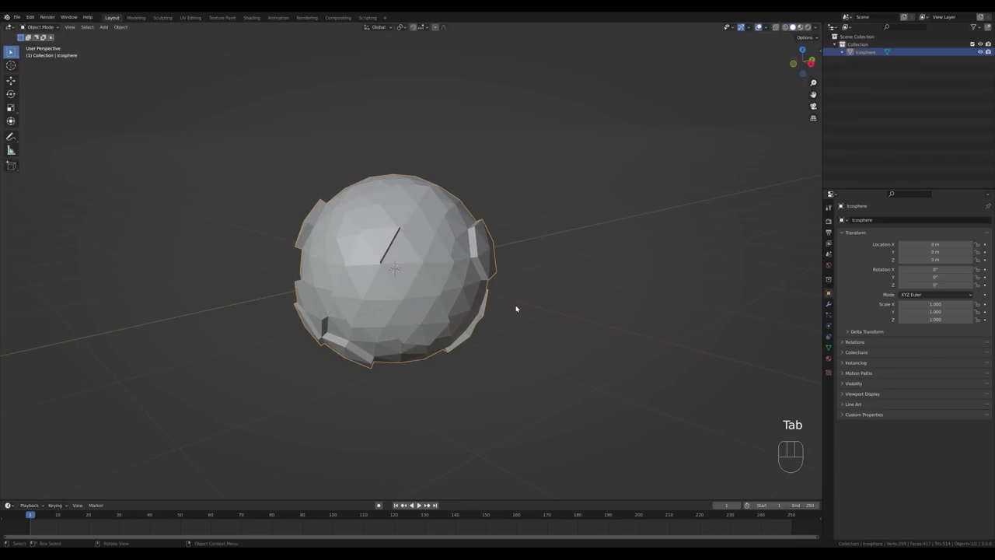
Add a second ico sphere and scale it to 1.04 so it wraps the land sphere.
key(shift+a)
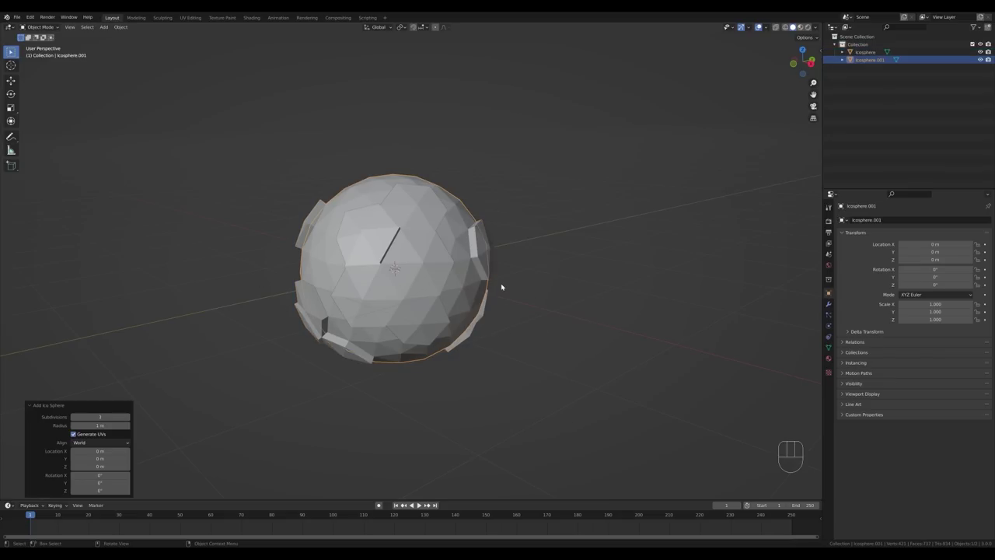
key(Tab)
key(s)
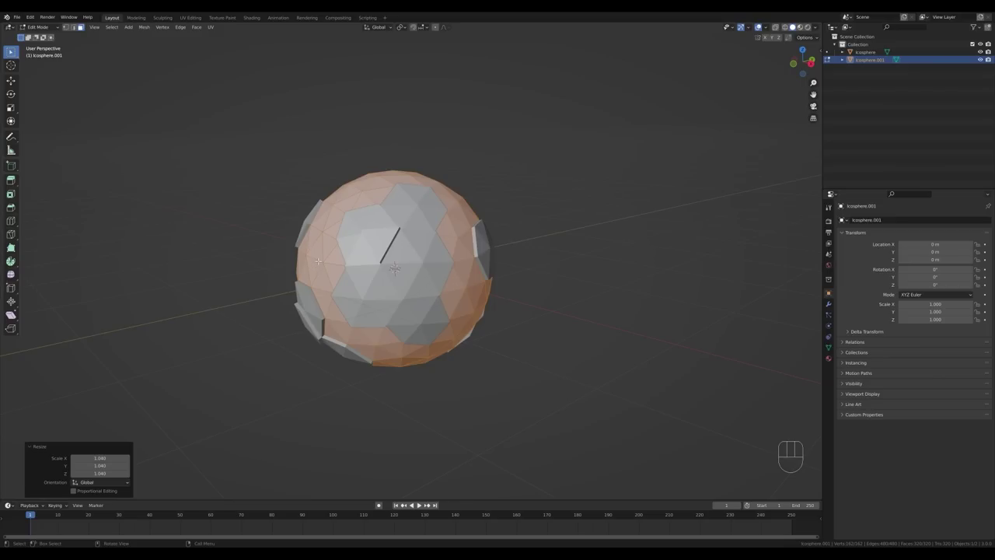
key(Tab)
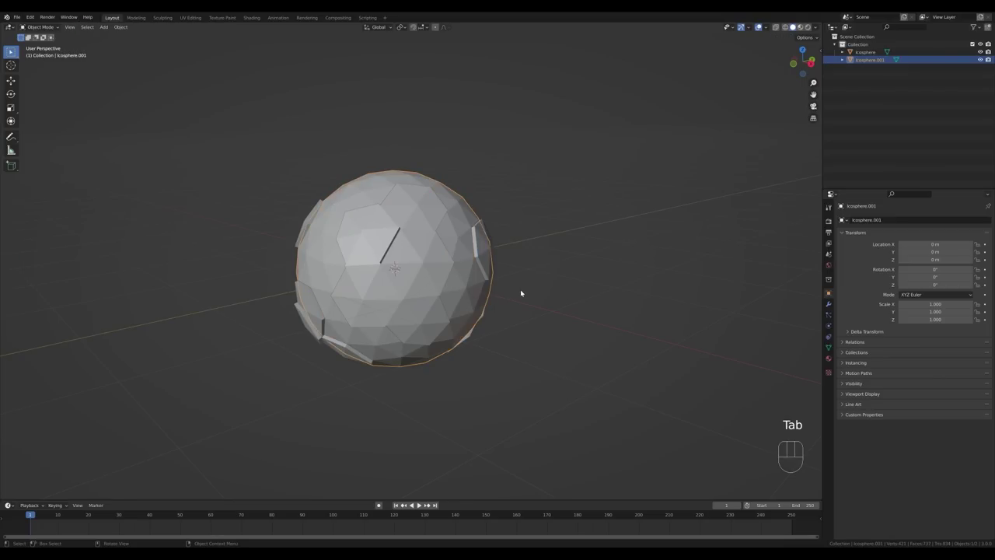
middle_click(523, 291)
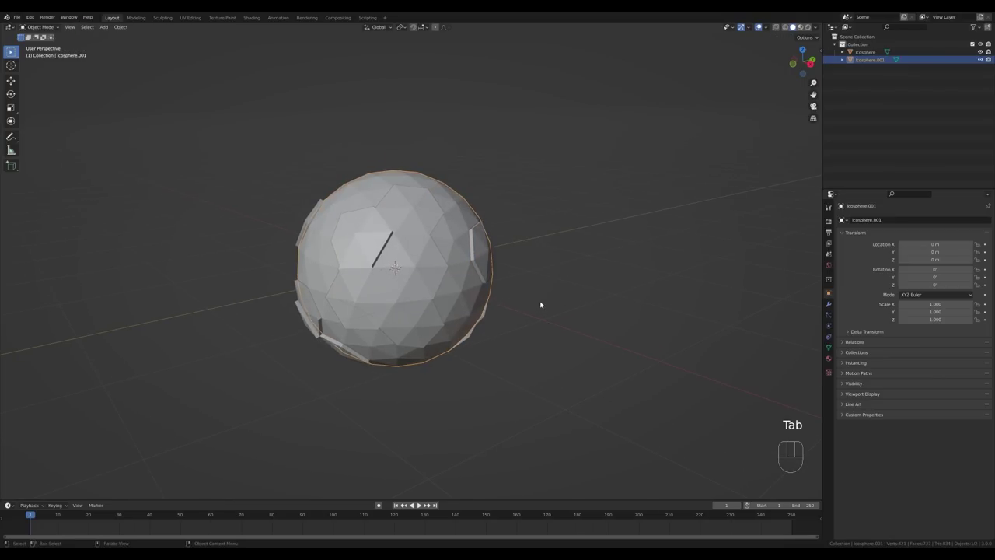
drag(547, 318, 575, 325)
key(shift+a)
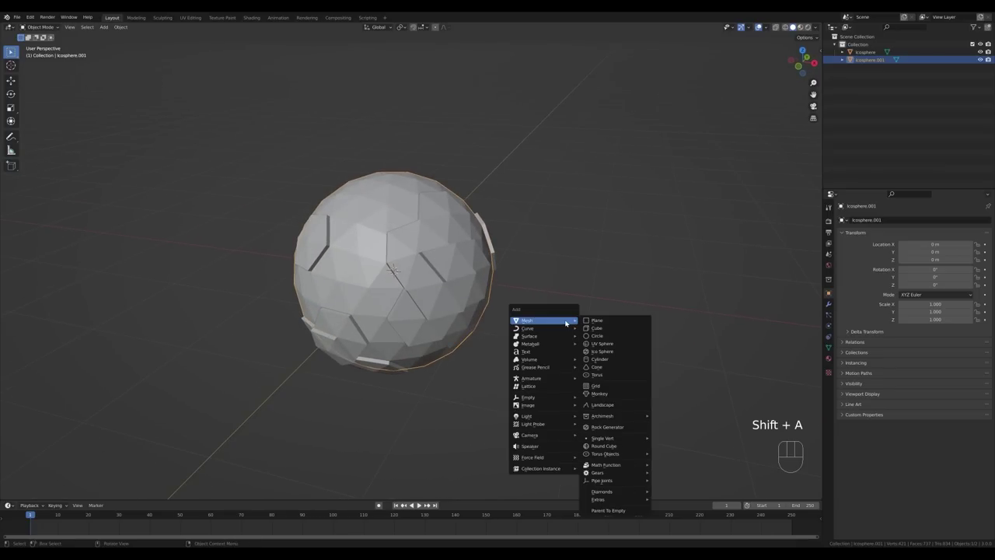
Add a plane and move it along X out beside the planet.
key(g)
key(x)
click(591, 328)
drag(726, 335, 717, 344)
Shrink the plane, extrude it up into a trunk and merge the top into a point.
key(Tab)
key(s)
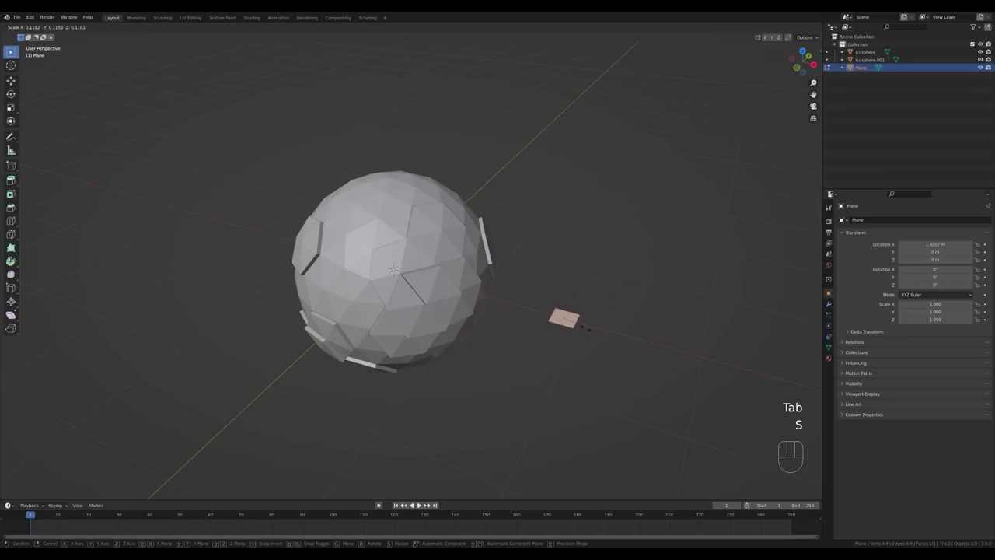
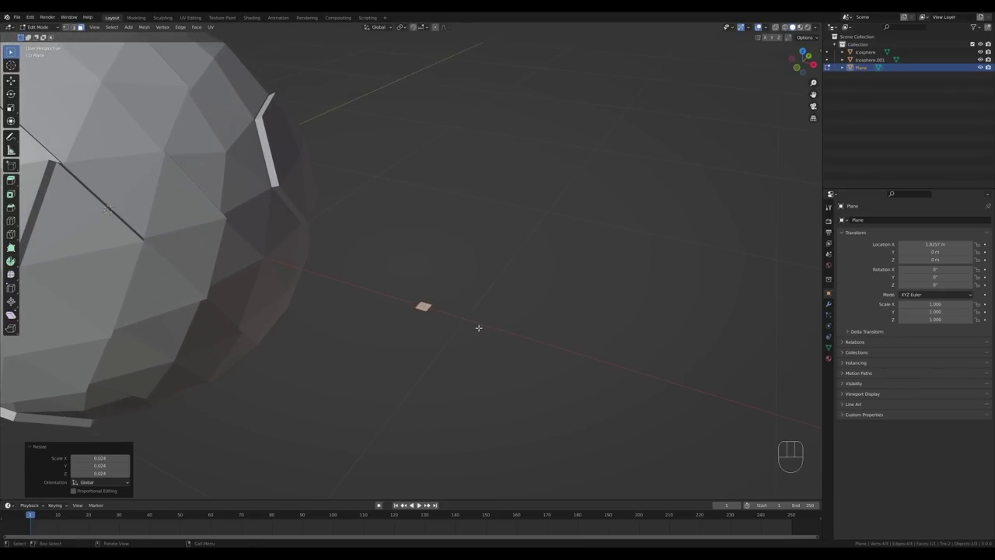
key(e)
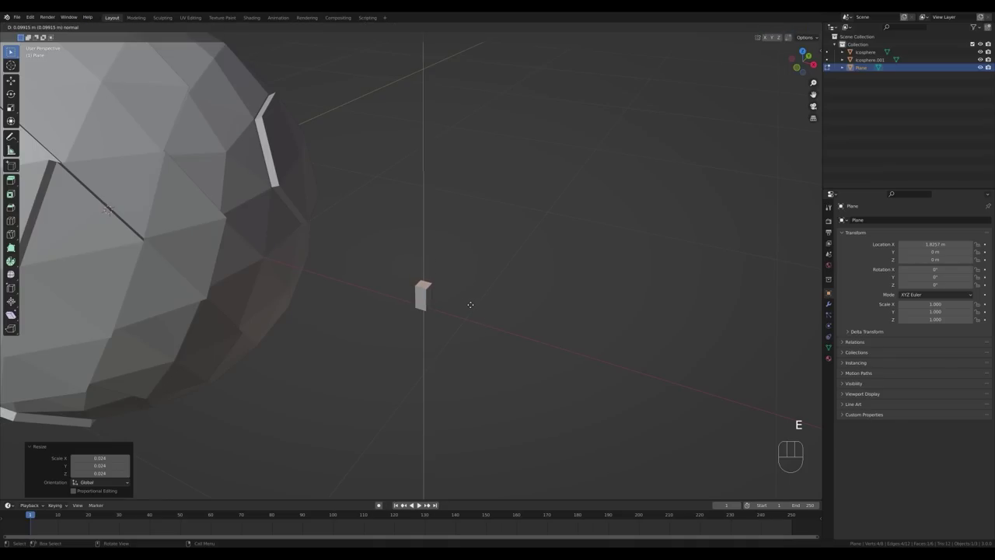
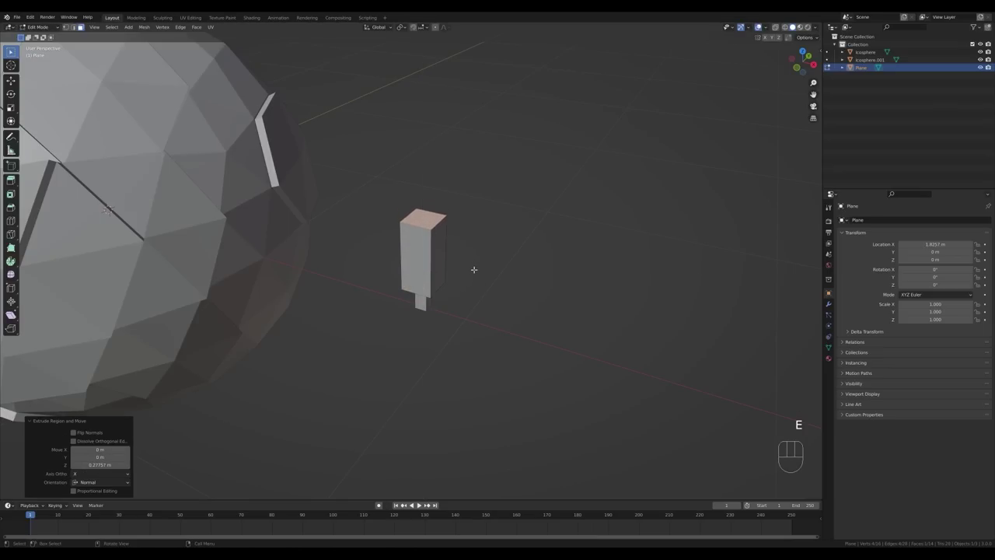
key(m)
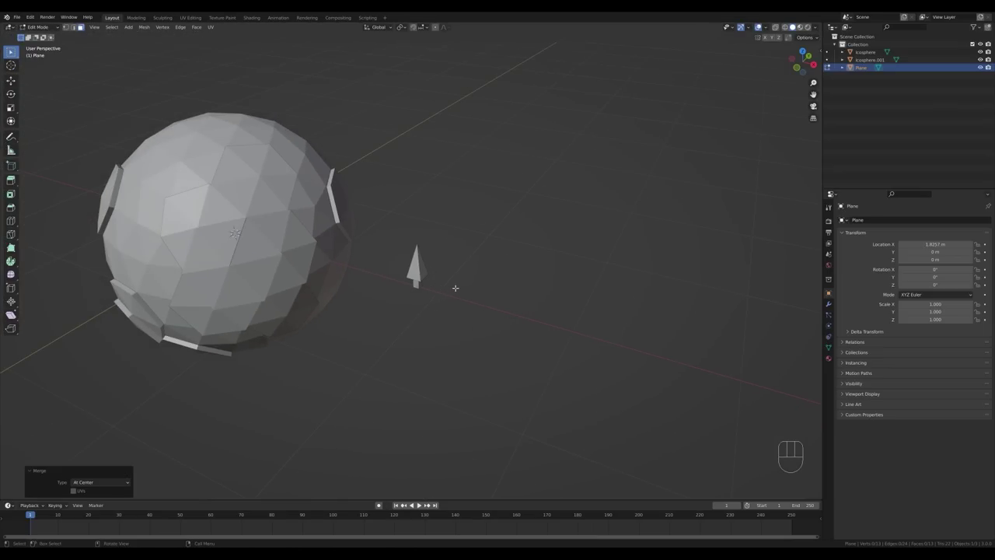
Add another plane and move it along X beside the tree.
key(Tab)
key(shift+a)
key(ctrl+z)
key(shift+a)
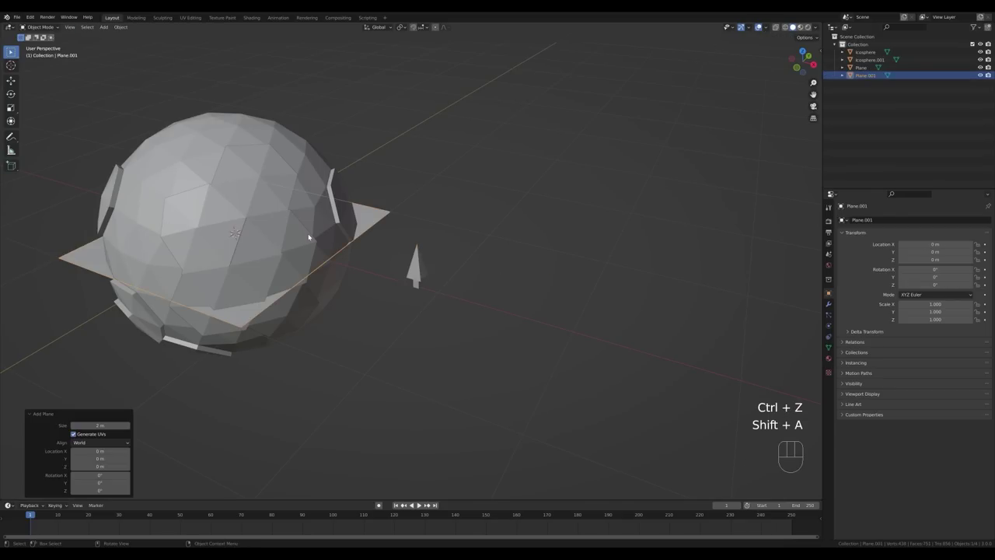
key(g)
key(x)
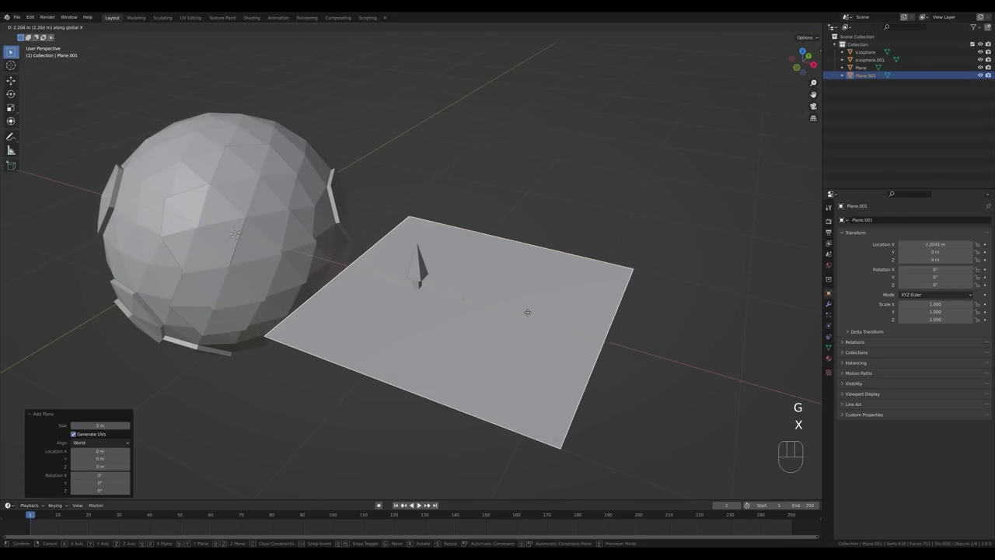
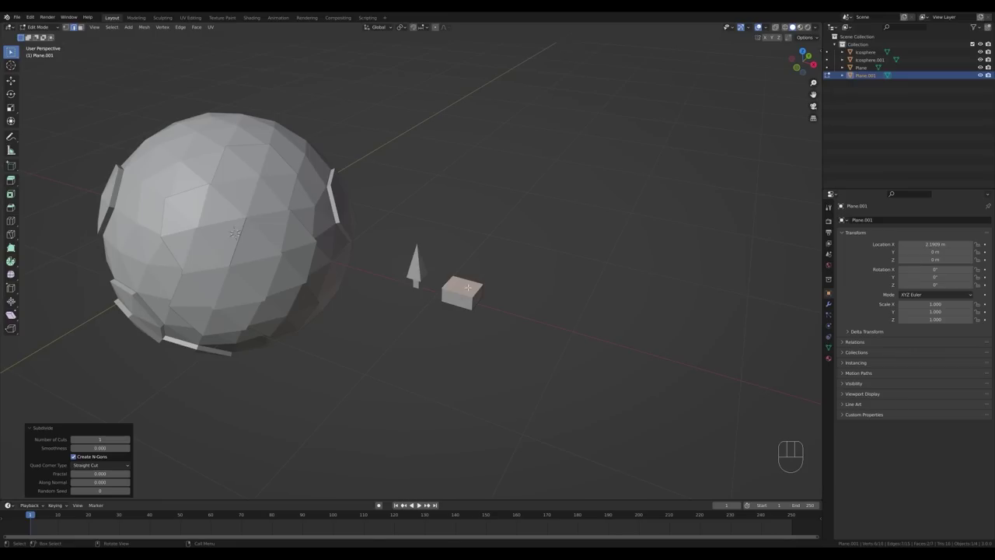
Raise the middle edge of the extruded block's top vertically along Z.
key(g)
key(z)
key(Escape)
key(g)
key(z)
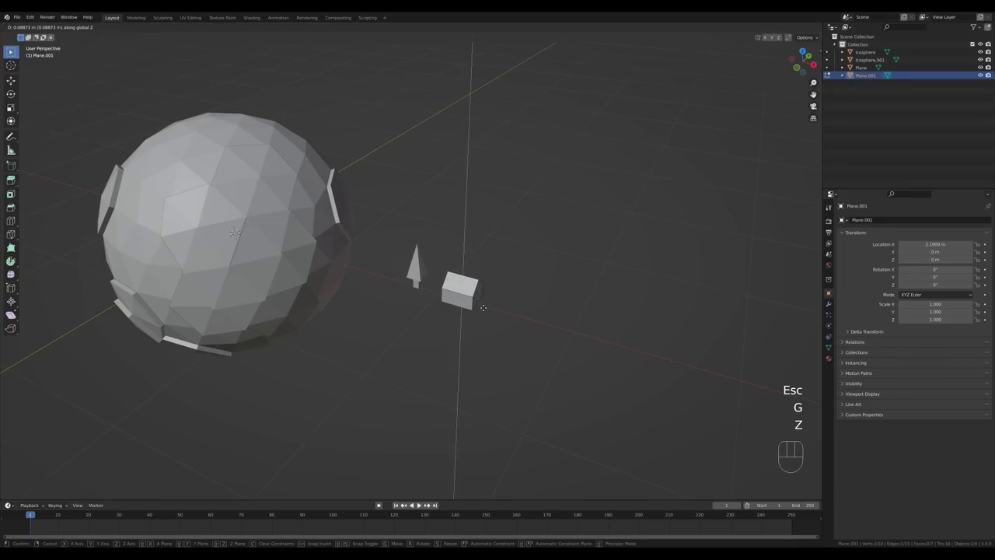
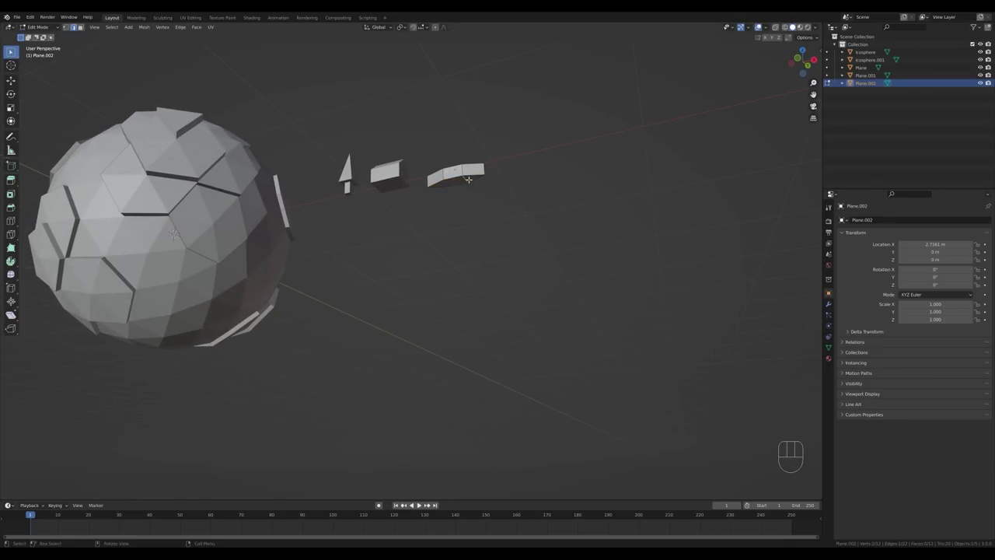
Merge the hull's end vertices into a point to finish the boat hull beside the house.
key(m)
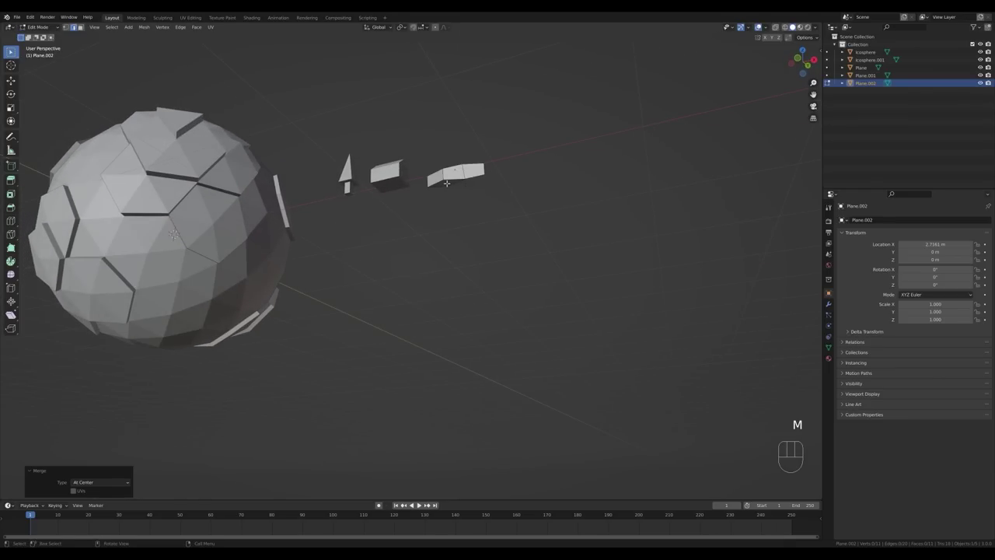
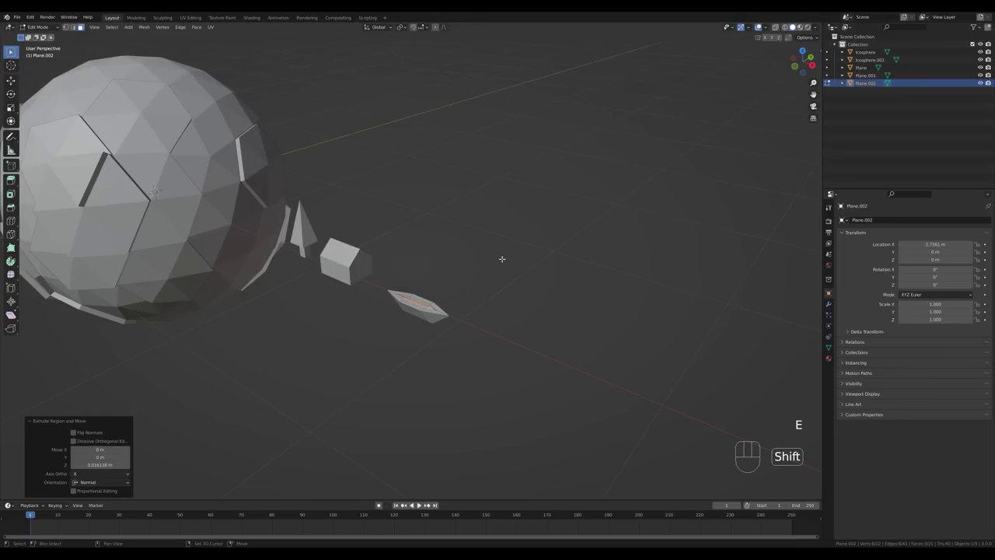
key(shift+s)
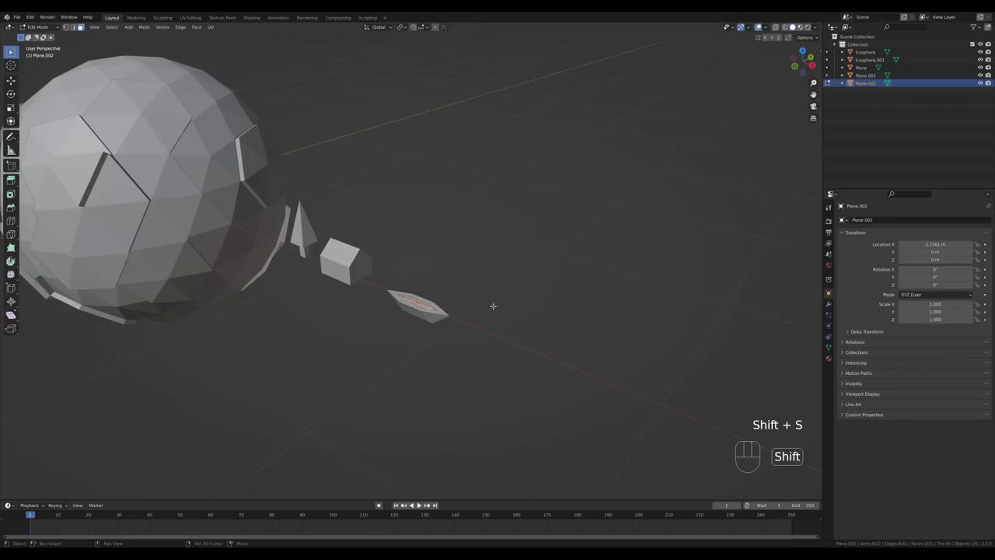
key(Tab)
key(shift+a)
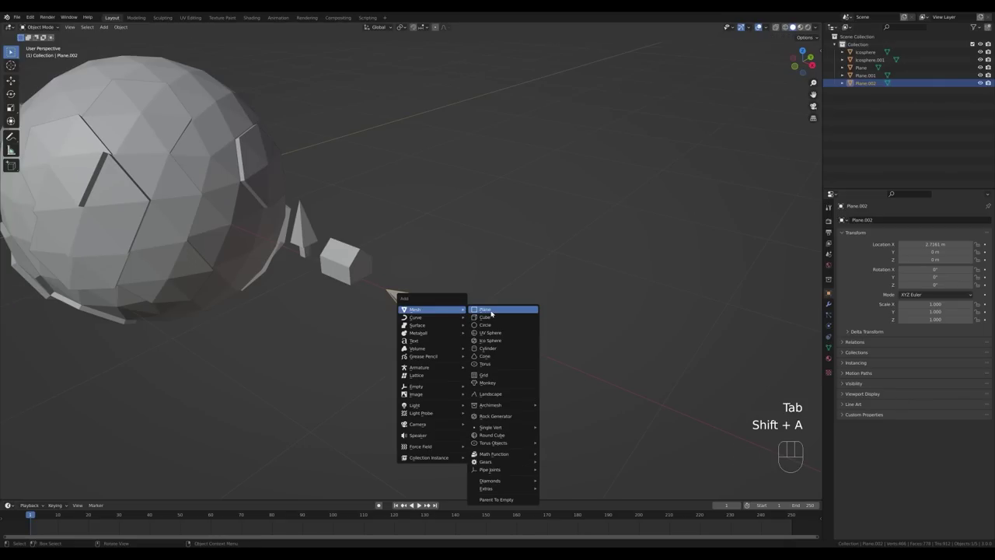
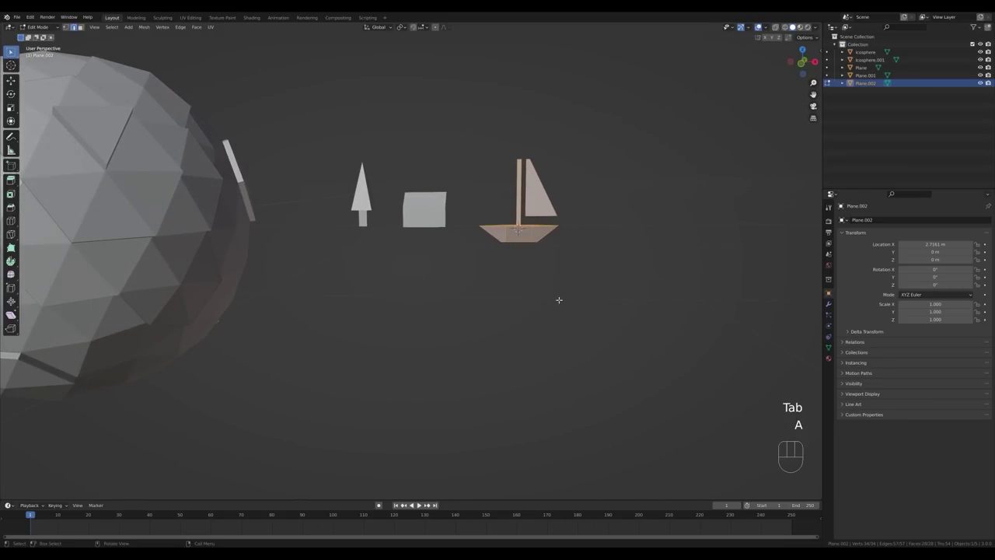
Lift the finished sailboat slightly upward along Z.
key(g)
key(z)
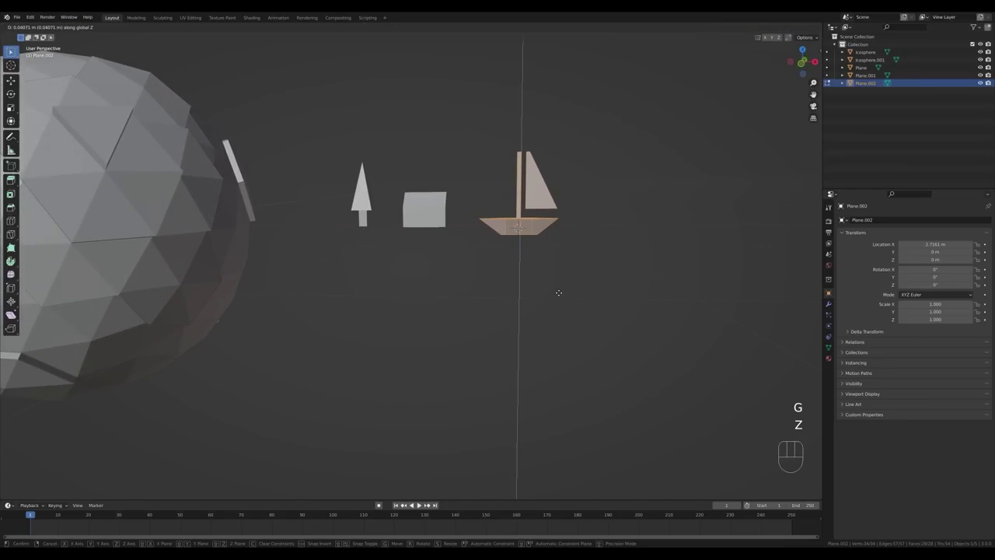
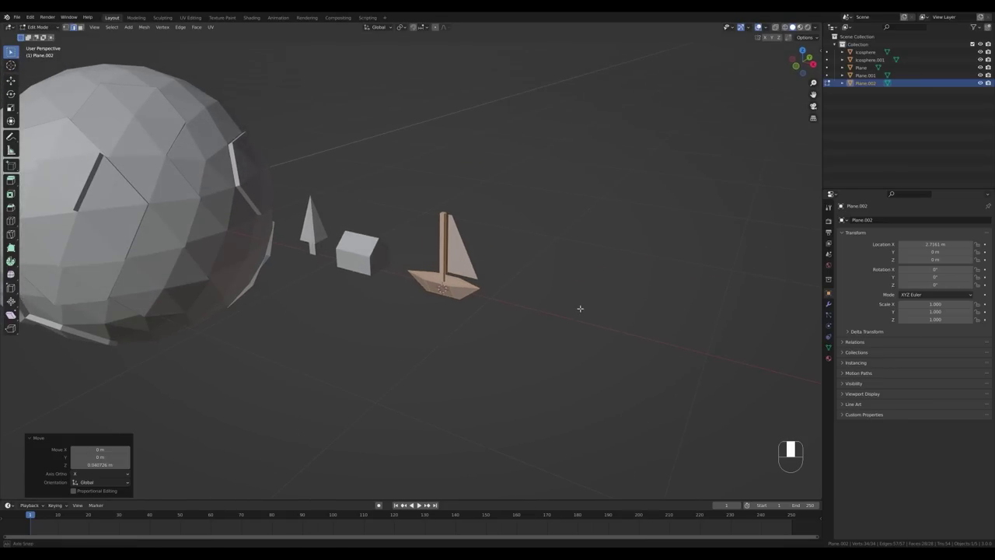
key(Tab)
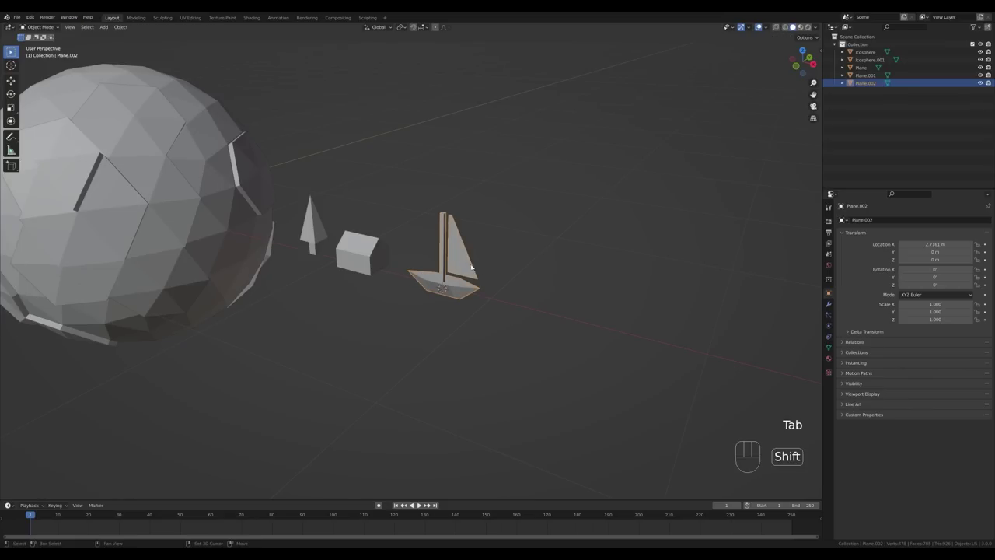
Add a plane, extrude it into a long bar and divide it with loop cuts for the fuselage.
middle_click(441, 252)
key(shift+a)
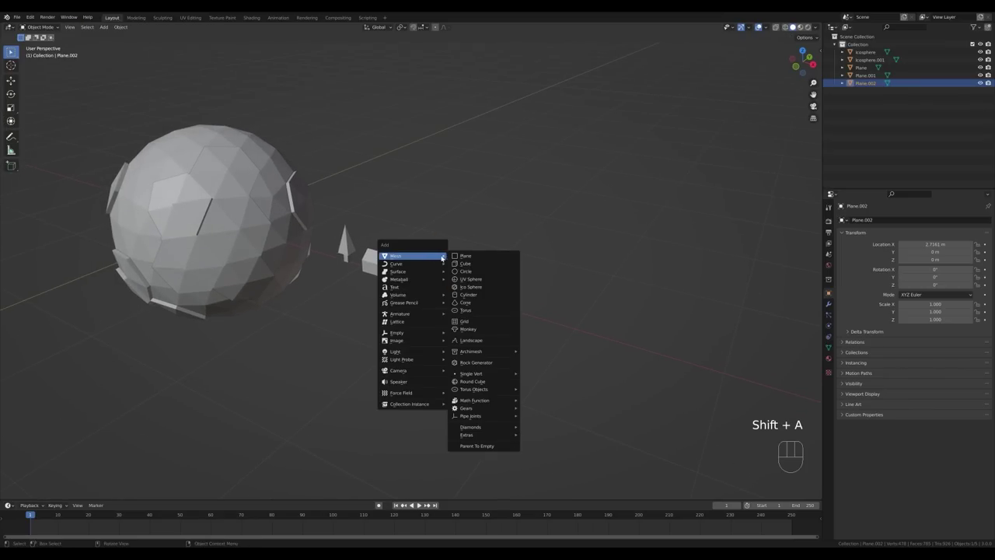
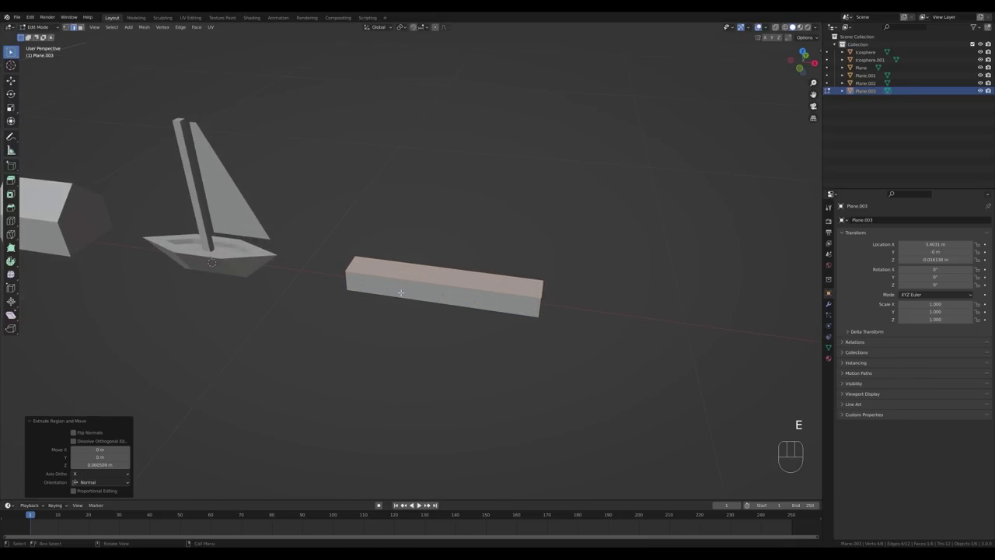
key(ctrl+r)
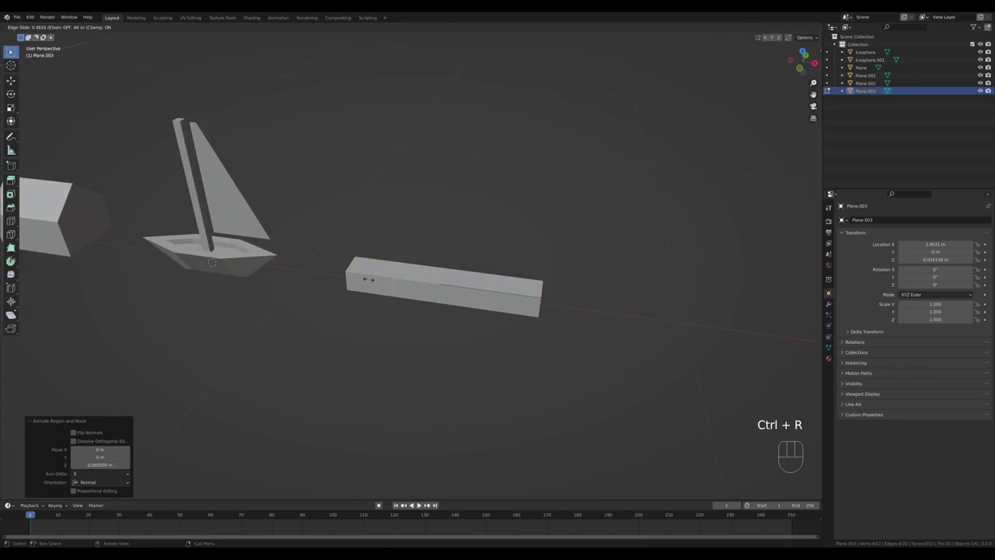
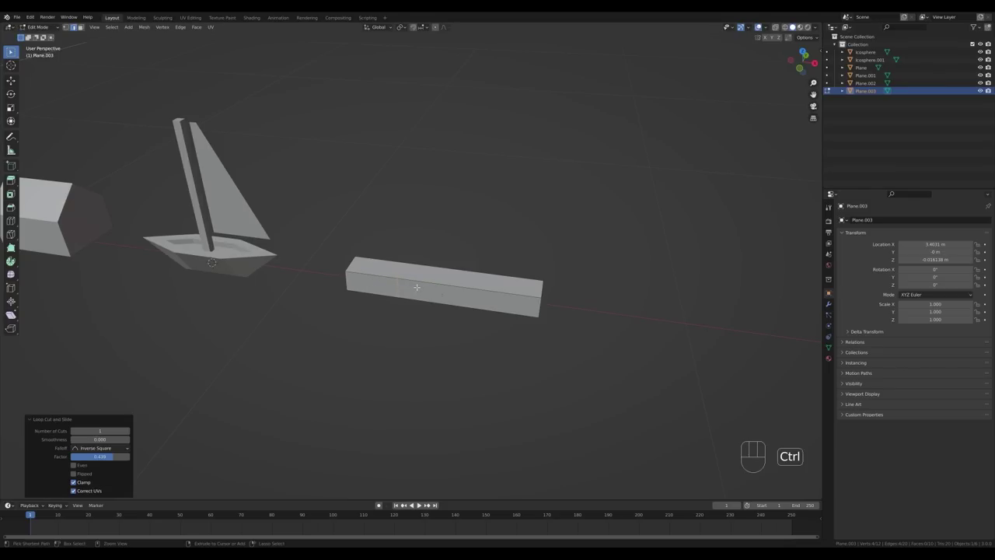
key(ctrl+b)
key(3)
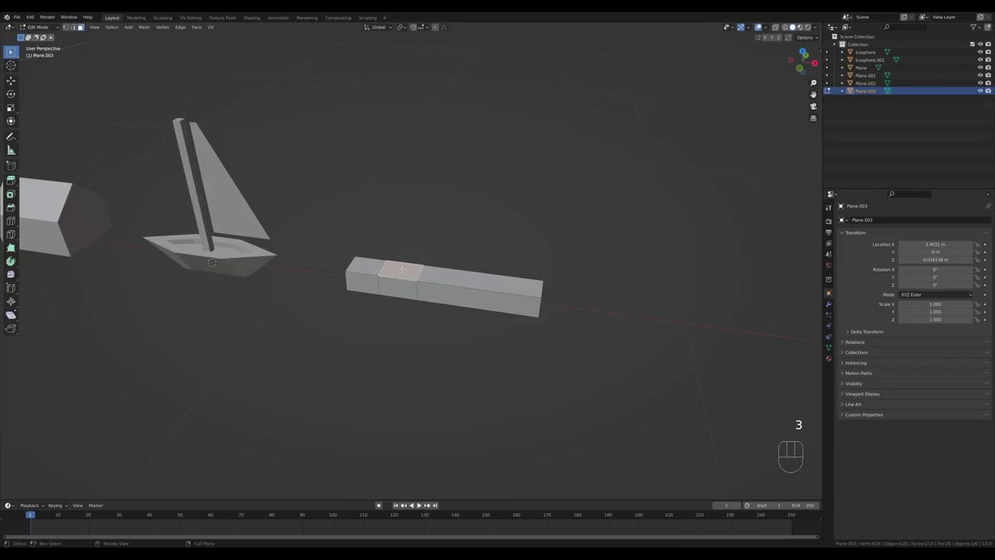
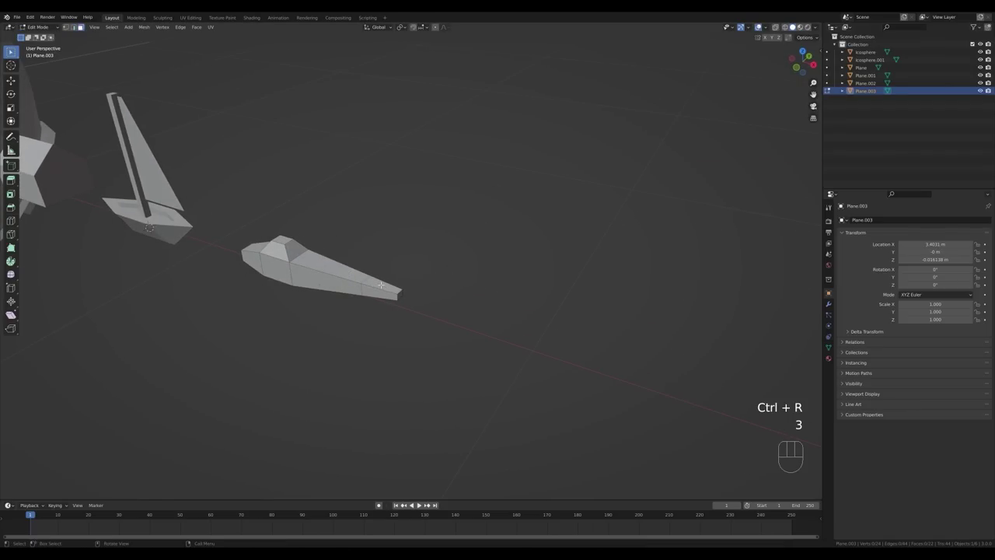
Extrude a tail fin narrowed along Y and pull a pair of wings out of the fuselage.
key(e)
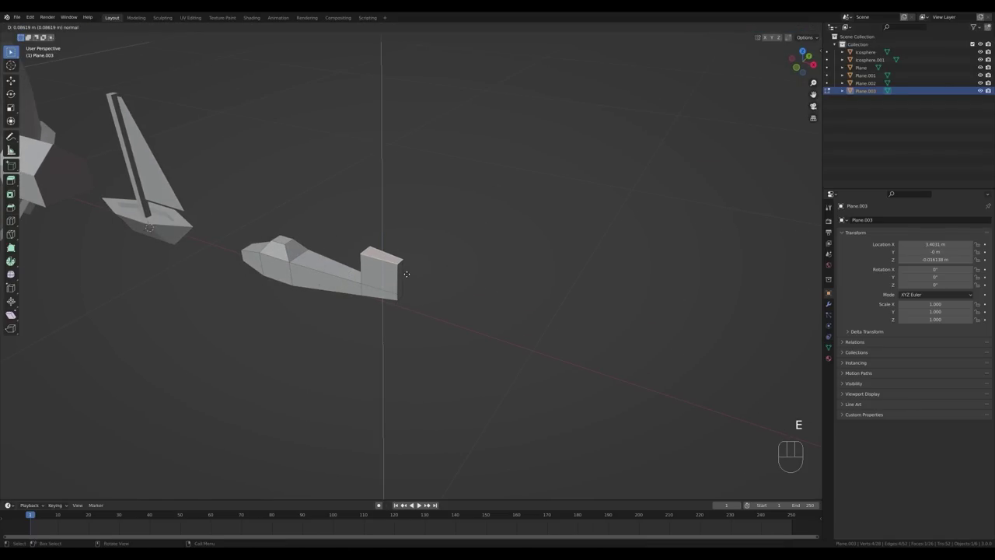
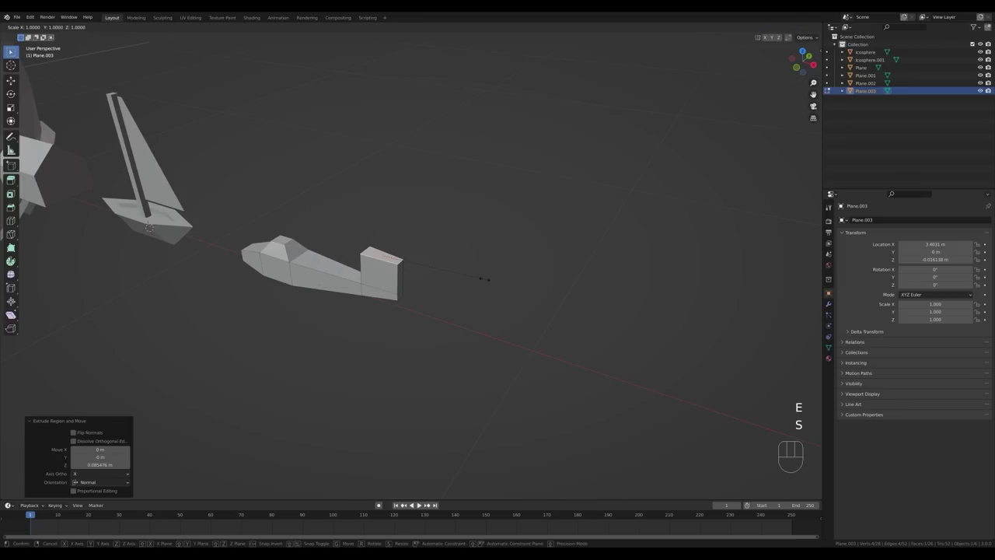
key(y)
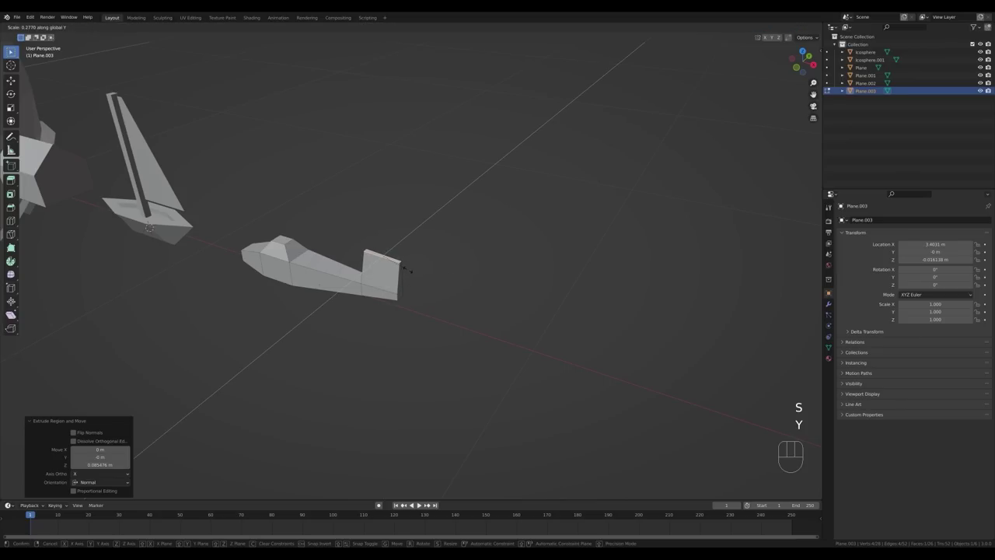
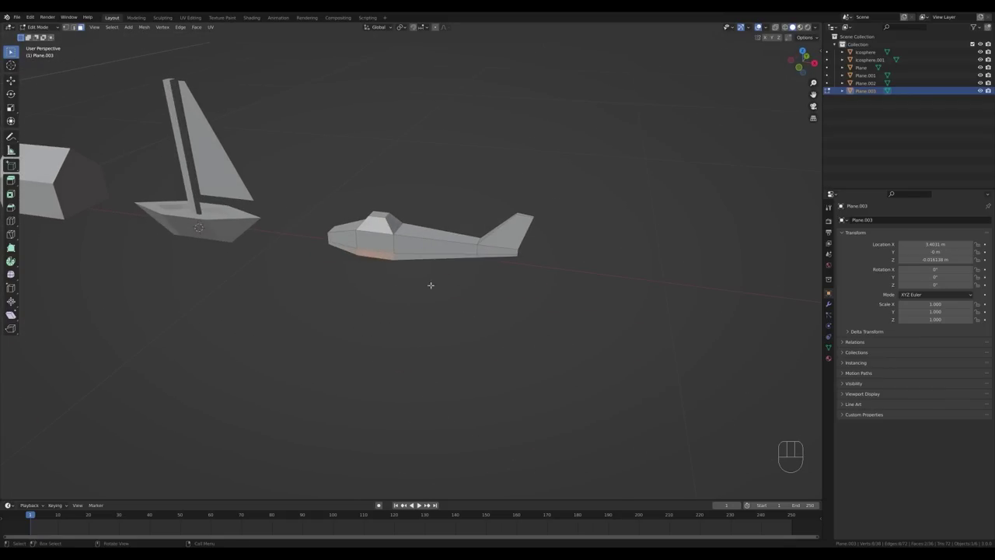
key(alt+e)
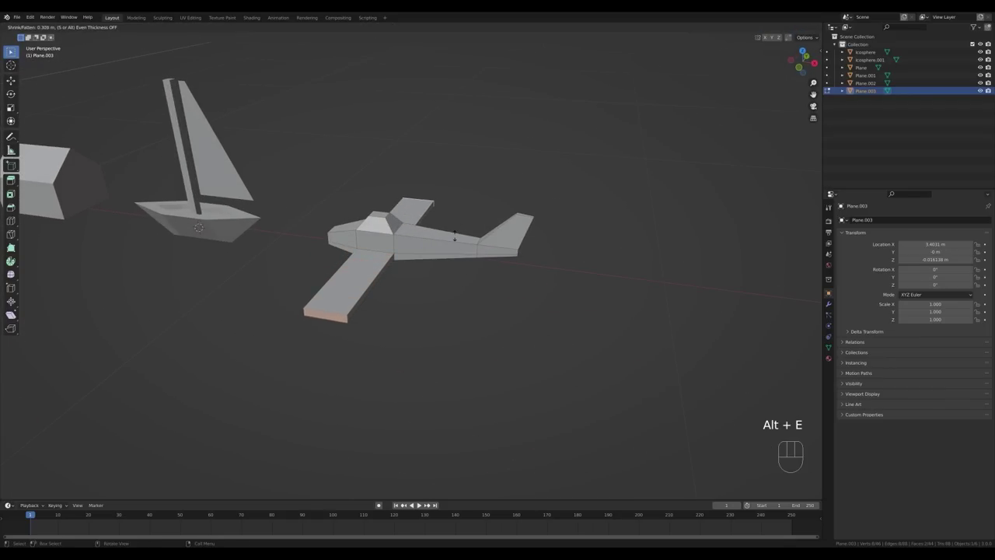
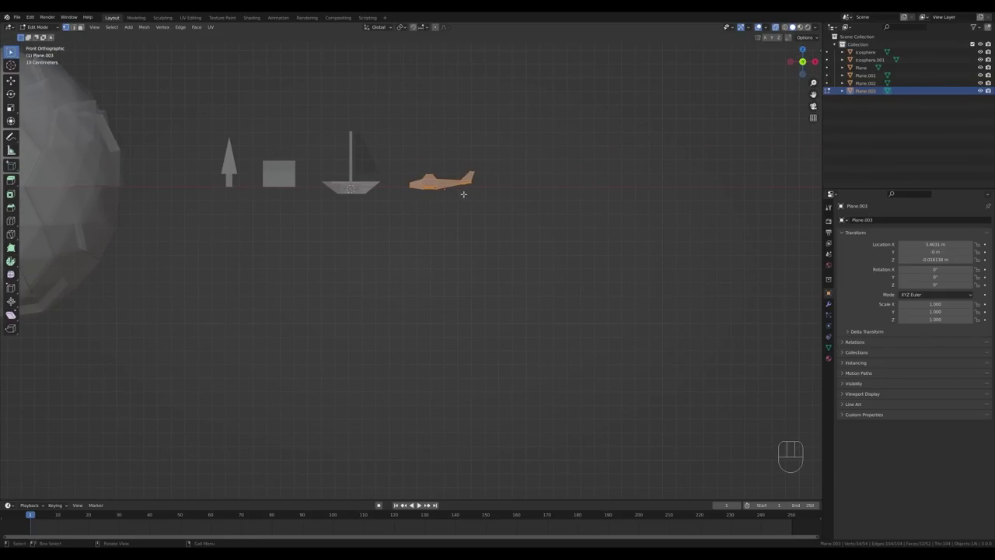
Move the airplane mesh straight up along Z so it hovers above the ground line.
key(g)
key(z)
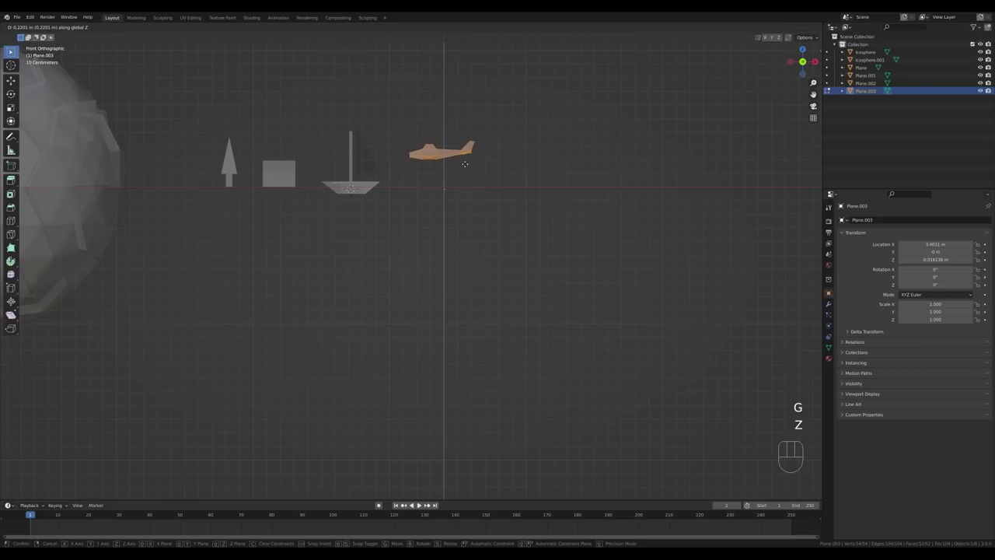
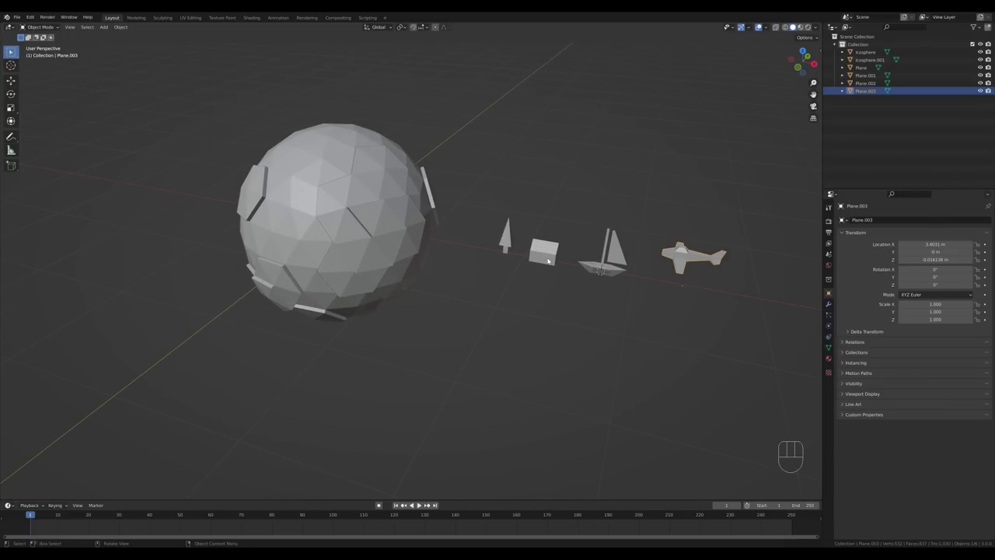
Select the little tree and enable face snapping with rotation aligned to the surface.
middle_click(493, 260)
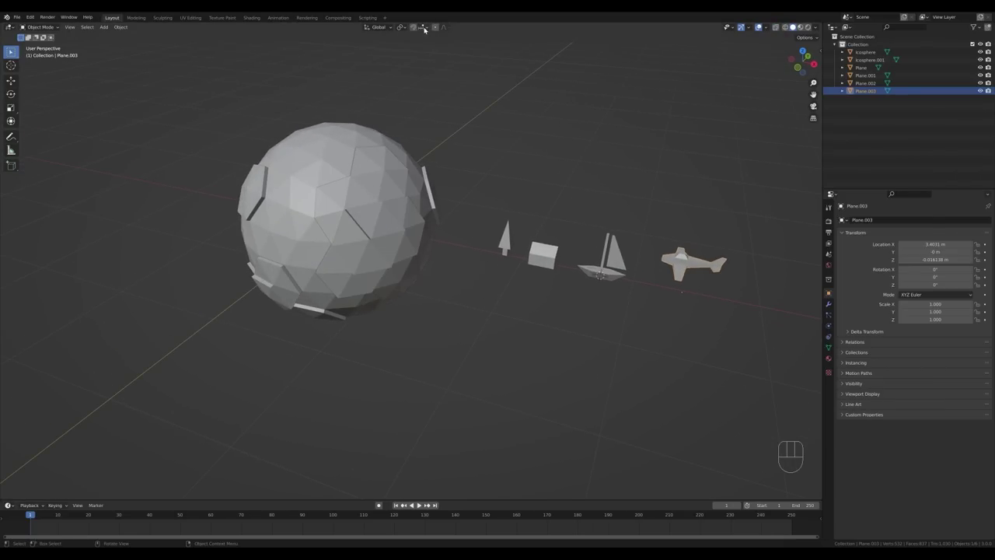
drag(428, 28, 521, 148)
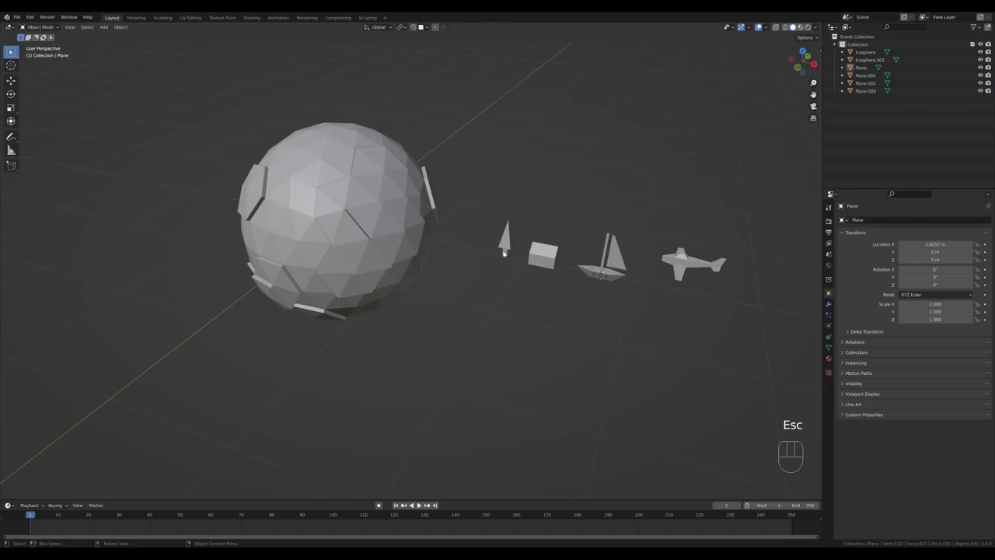
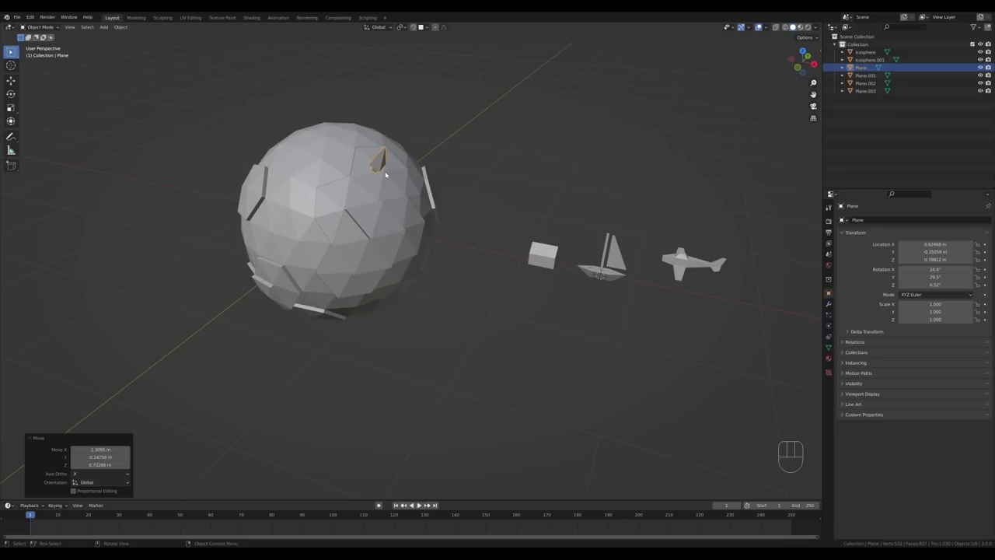
key(shift+Tab)
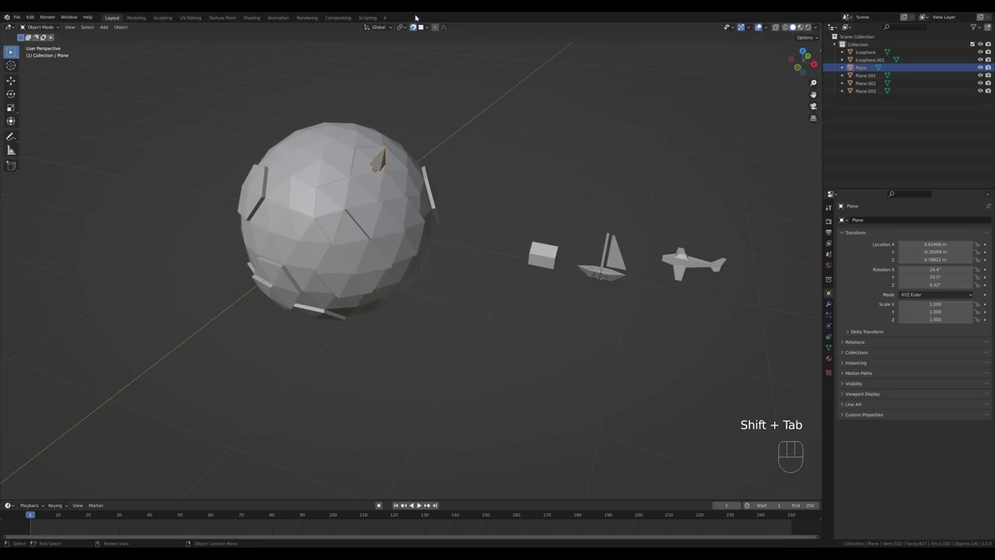
click(416, 26)
click(416, 28)
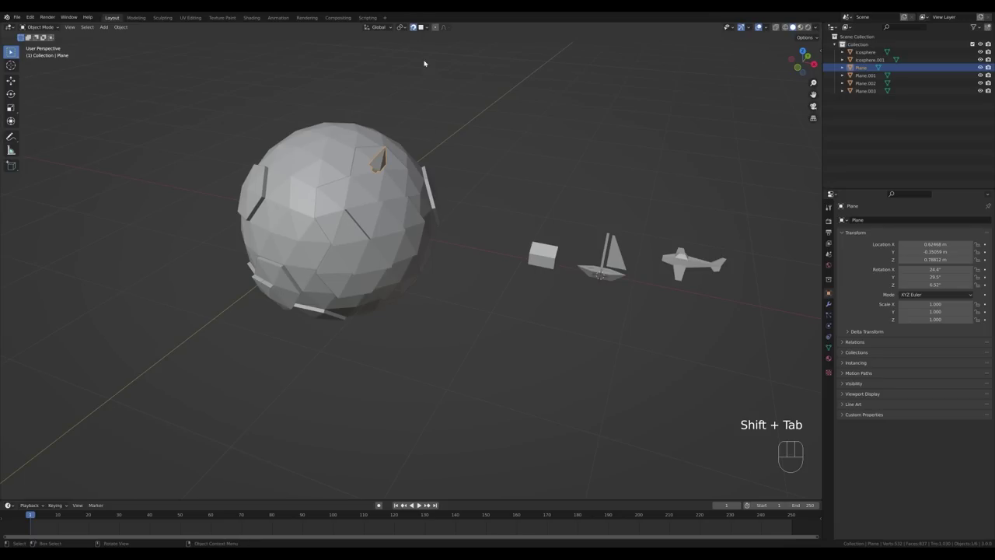
Slide the tree onto the planet surface and duplicate it to place another copy.
key(g)
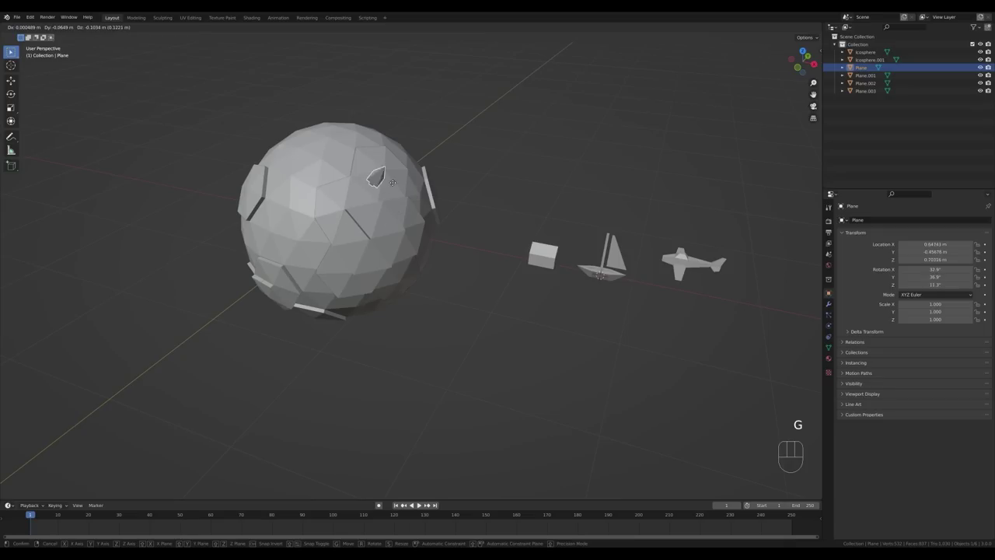
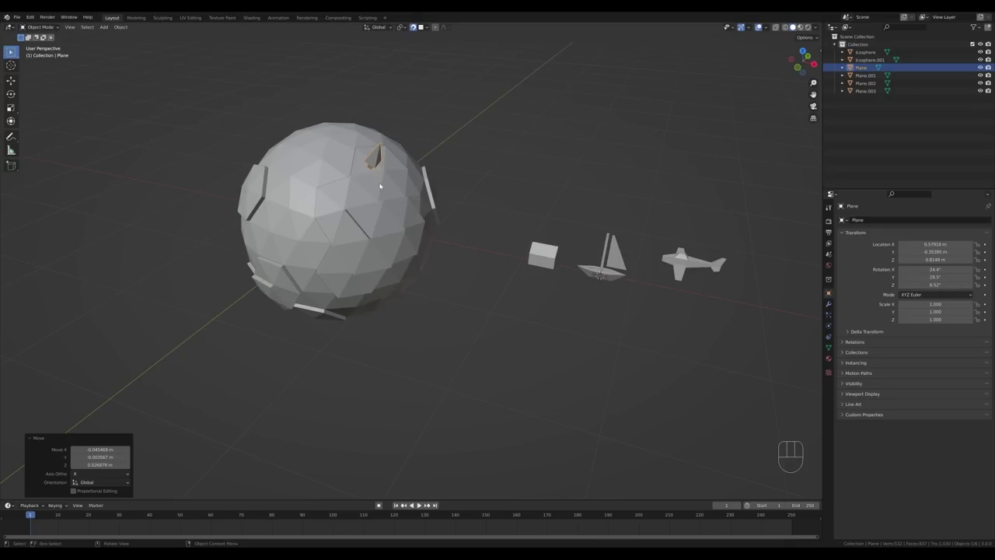
key(alt+d)
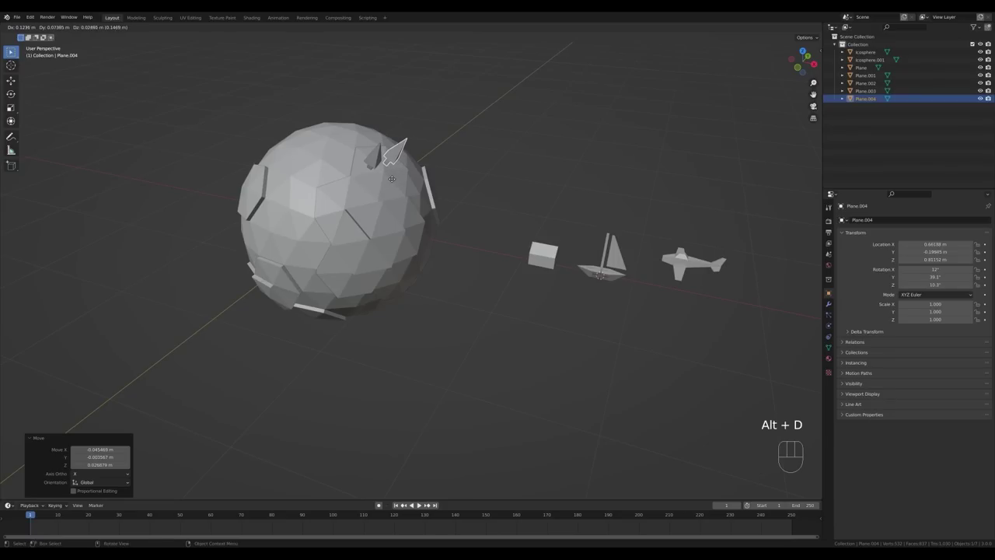
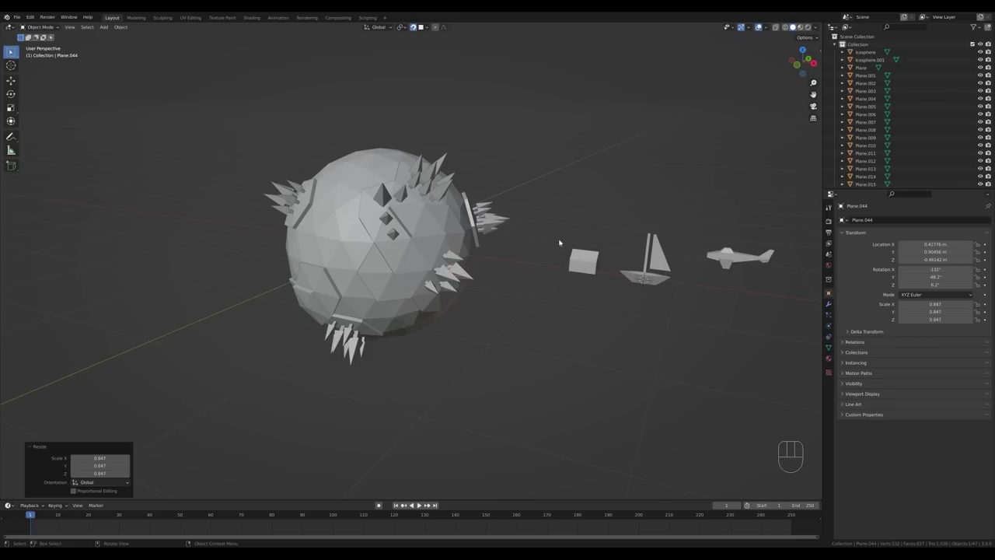
Select the little house, duplicate it onto the planet, and orbit to check placement.
drag(566, 241, 538, 253)
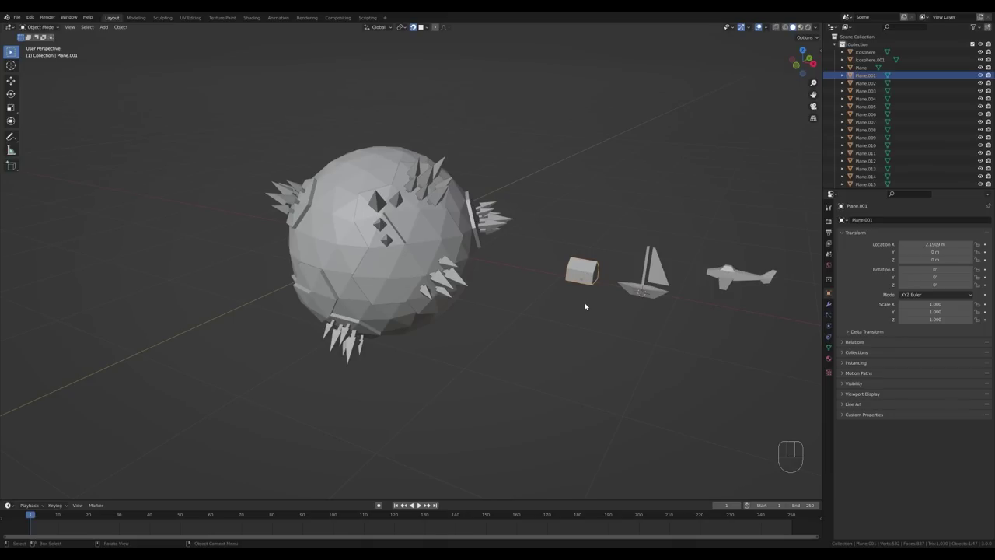
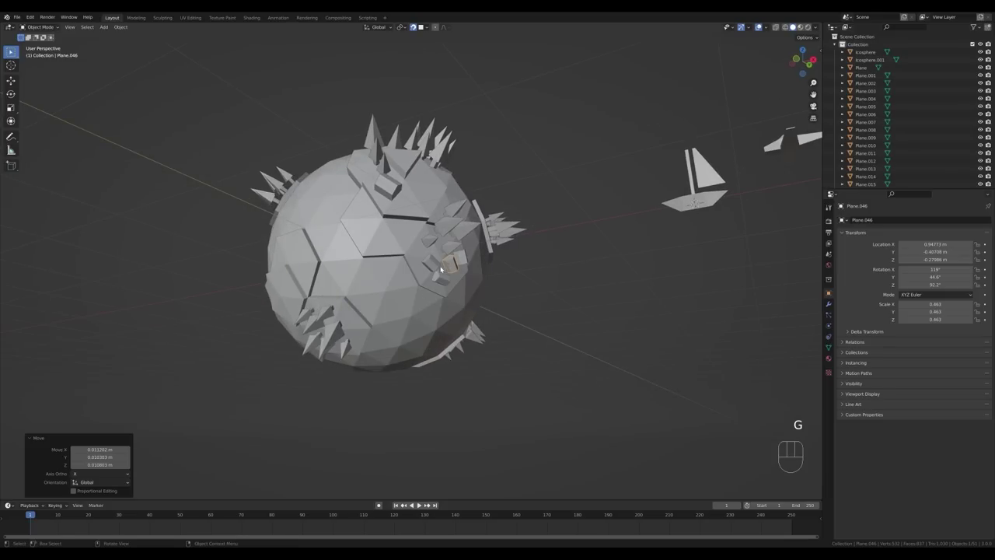
key(alt+d)
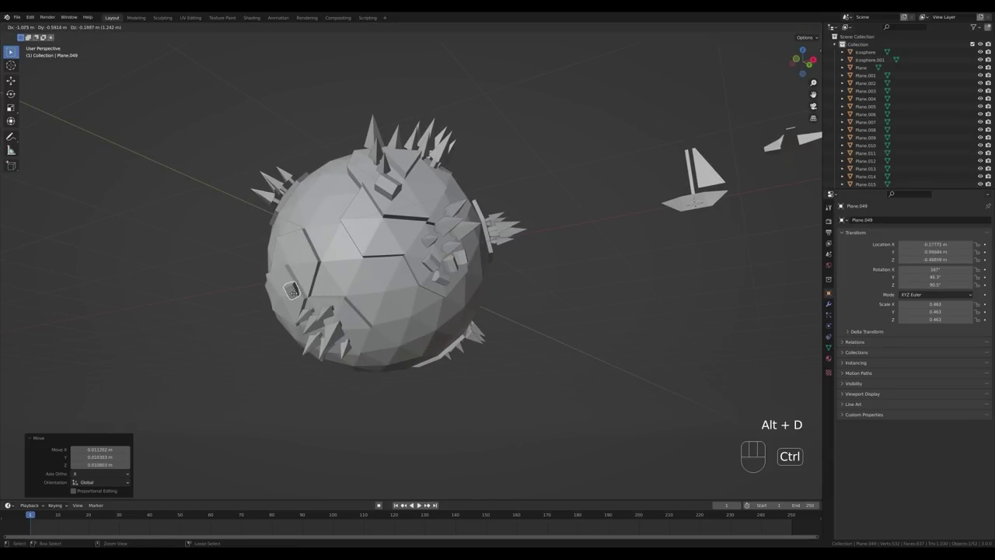
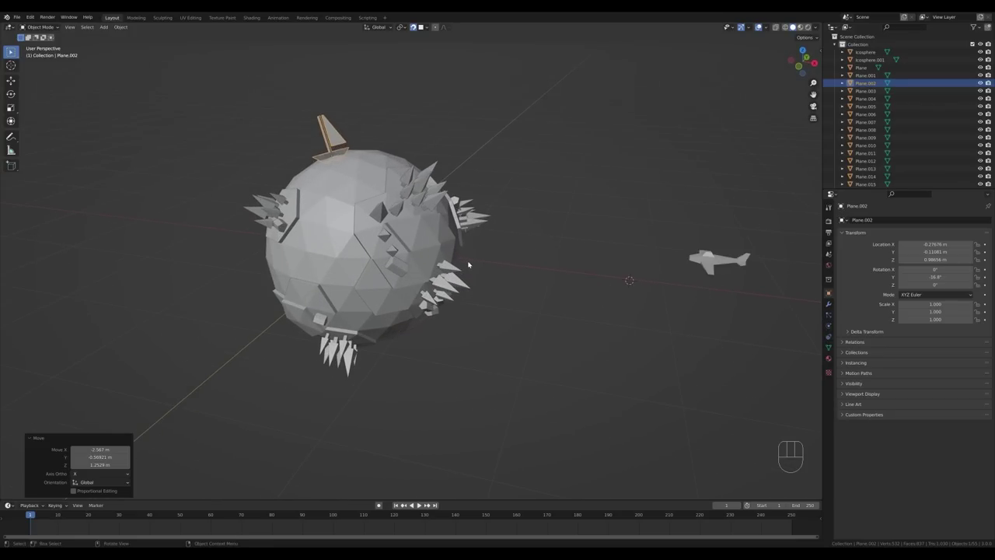
drag(499, 259, 521, 260)
drag(531, 263, 523, 246)
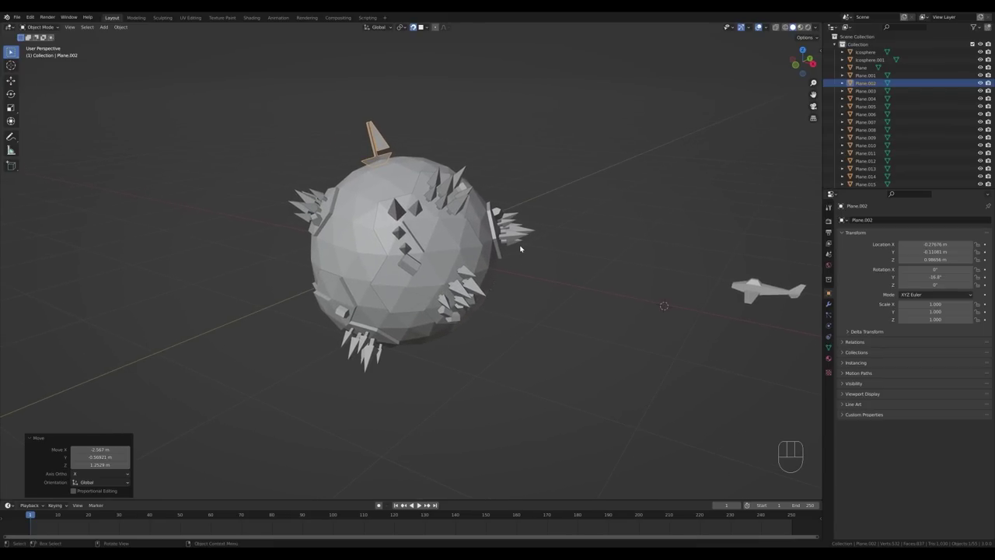
Add a camera and align it to the current viewport view of the planet.
key(shift+a)
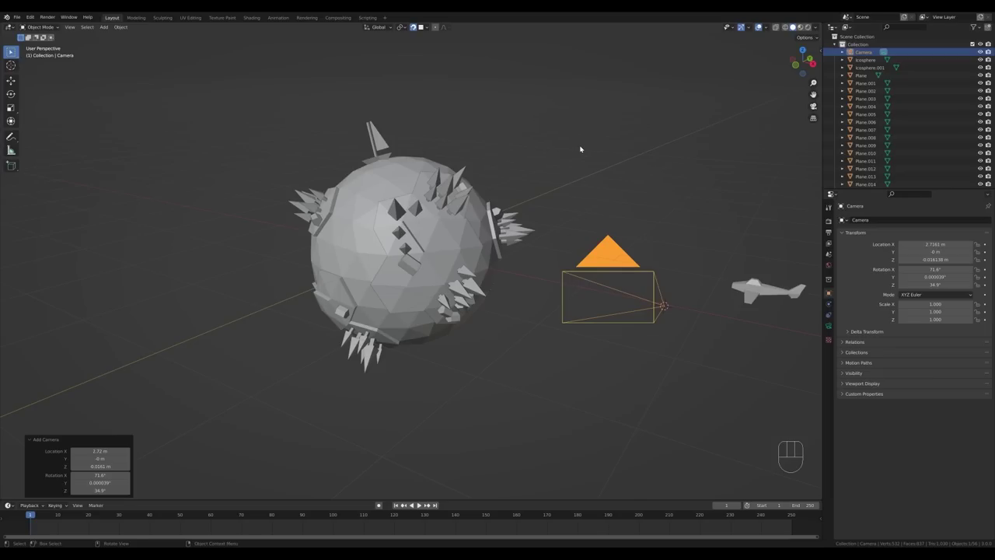
key(ctrl+alt+KP_0)
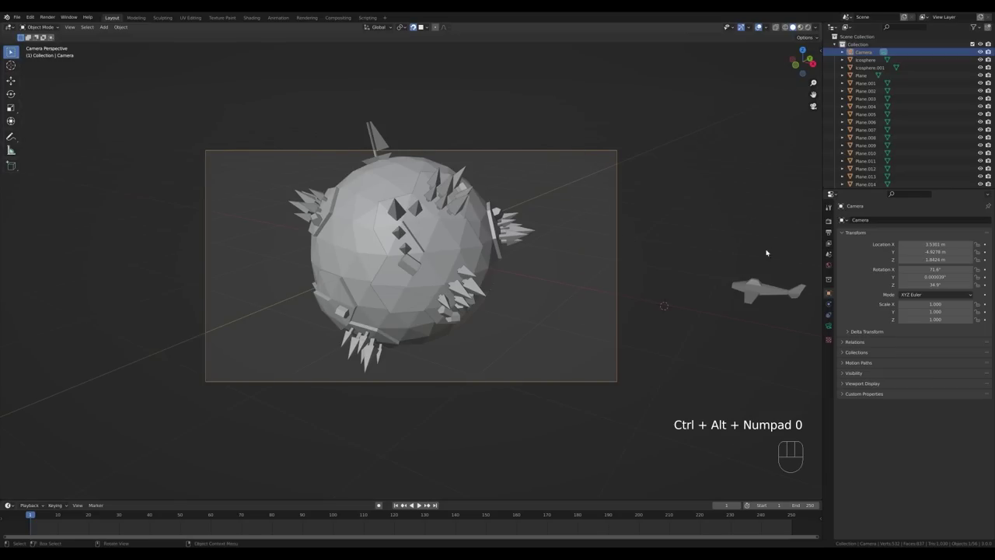
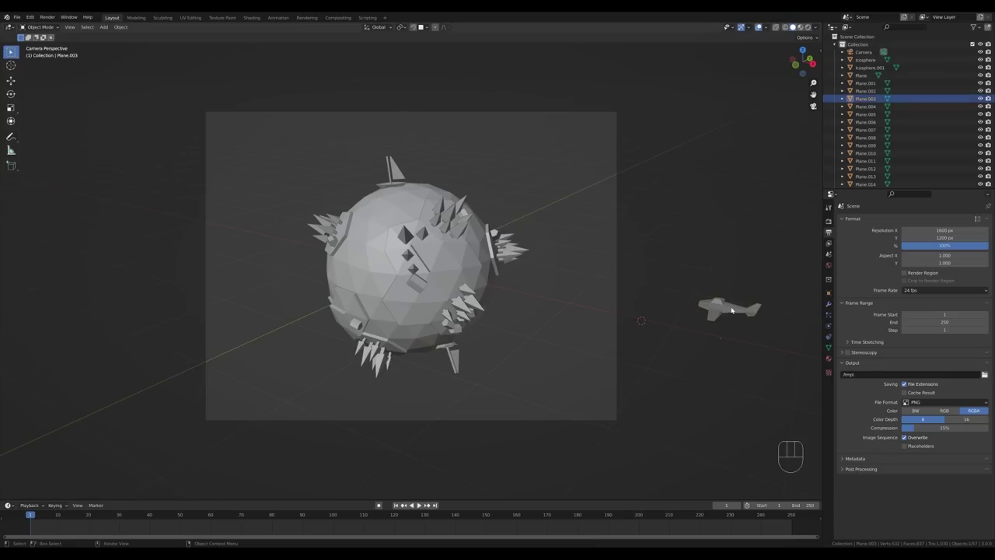
Move the airplane onto the planet surface, nudge it into place and shrink it slightly.
key(g)
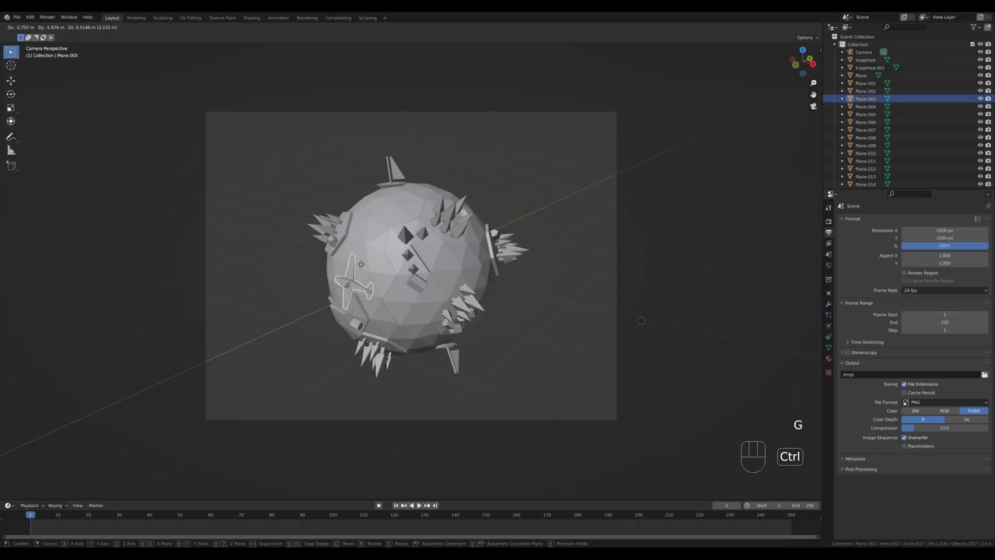
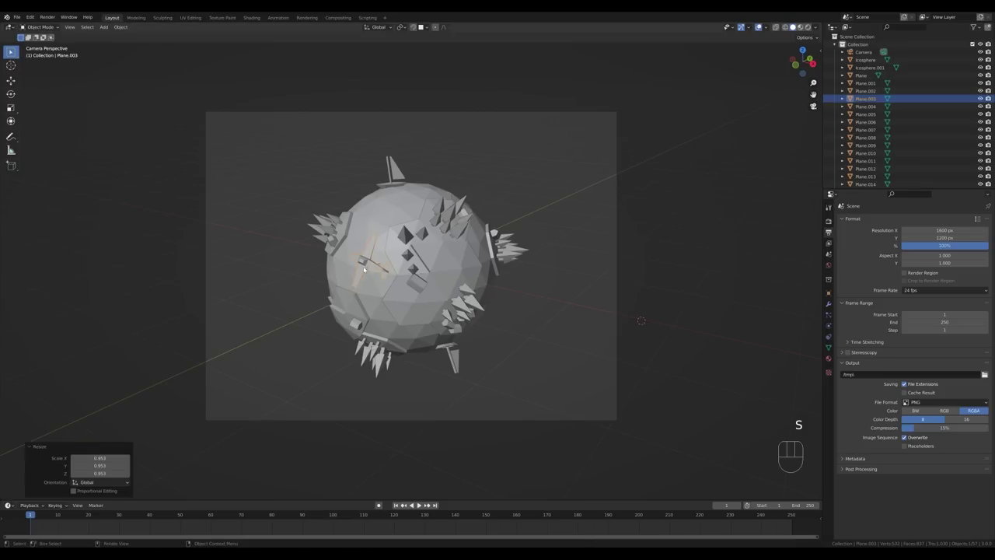
key(g)
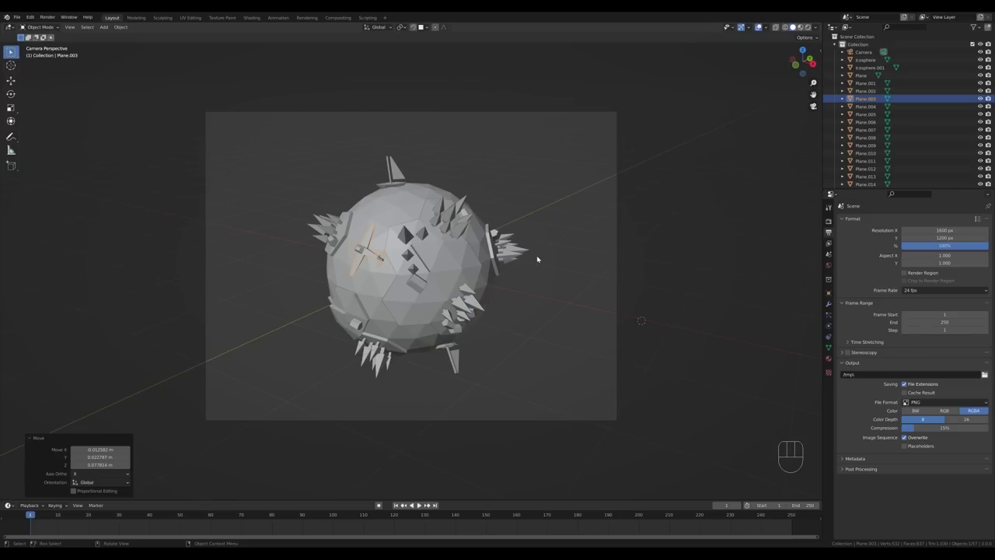
key(shift+s)
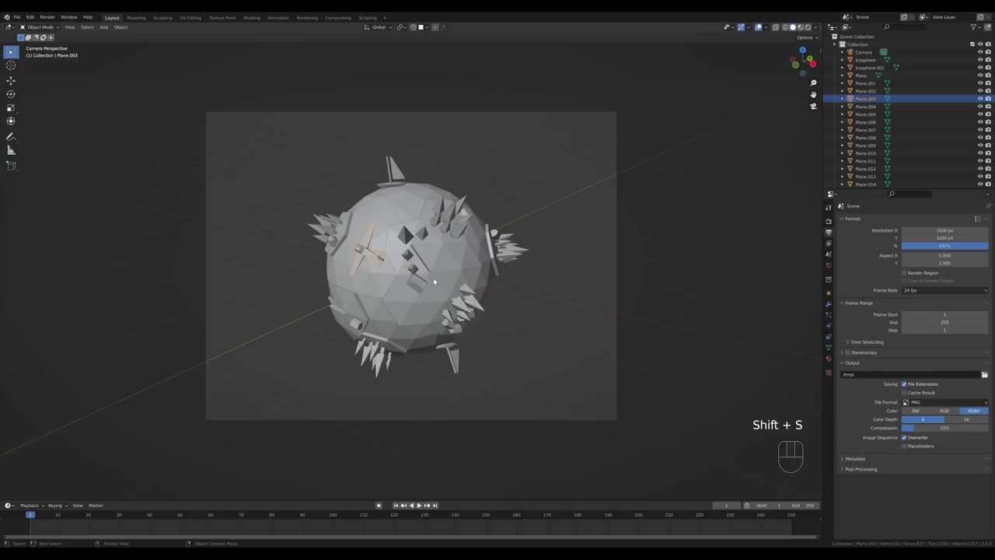
key(shift+a)
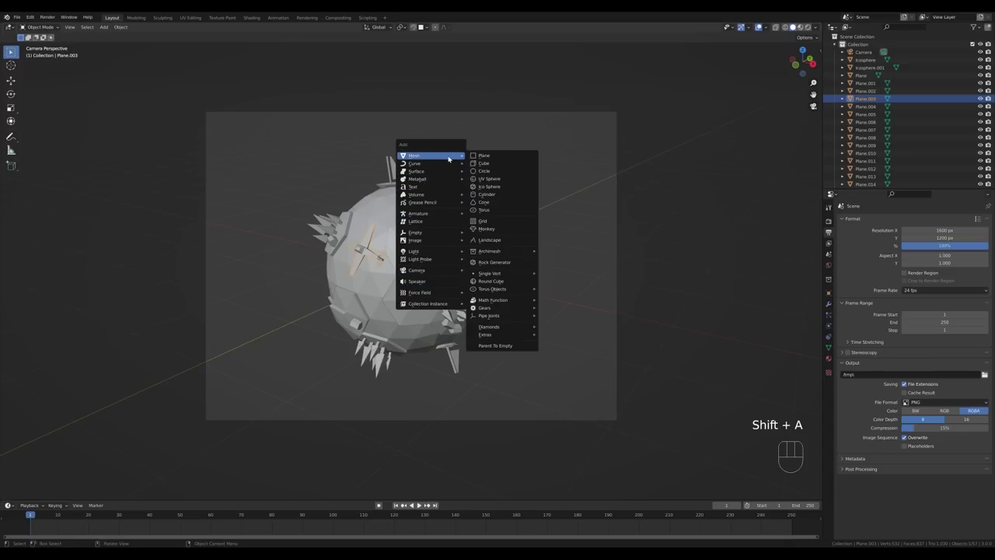
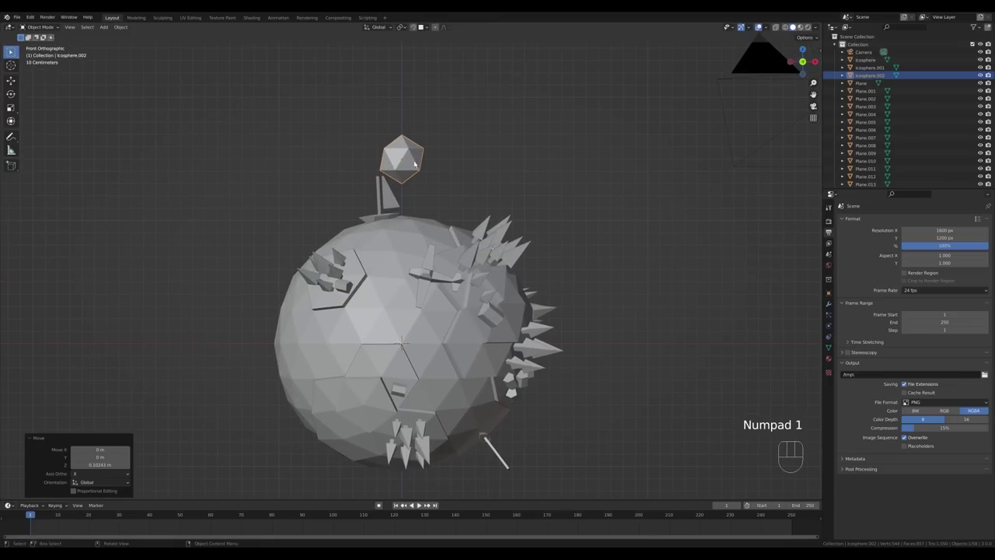
Shape the icosphere cloud in Edit Mode and trackball-rotate a first copy, discarding the misplaced one.
key(Tab)
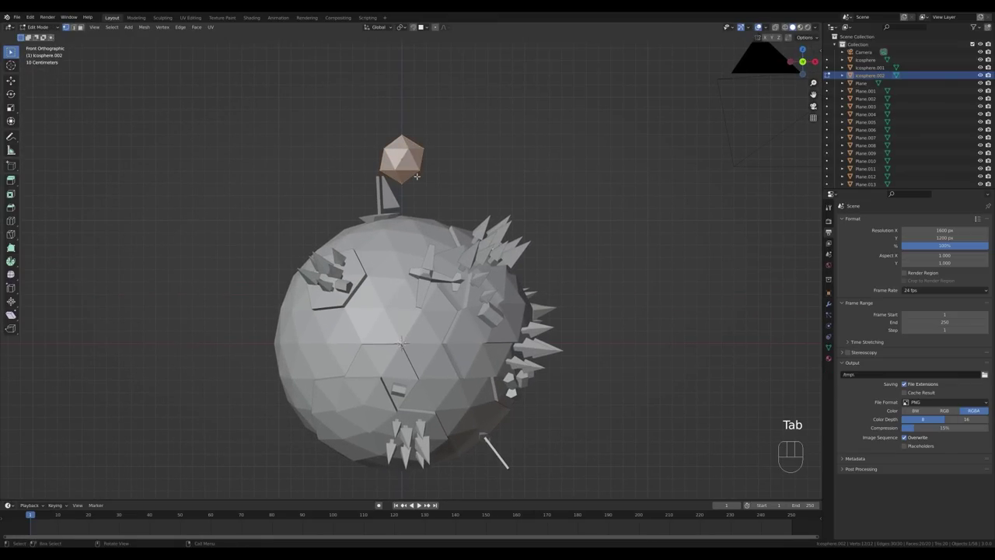
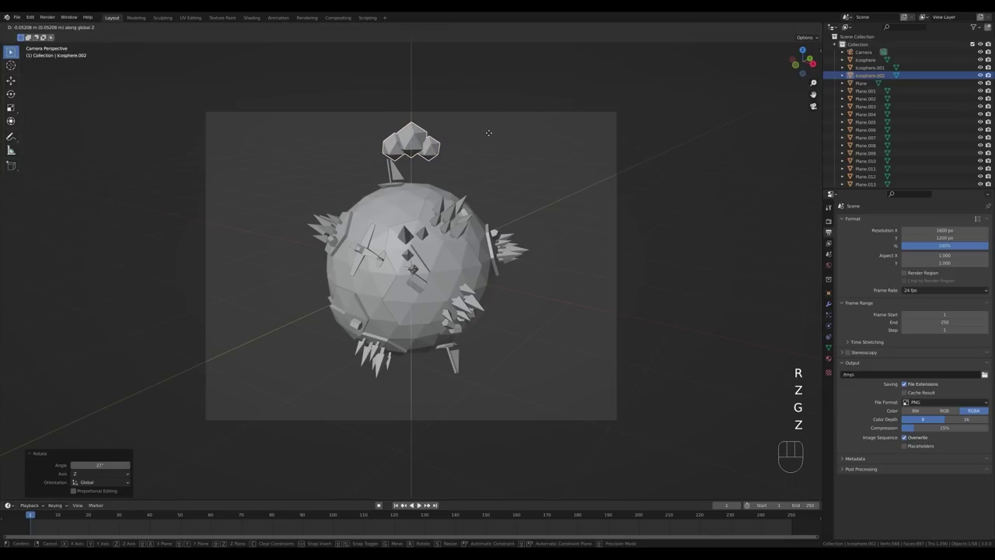
click(492, 134)
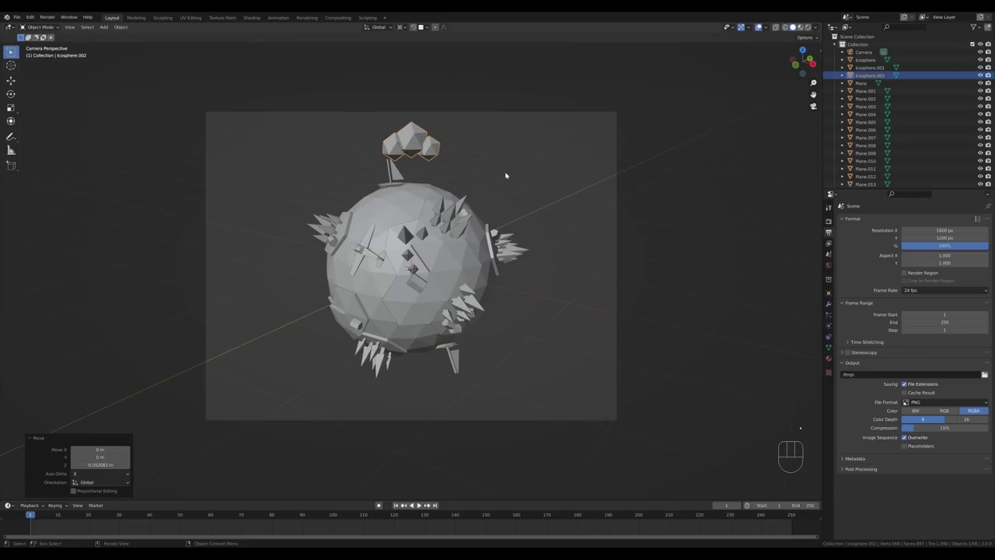
key(r)
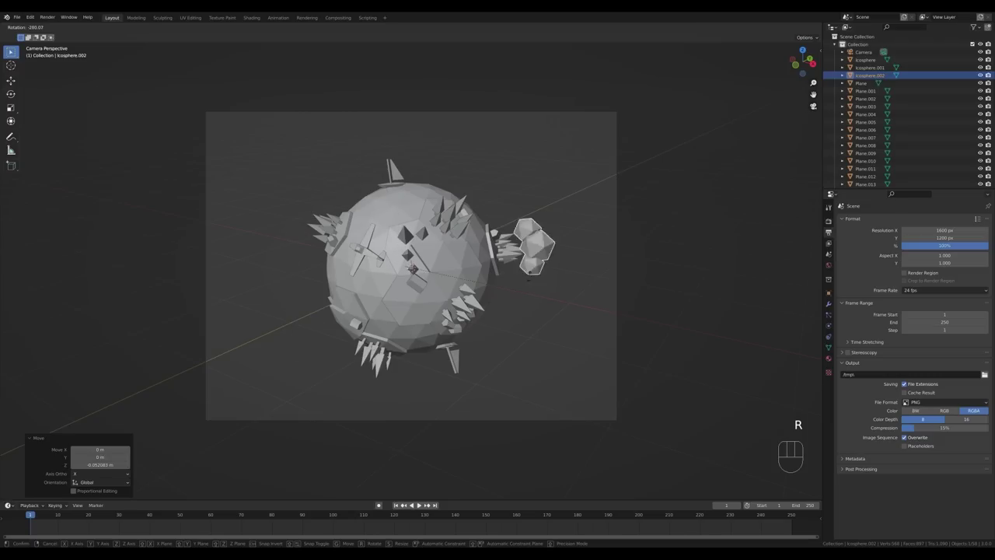
key(Escape)
key(r)
key(r)
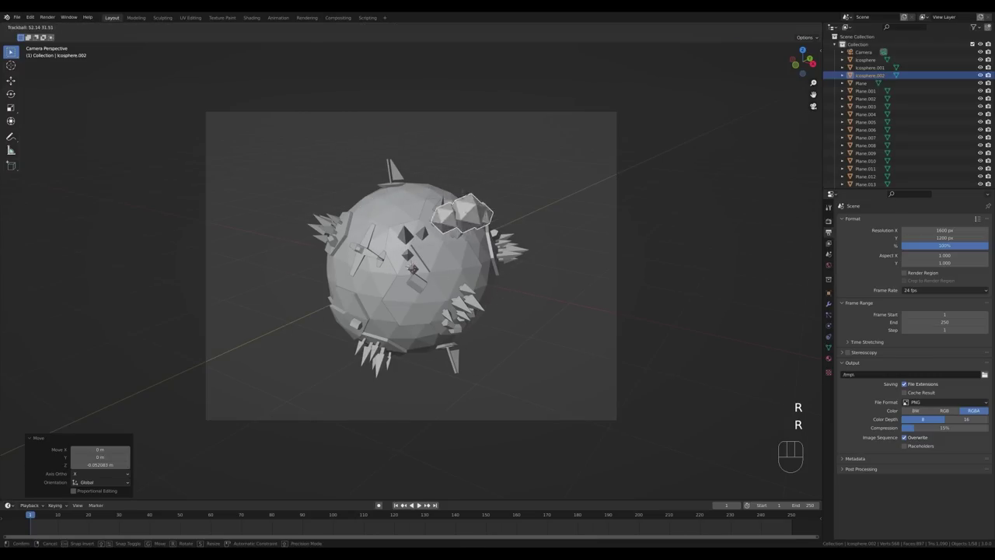
key(Escape)
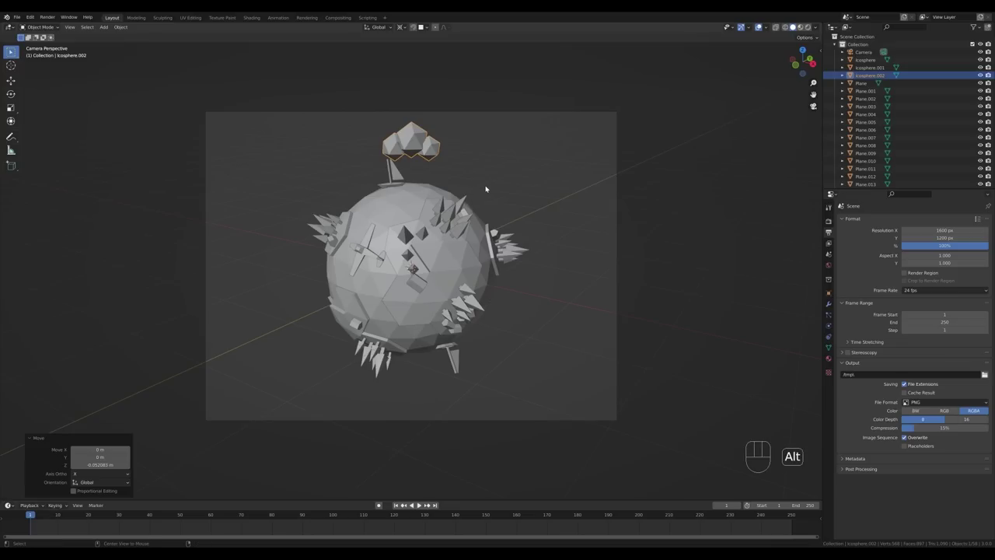
Duplicate the cloud and make linked copies, trackball-rotating each around the planet.
key(alt+d)
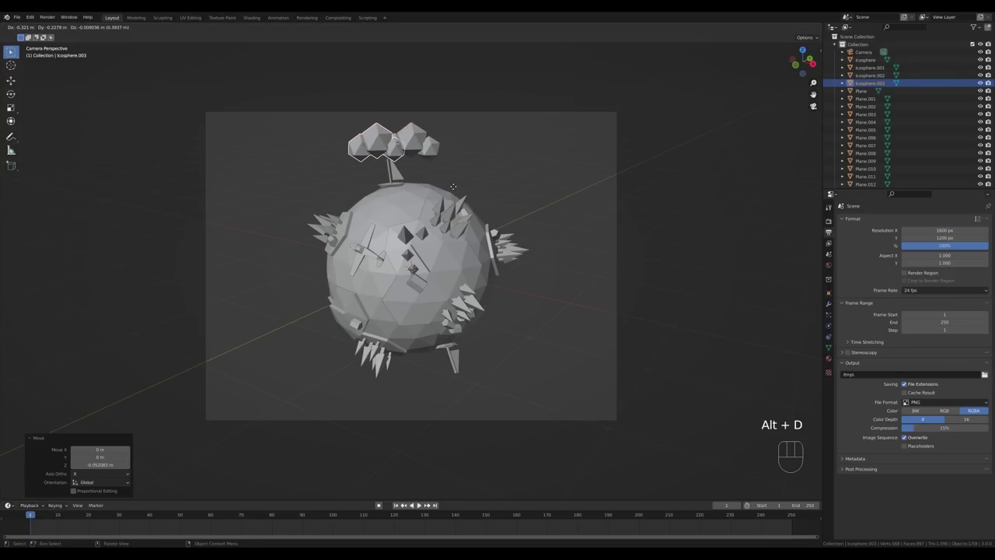
key(r)
key(r)
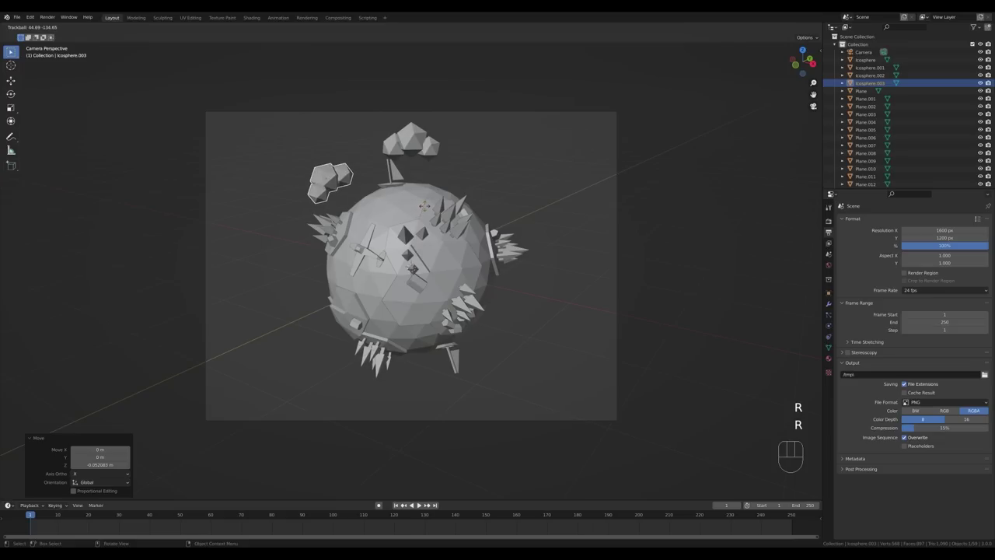
click(429, 205)
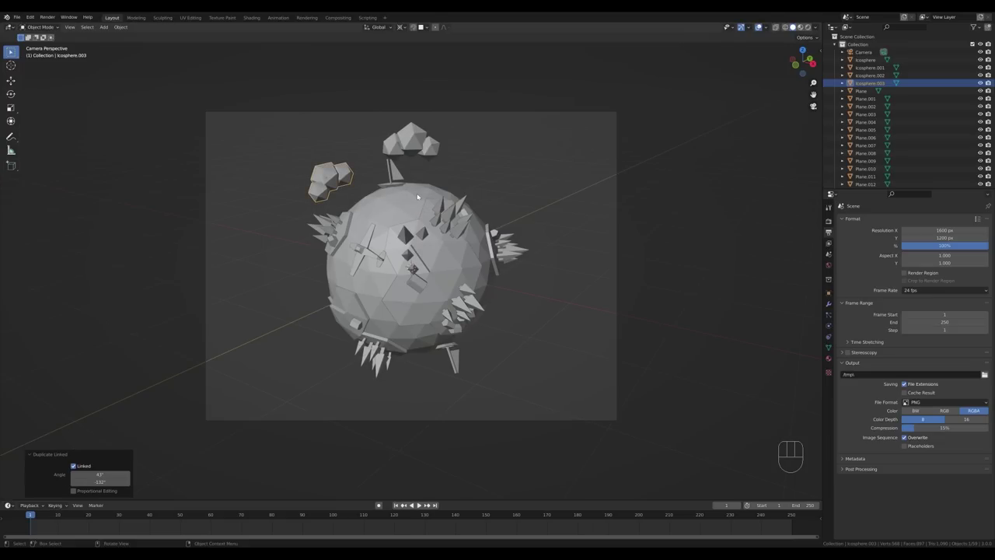
key(alt+d)
key(alt+d)
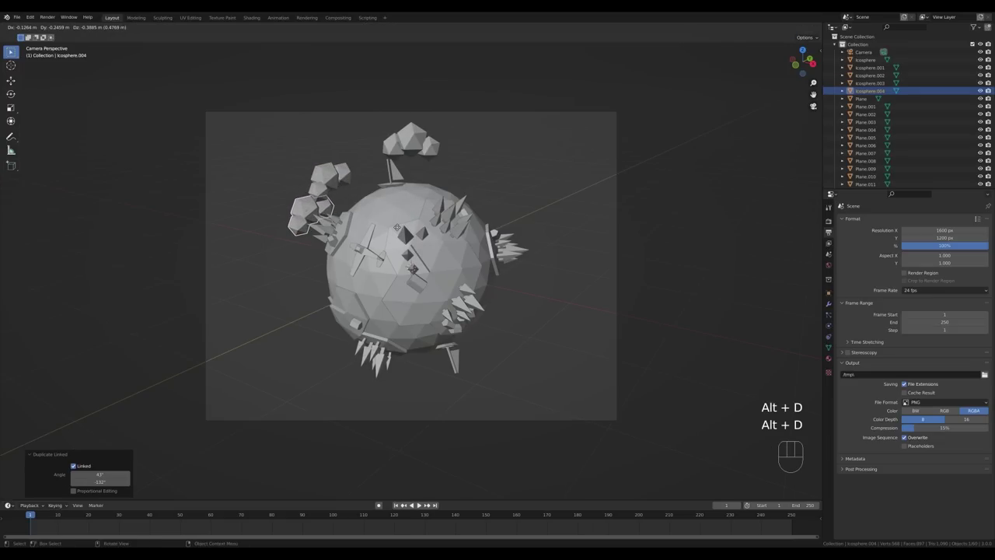
key(r)
key(r)
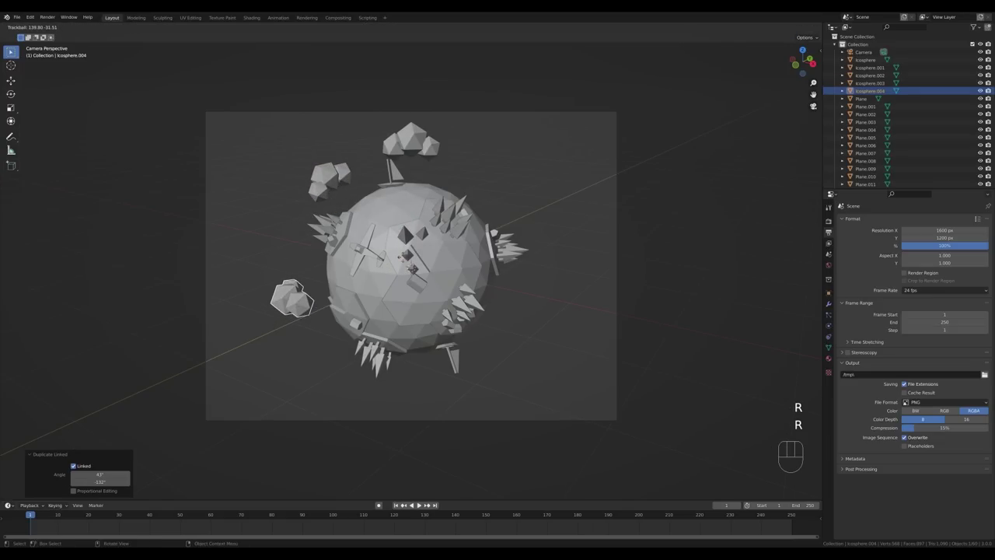
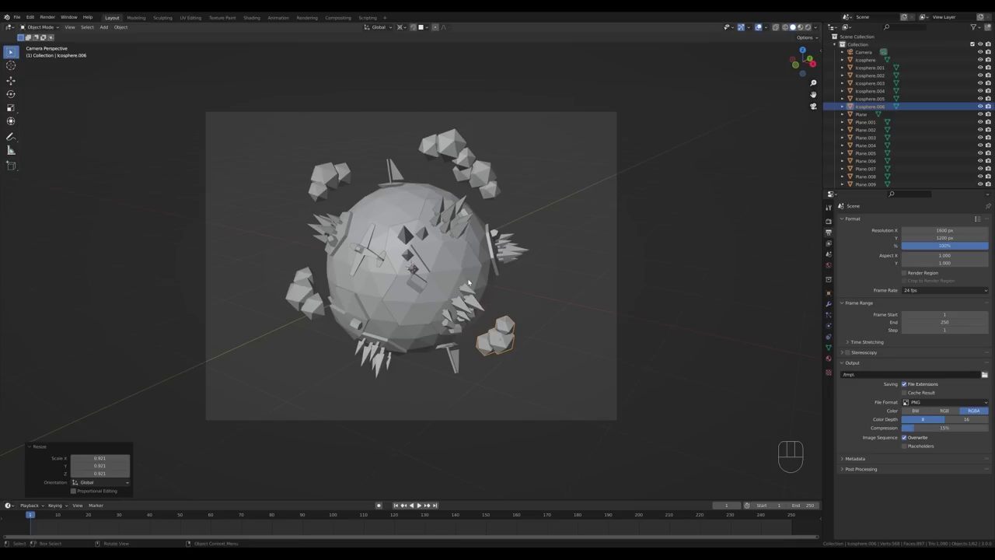
Add another icosphere cloud beside the planet and shrink it down.
key(shift+a)
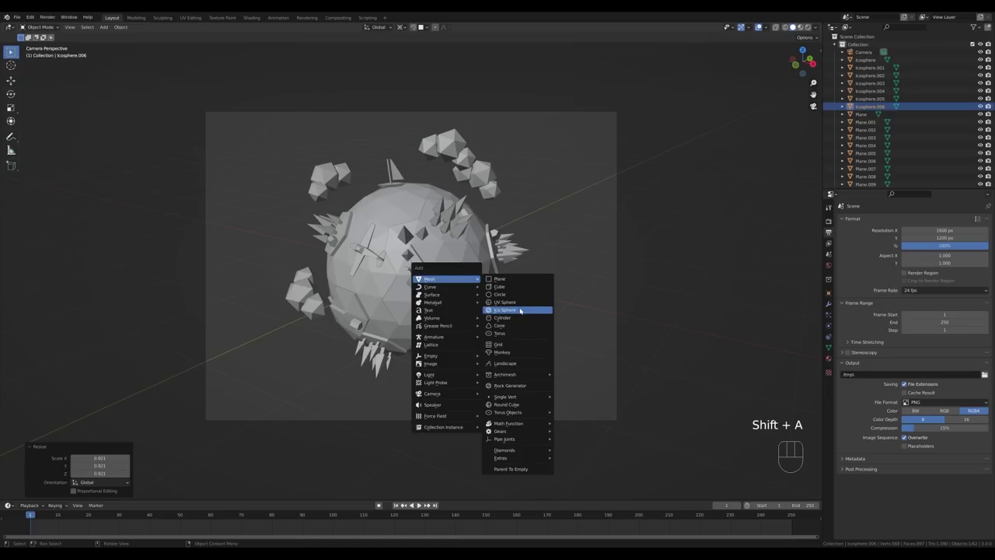
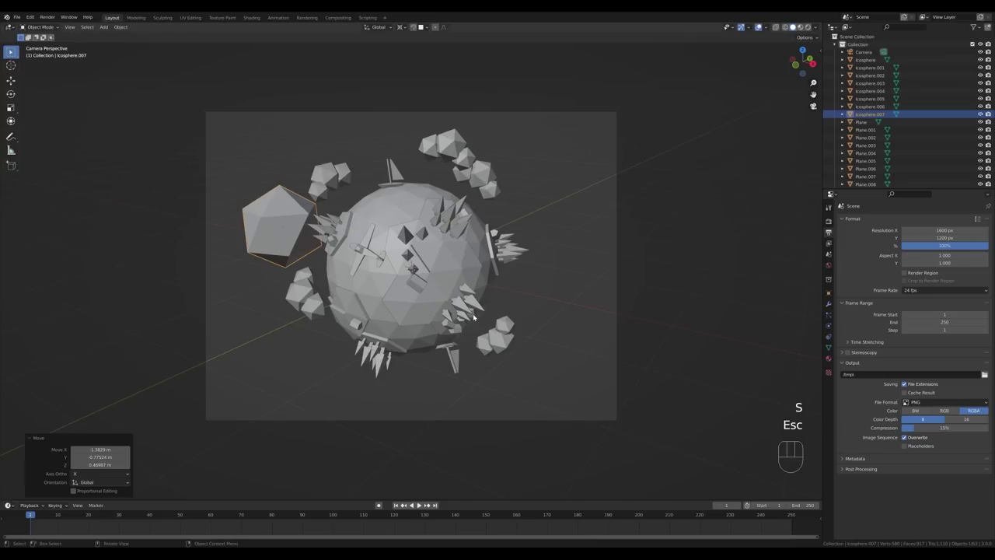
key(.)
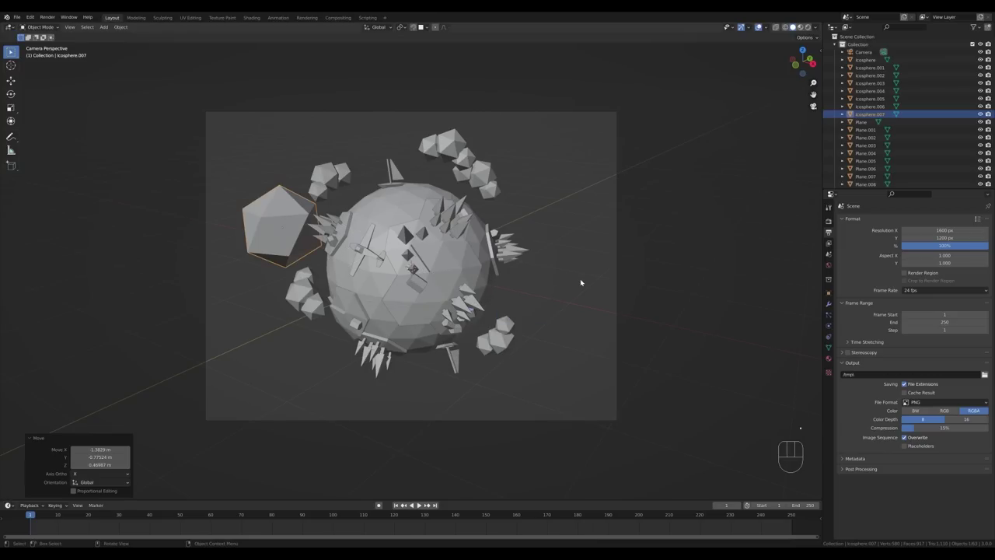
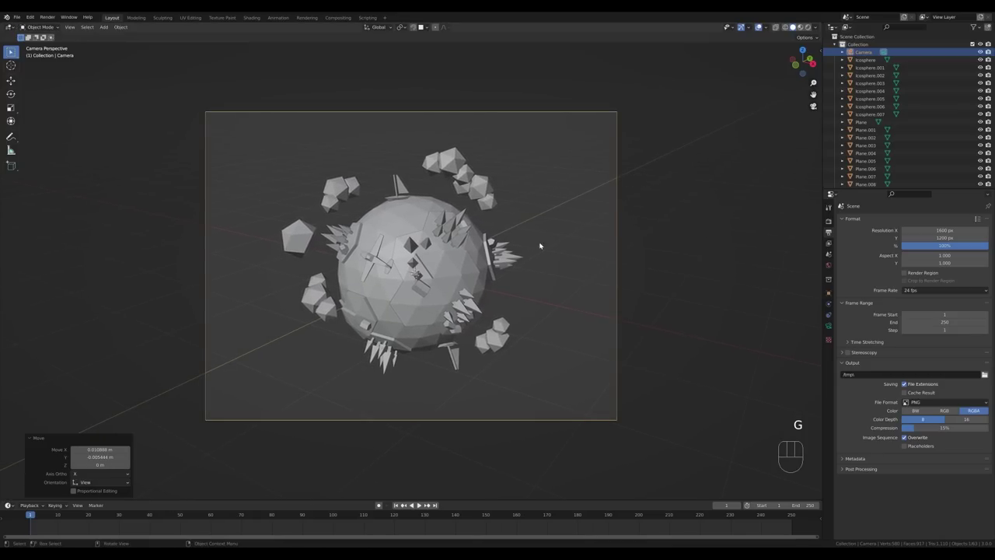
Add a plane at the scene centre, show its transform values and enter Edit Mode.
key(shift+a)
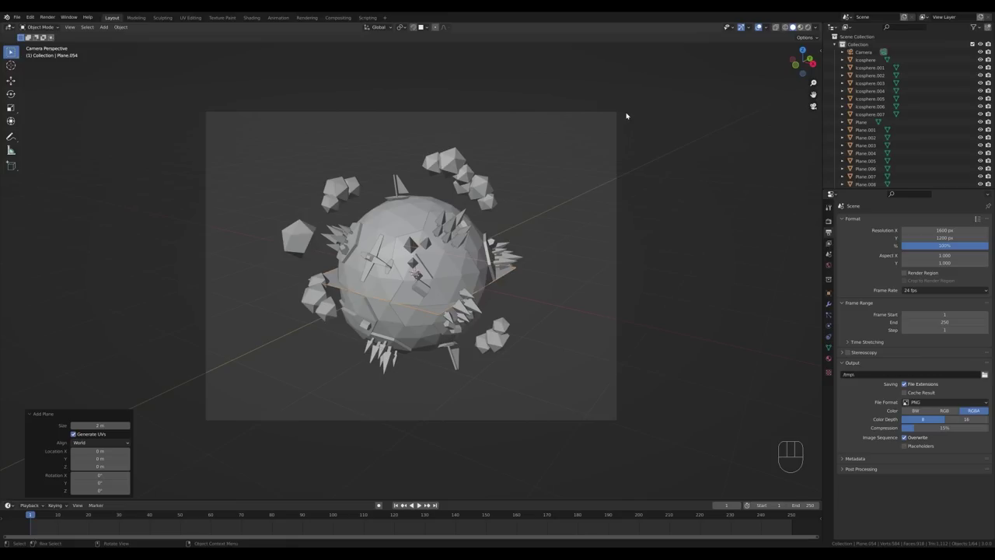
key(n)
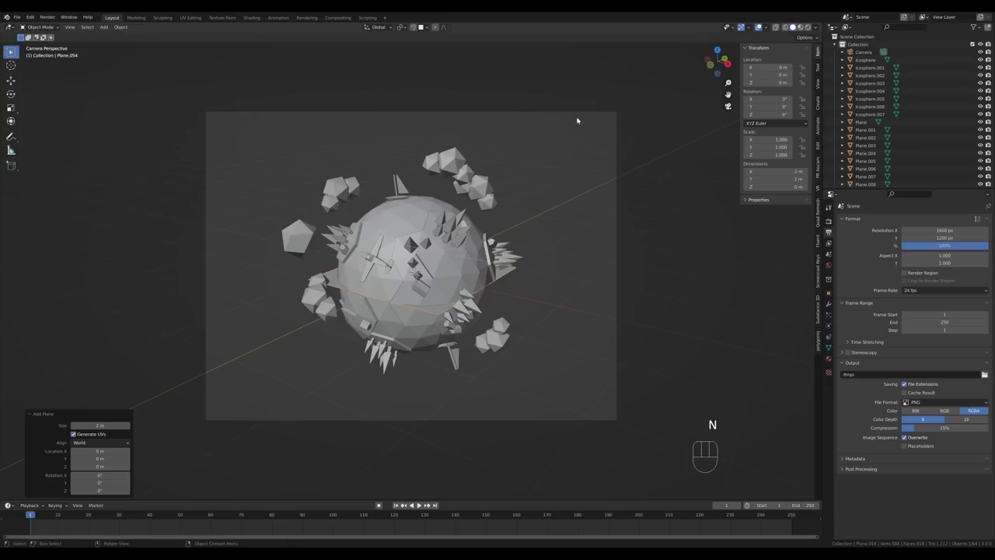
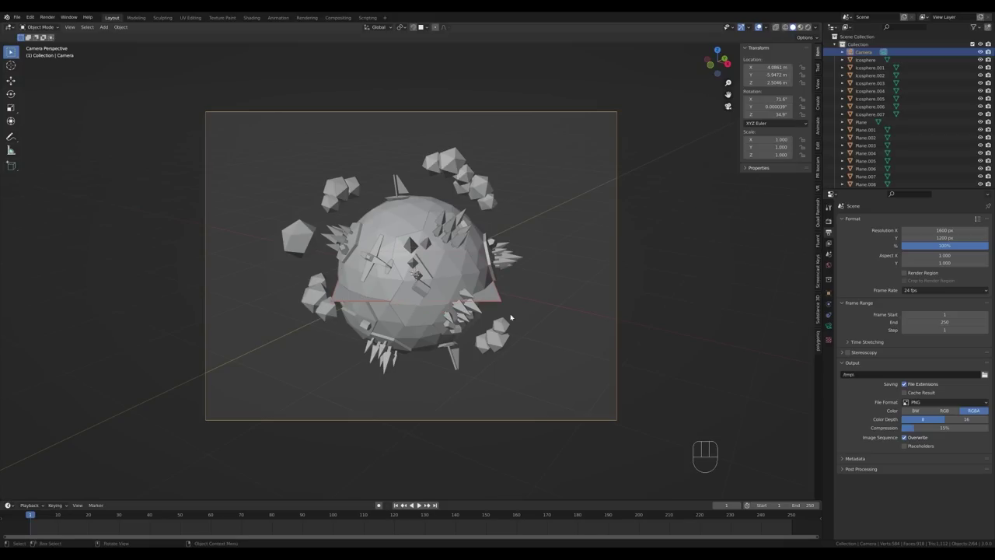
click(500, 299)
key(Tab)
Scale the plane into a large floor and lower it along Z beneath the planet.
key(s)
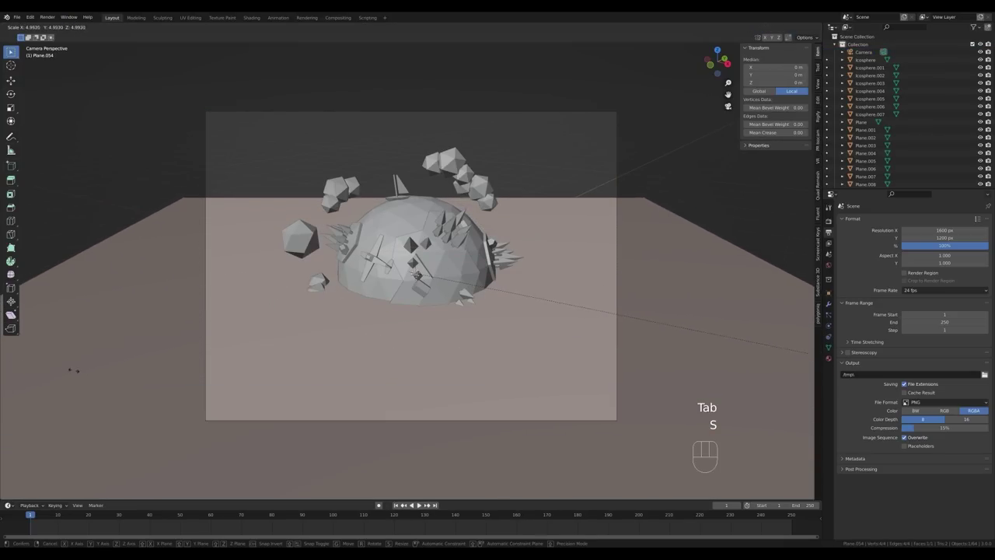
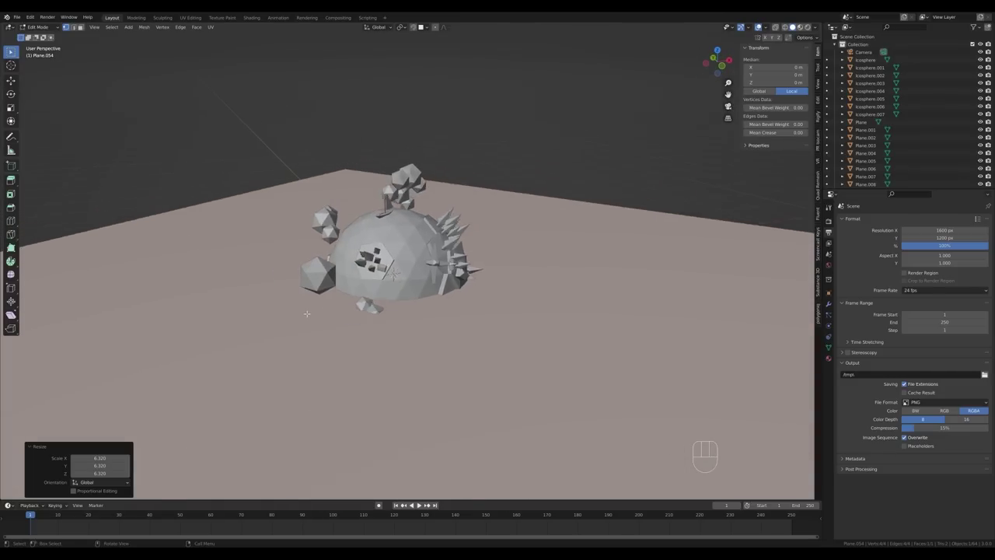
key(g)
key(z)
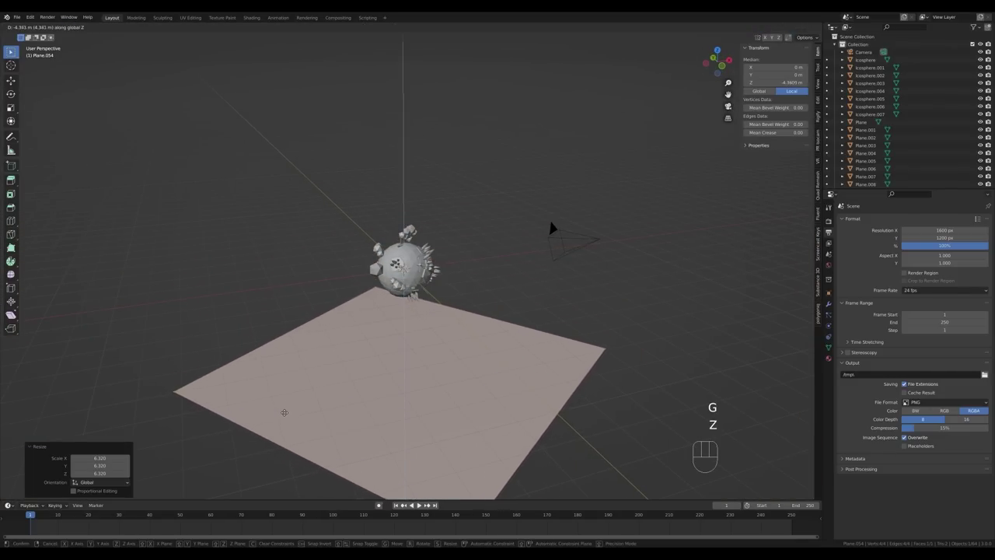
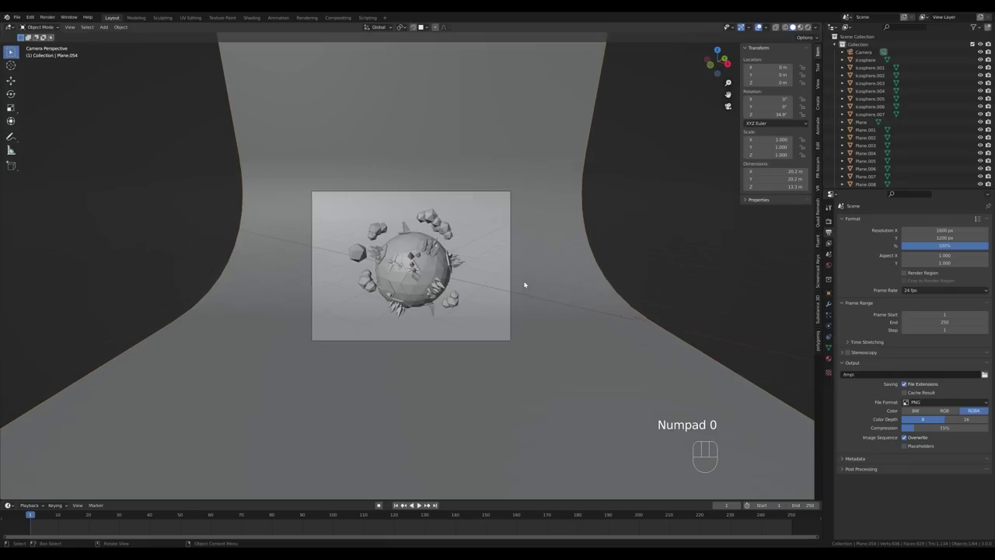
Zoom into the camera frame, bevel the floor's back edge into a curve and save the file.
middle_click(579, 277)
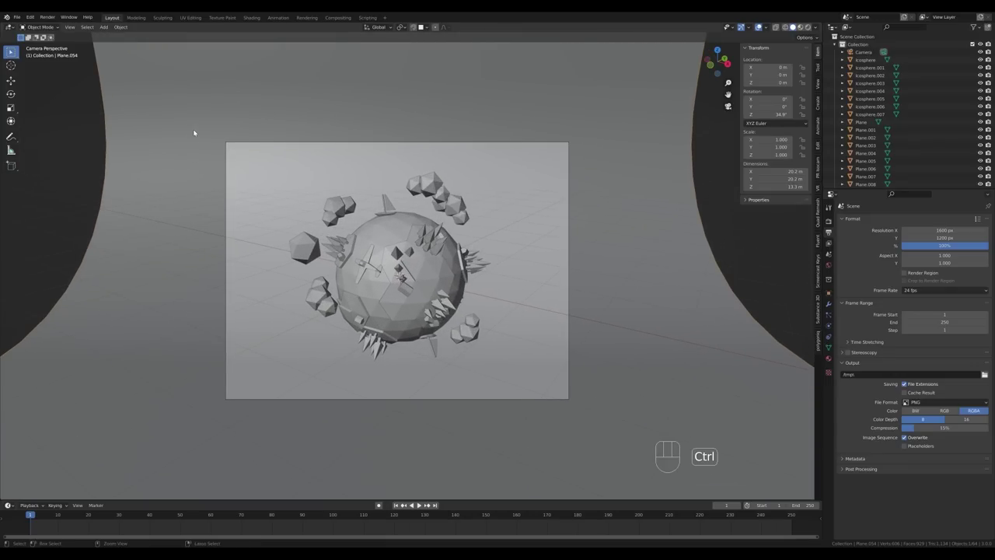
key(ctrl+b)
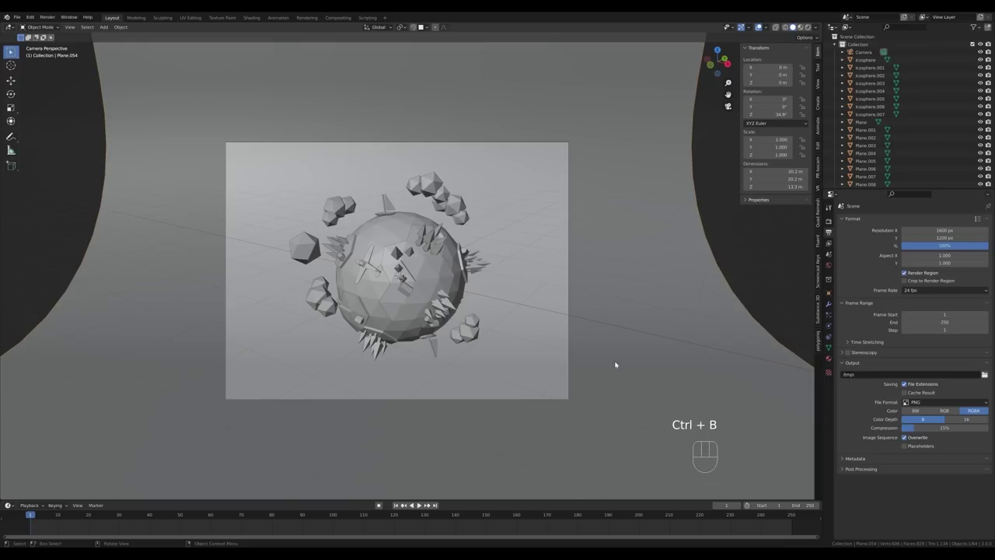
key(ctrl+s)
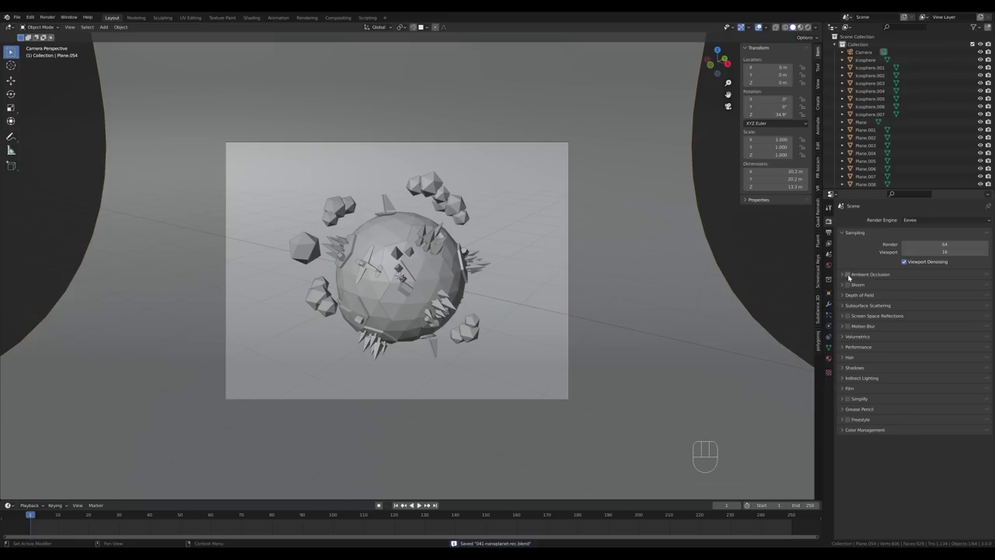
Switch the viewport to Rendered shading, showing the unlit planet almost black.
click(851, 276)
click(852, 284)
click(852, 316)
key(z)
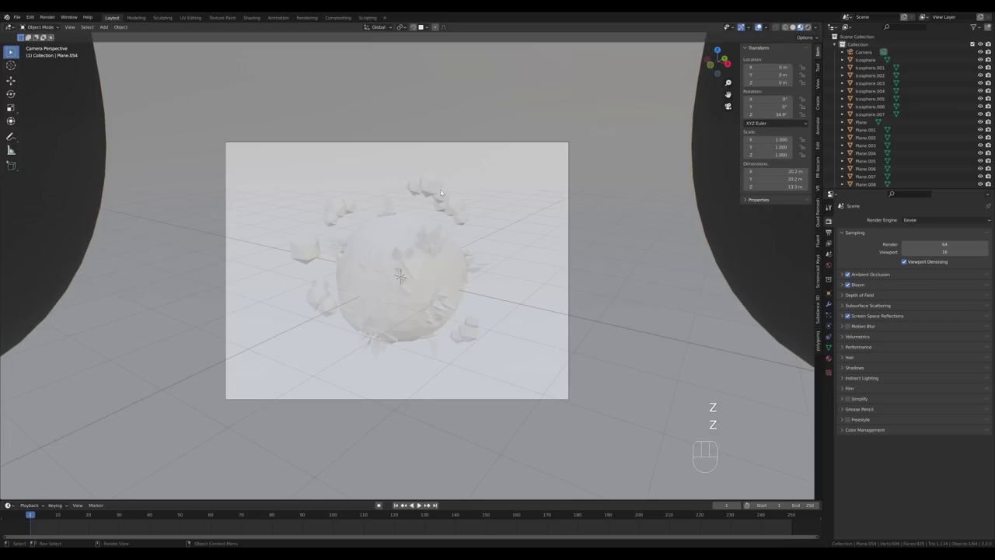
drag(818, 26, 625, 65)
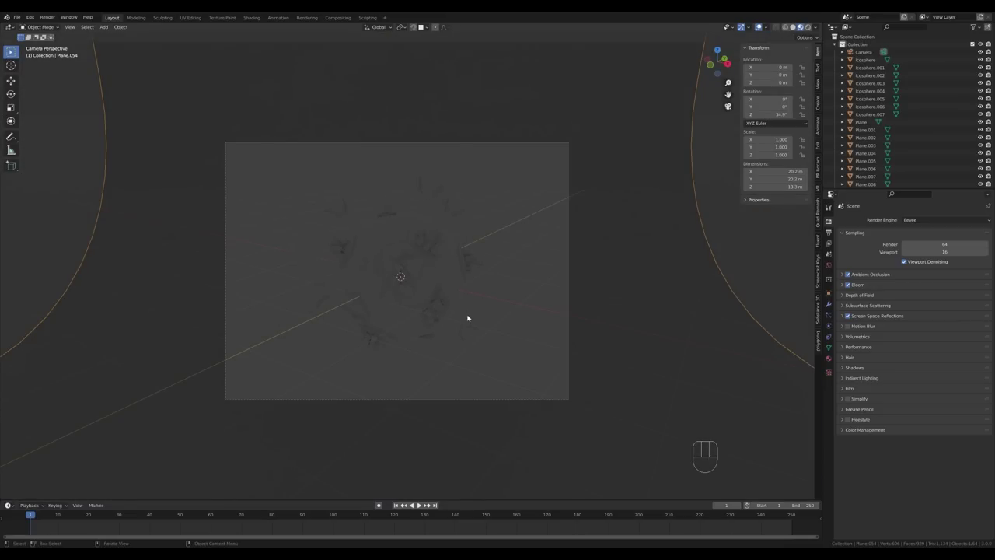
Add a sun light above the planet and tilt it to angle its shadow sideways.
key(shift+a)
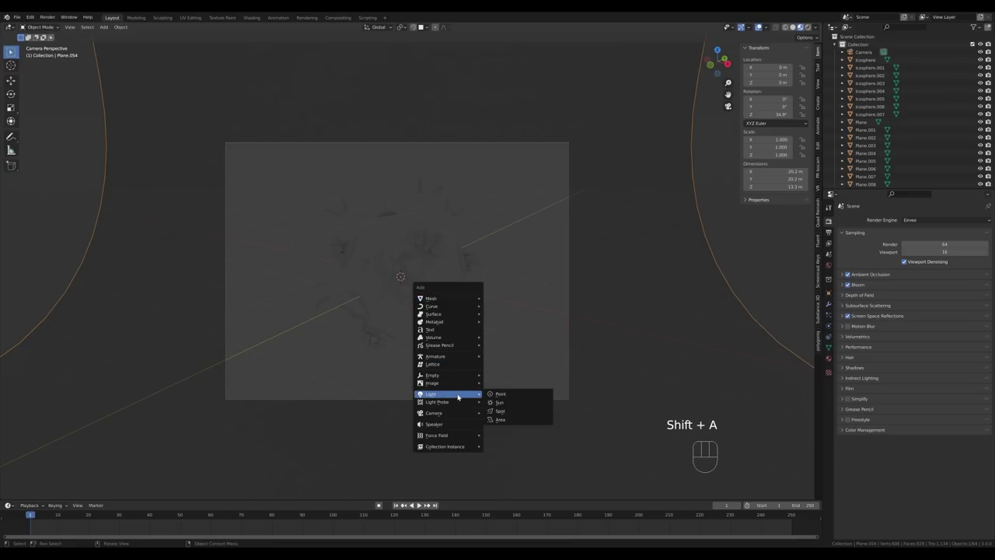
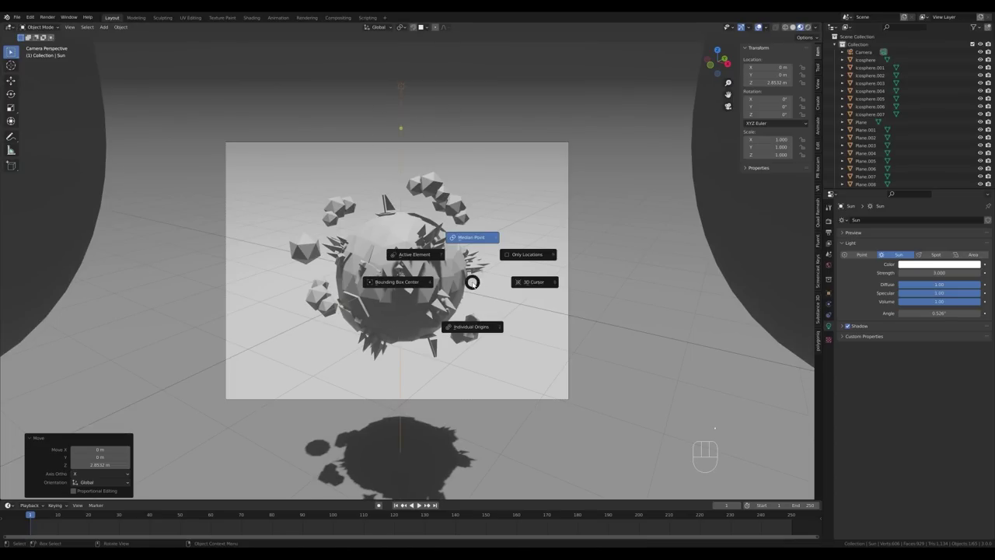
key(r)
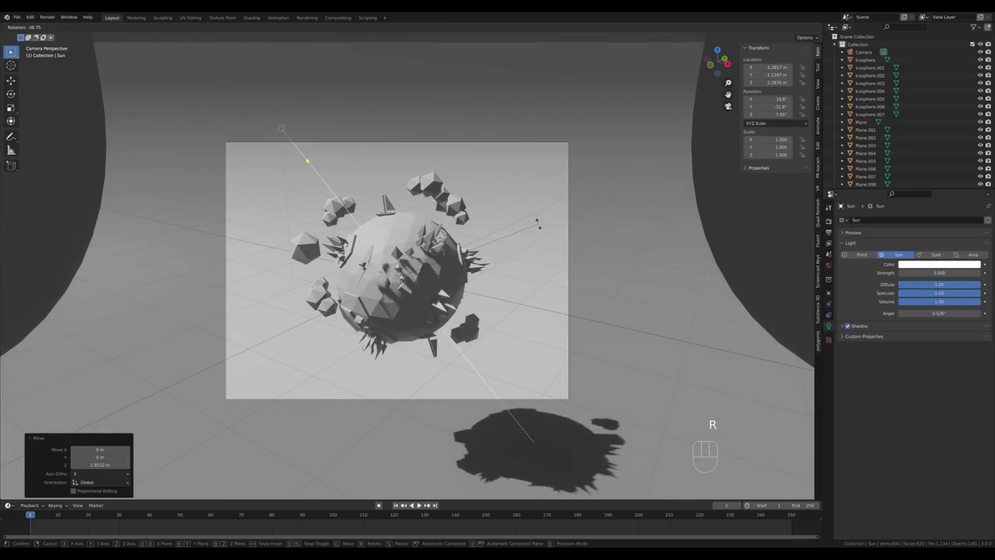
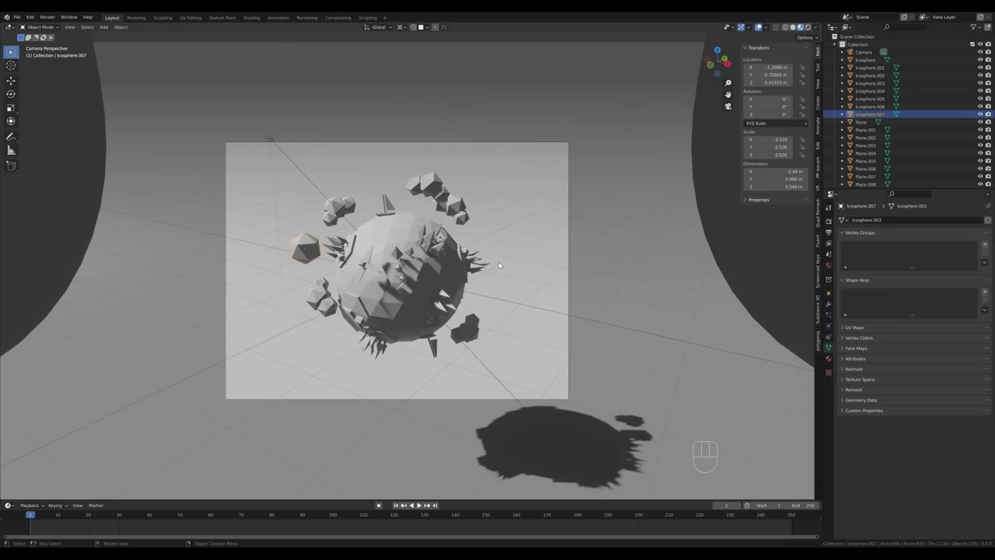
Add an area light and rotate it upright beside the planet.
key(shift+a)
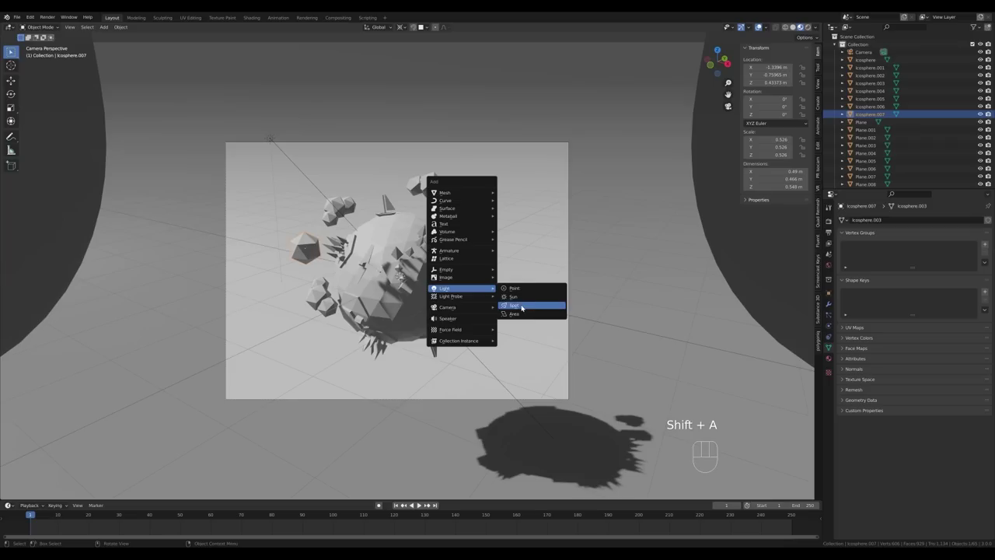
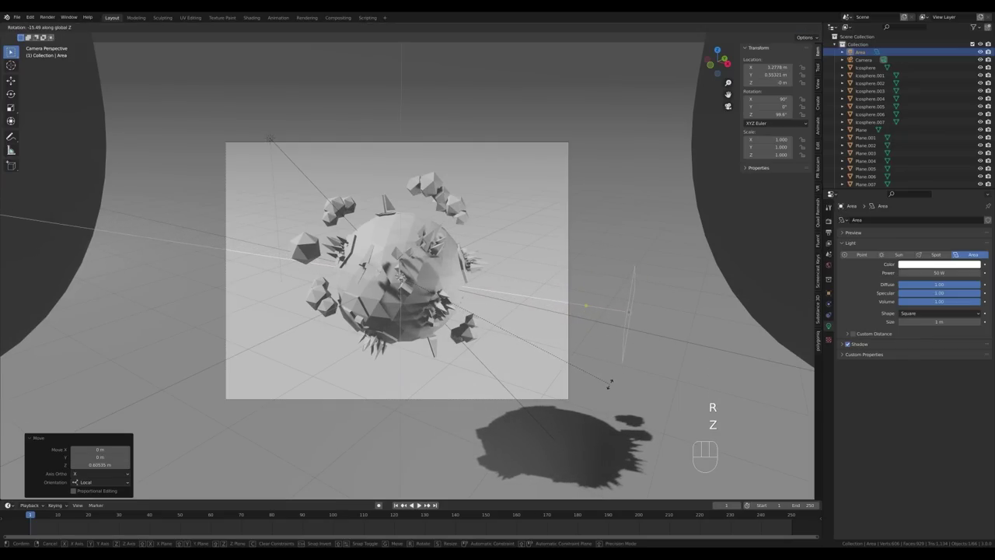
click(617, 379)
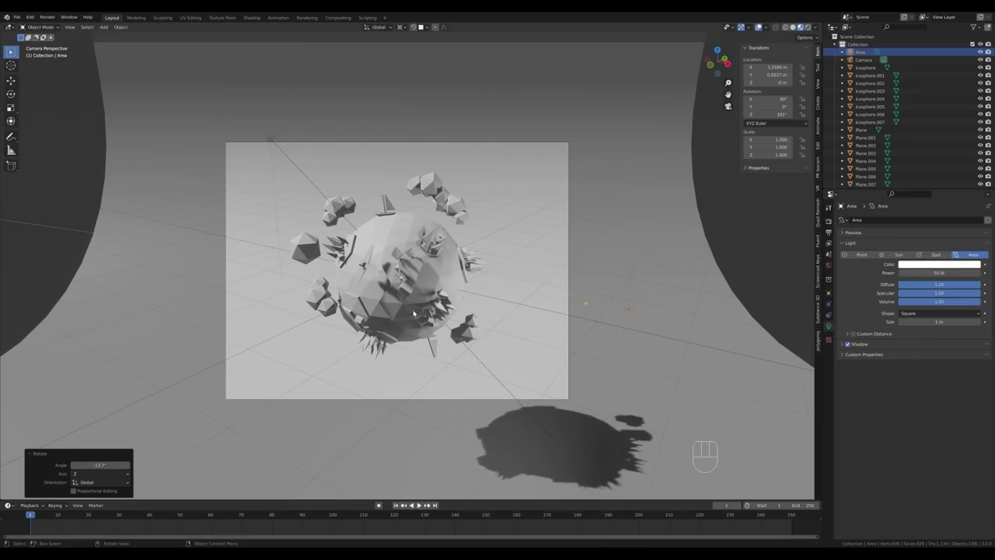
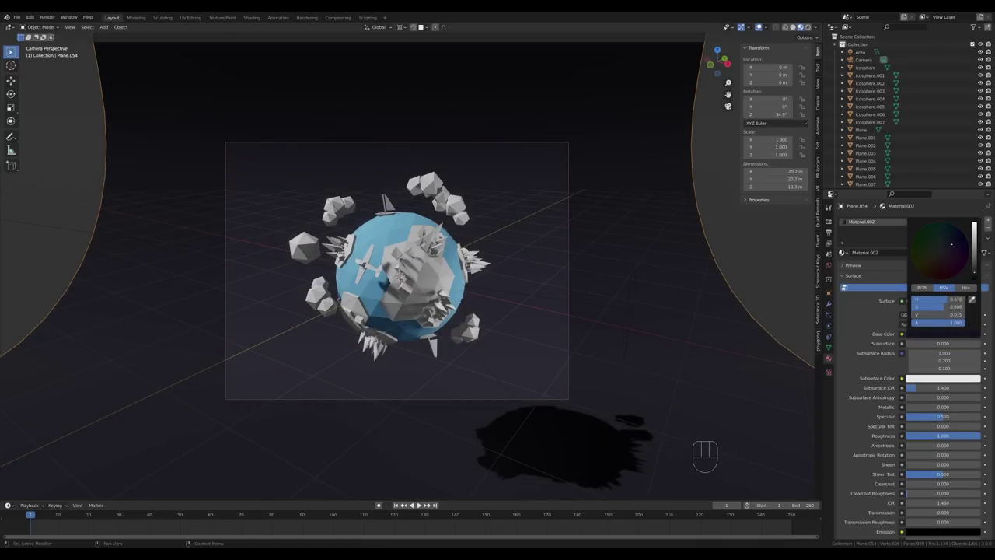
Give the clouds a white material and the small sun icosphere a new yellow material.
click(462, 209)
drag(878, 251, 938, 303)
click(939, 336)
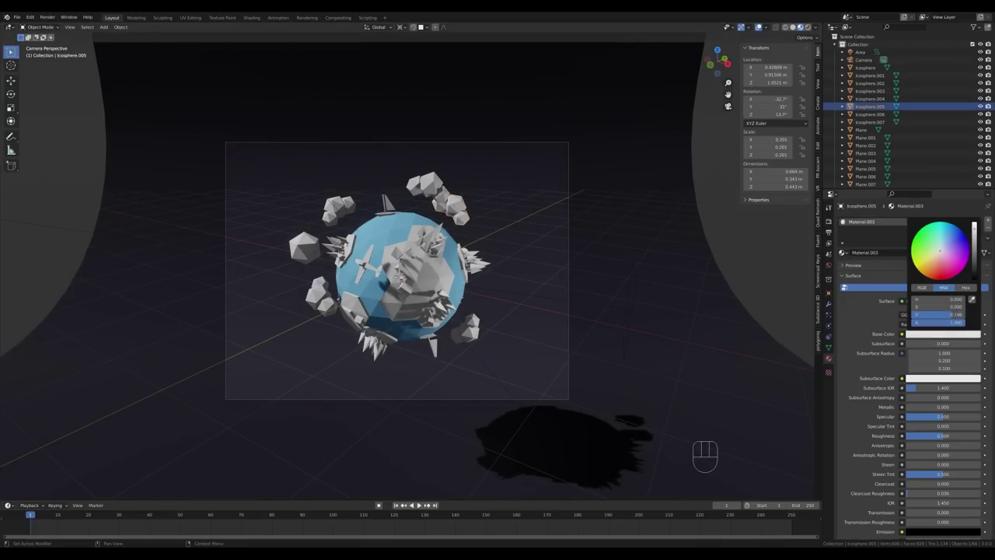
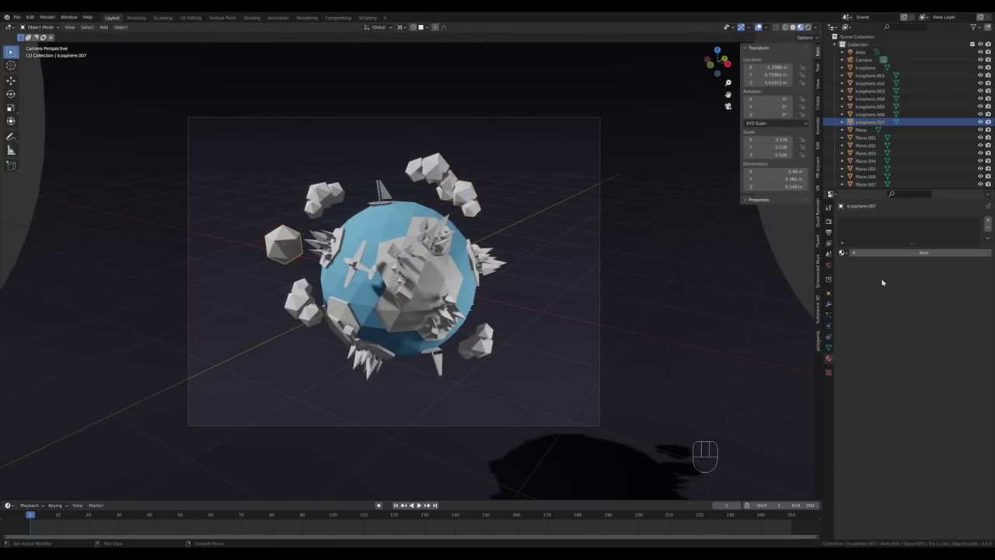
drag(892, 258, 951, 285)
click(939, 336)
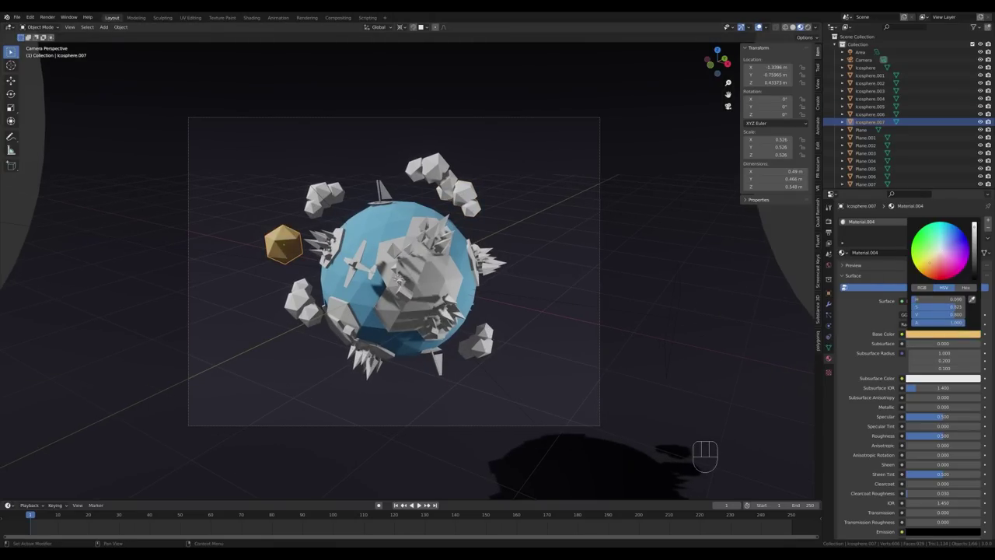
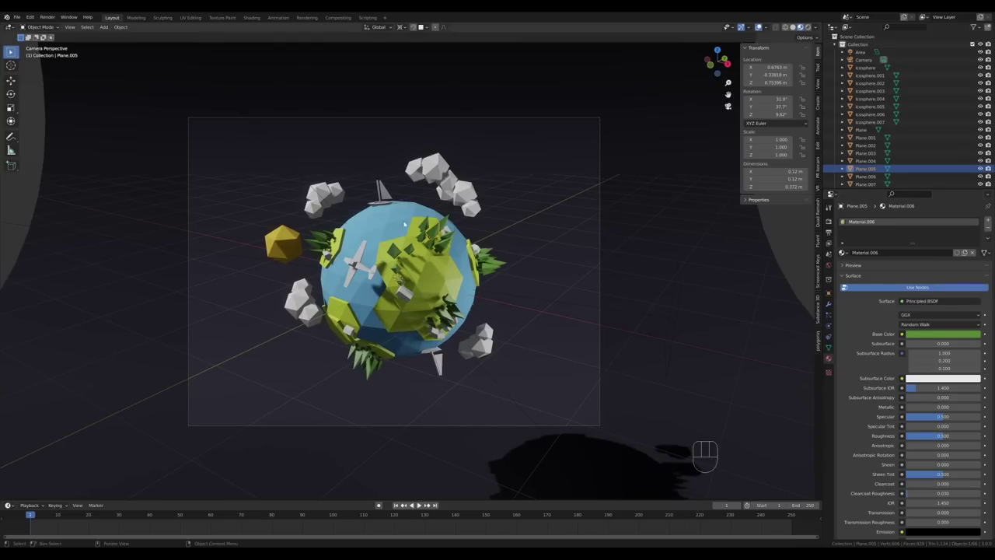
Colour the land green and assign a second red material slot to the house roofs.
click(412, 297)
drag(844, 252, 860, 265)
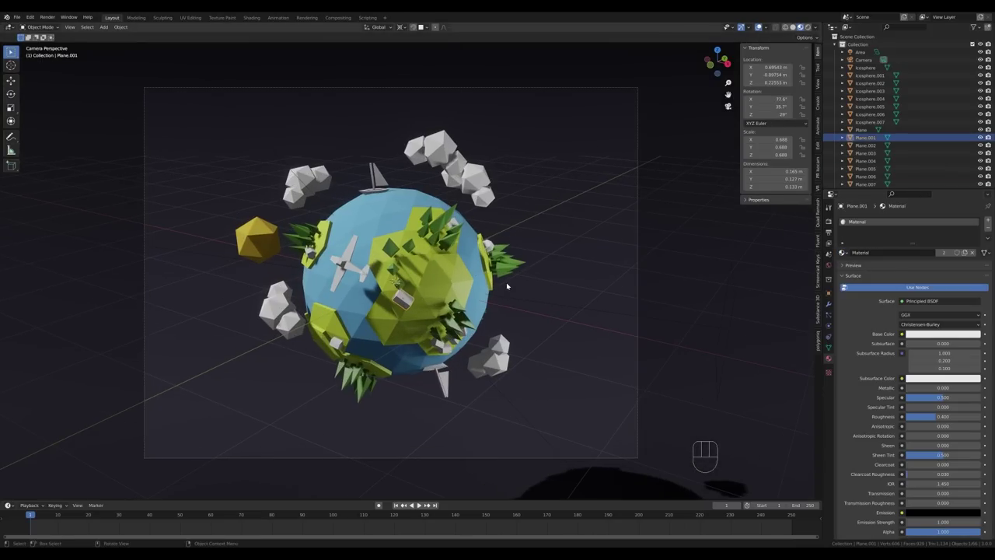
click(991, 220)
click(898, 271)
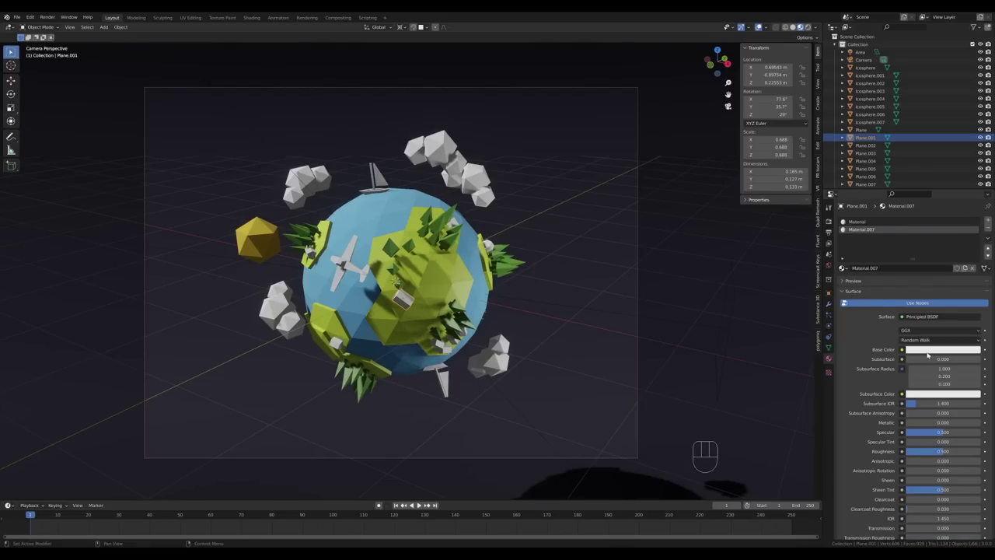
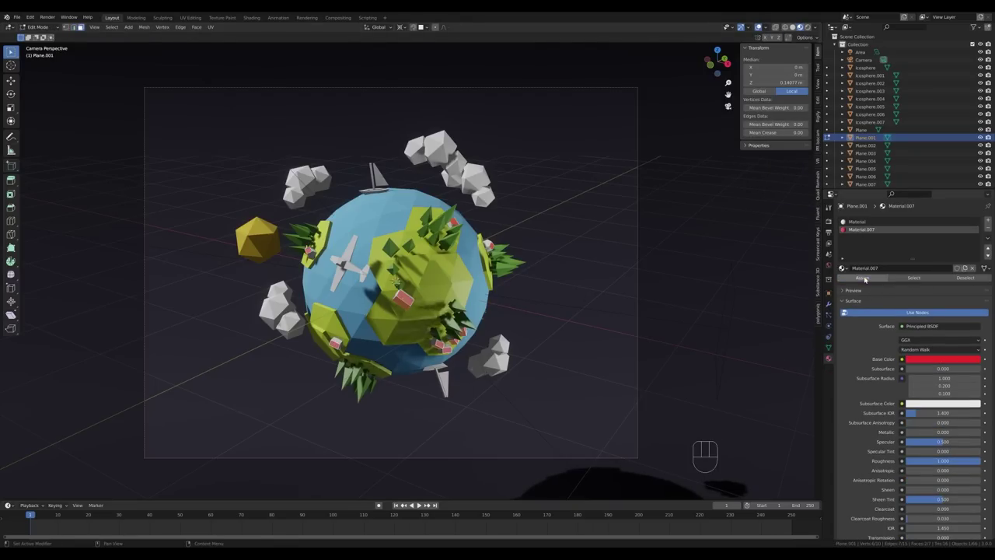
key(Tab)
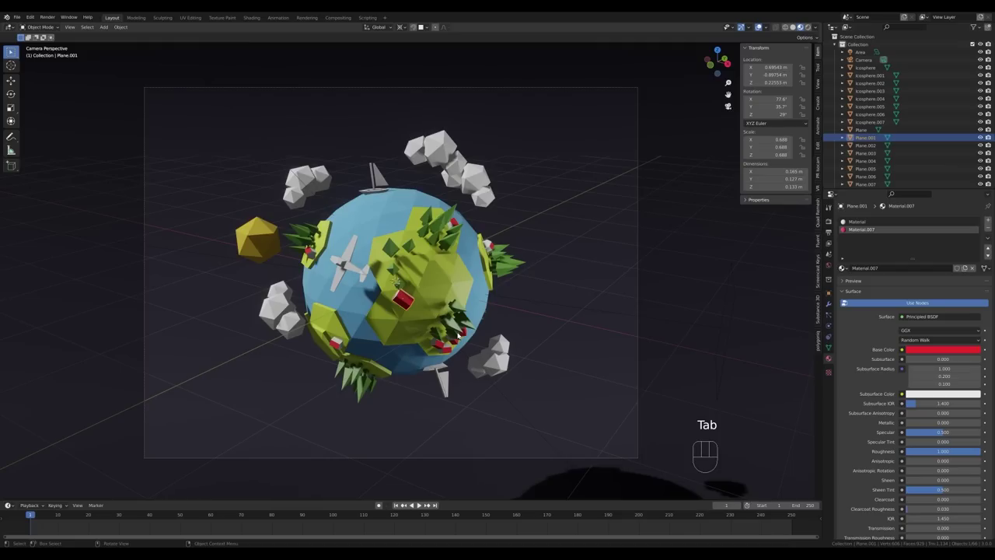
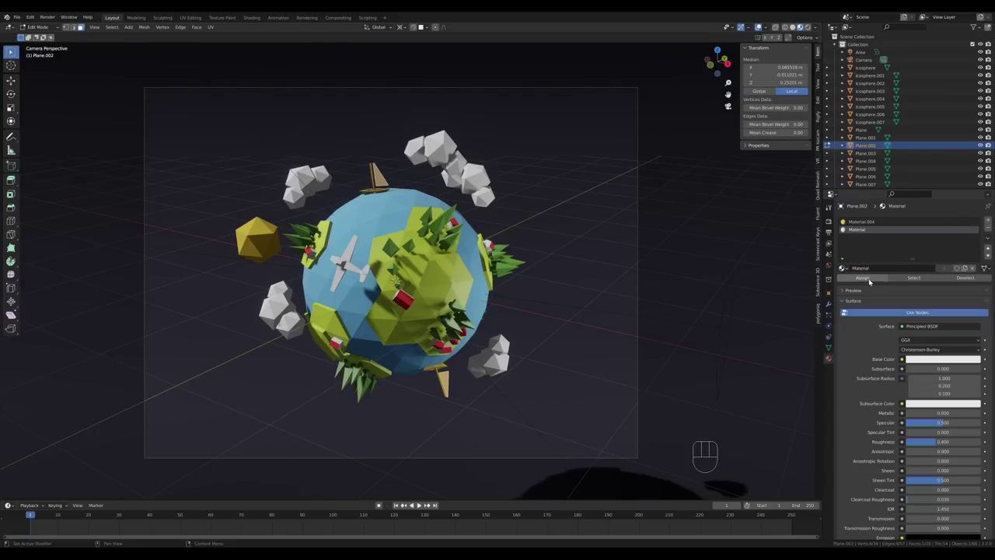
Assign the golden material to the boat hulls and leave Edit Mode.
click(866, 277)
key(Tab)
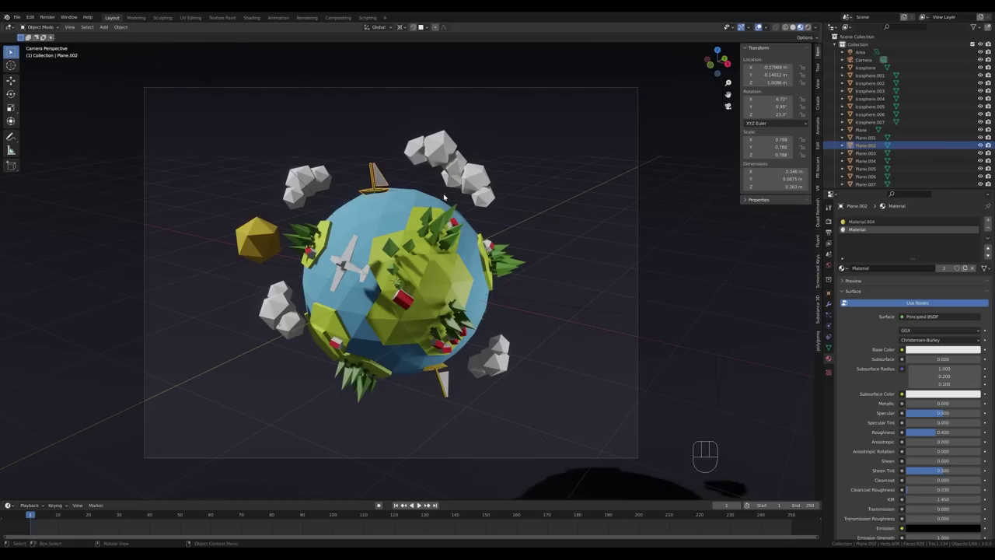
key(Tab)
key(Tab)
click(349, 267)
Cut edge loops across the airplane and give the wing stripes and tail fin a red material.
middle_click(482, 284)
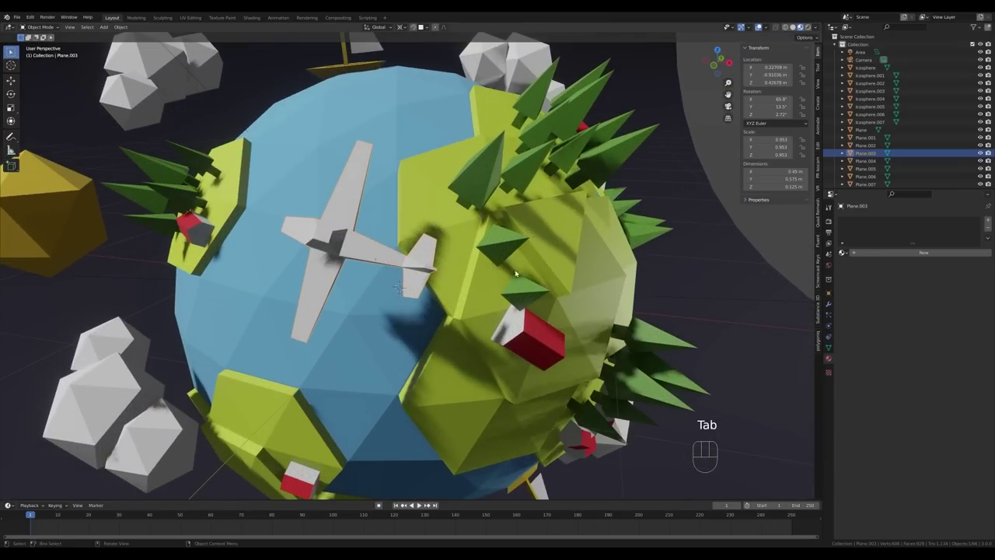
click(845, 253)
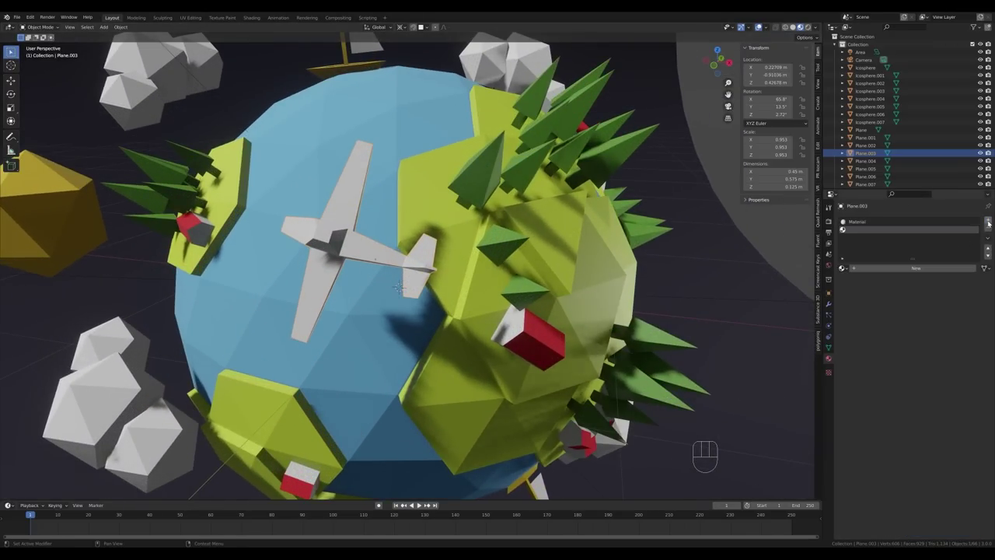
key(Tab)
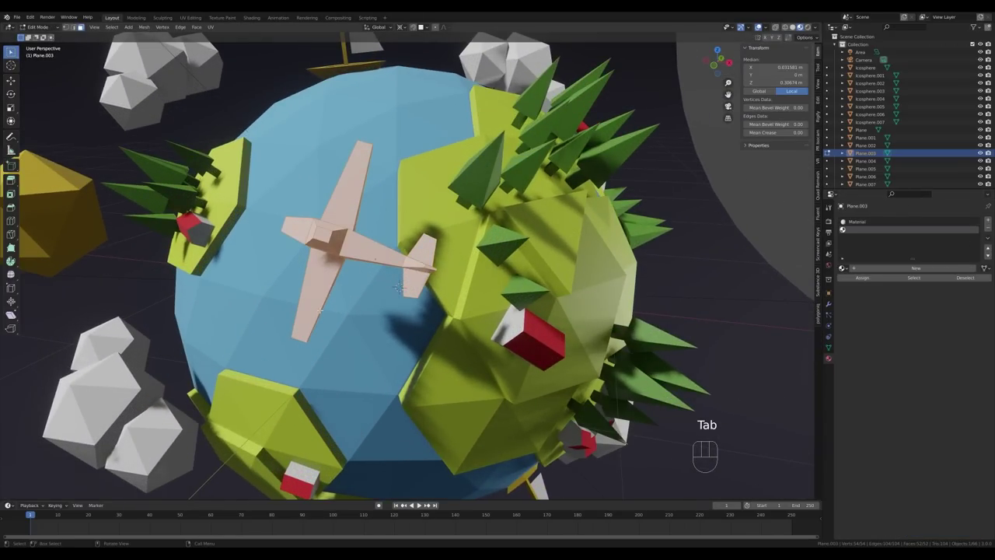
key(ctrl+r)
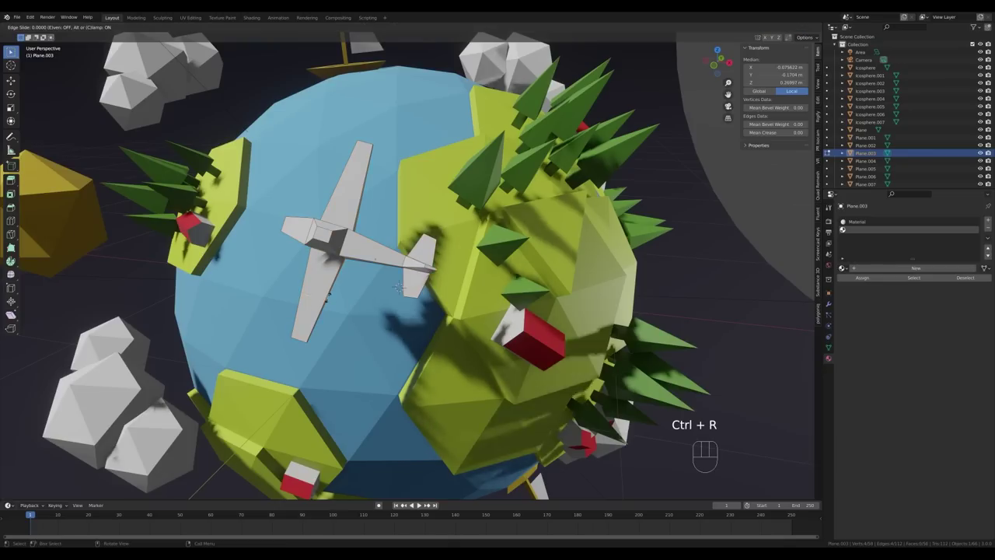
key(ctrl+r)
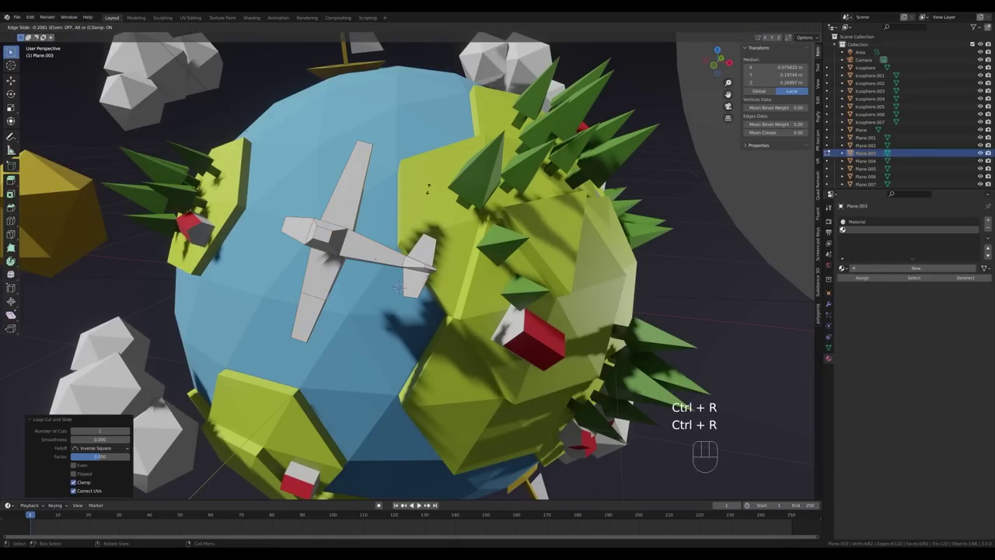
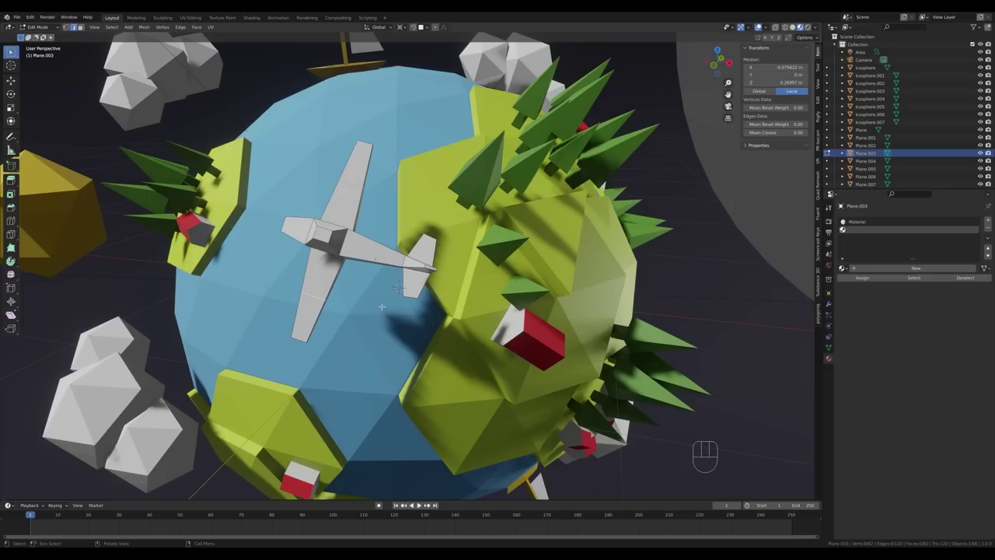
key(ctrl+b)
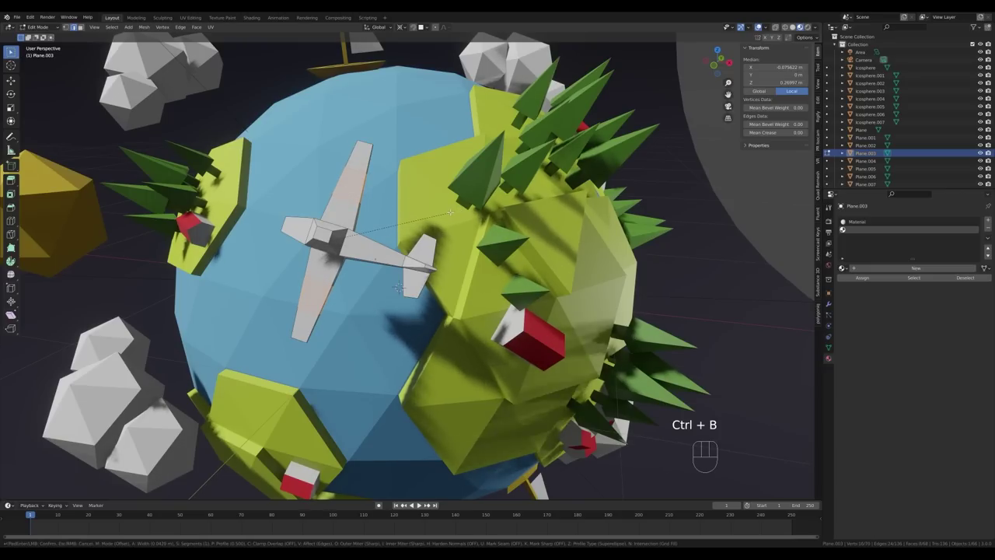
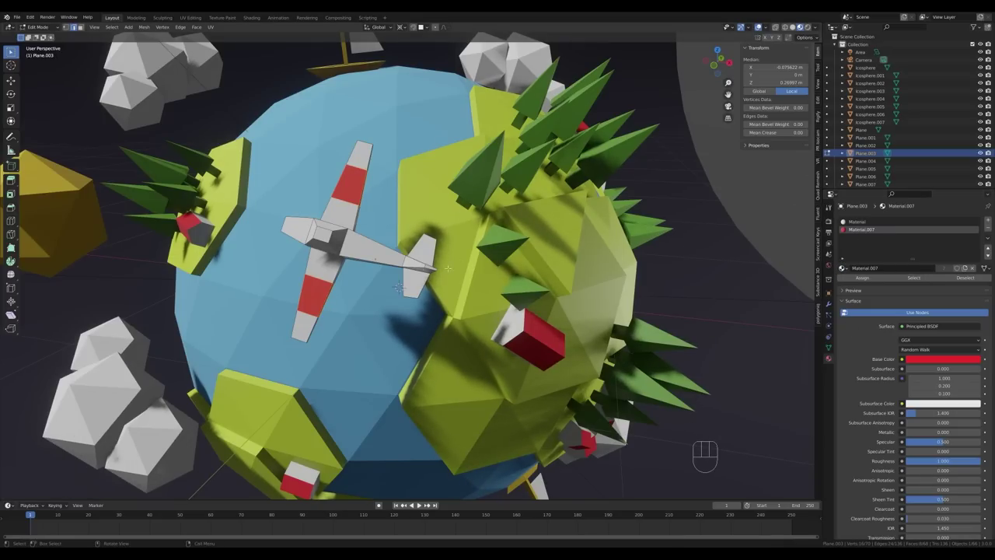
key(3)
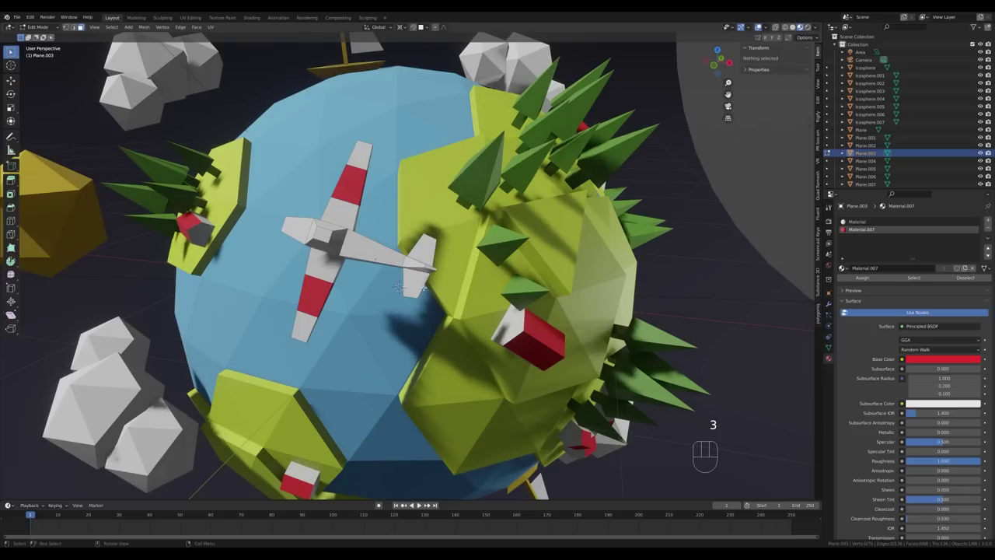
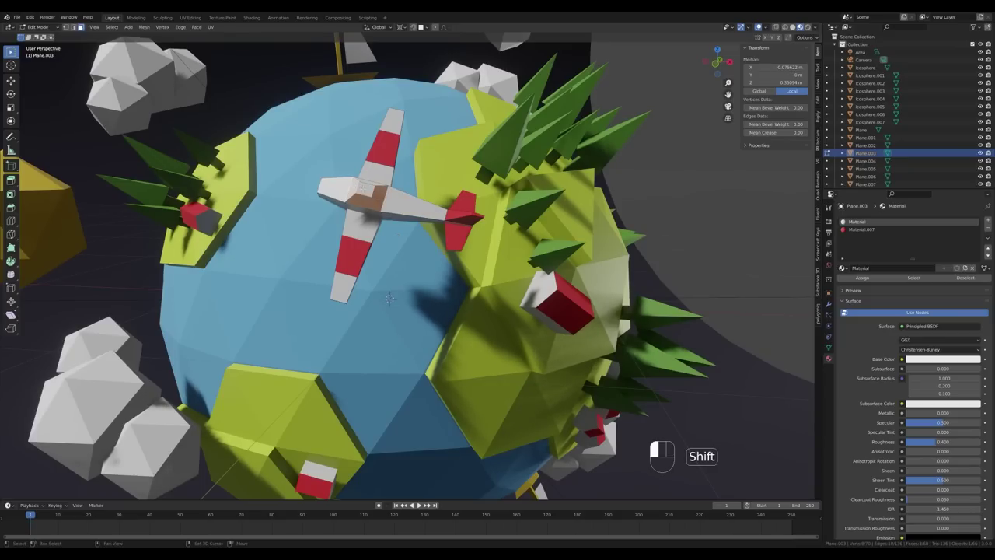
Add a blue material slot and assign it to the fuselage cockpit faces.
click(992, 220)
drag(892, 277, 915, 297)
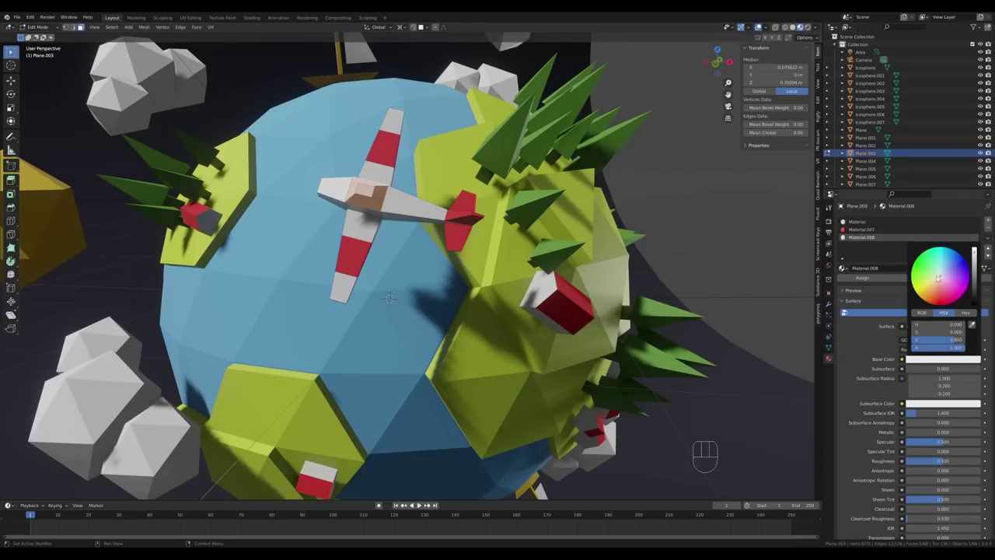
click(867, 278)
key(Tab)
click(345, 197)
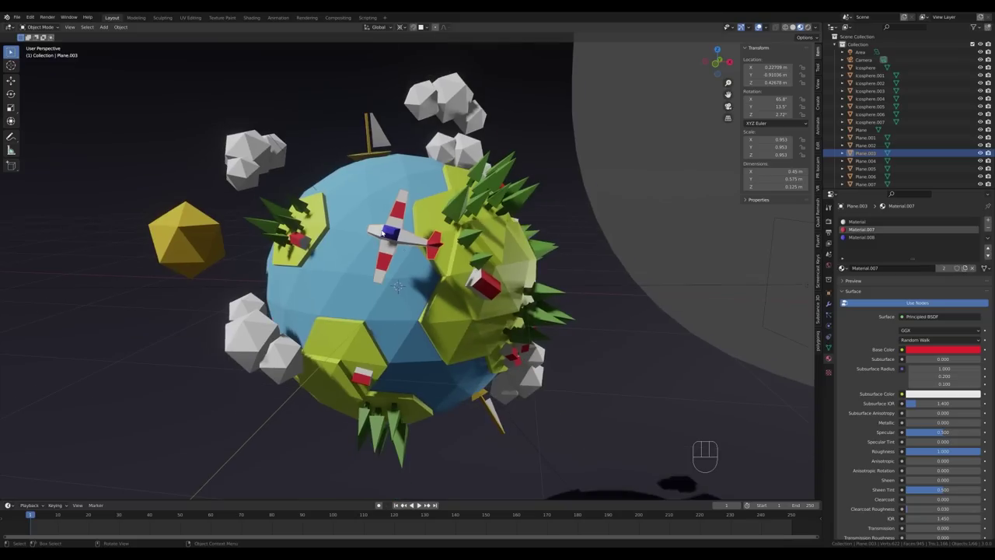
Look through the scene camera and bring up the render settings.
click(659, 188)
drag(534, 276, 520, 281)
key(KP_0)
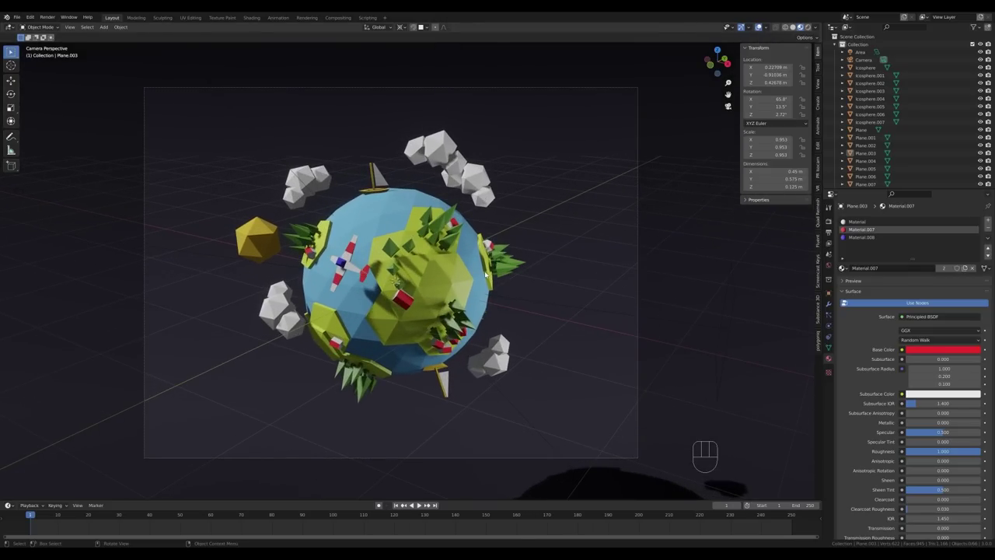
click(832, 223)
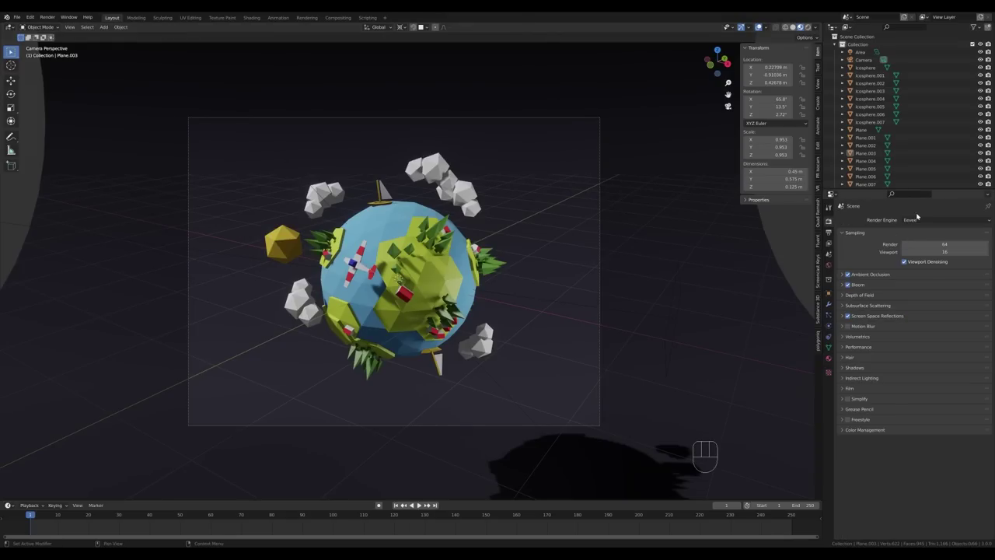
Set the render engine to Cycles on GPU Compute and enable rendered viewport shading.
drag(923, 222, 917, 245)
drag(925, 239, 922, 258)
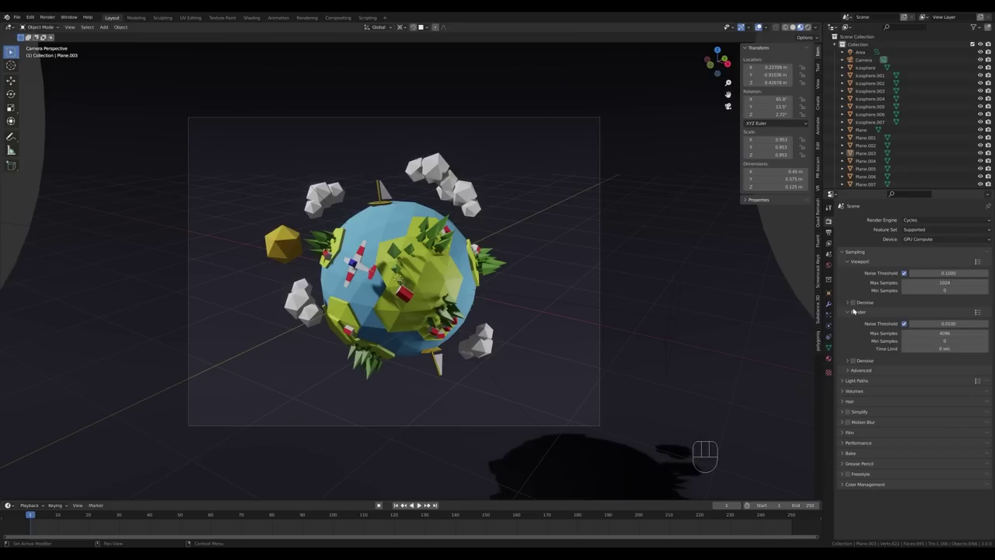
click(858, 303)
click(856, 363)
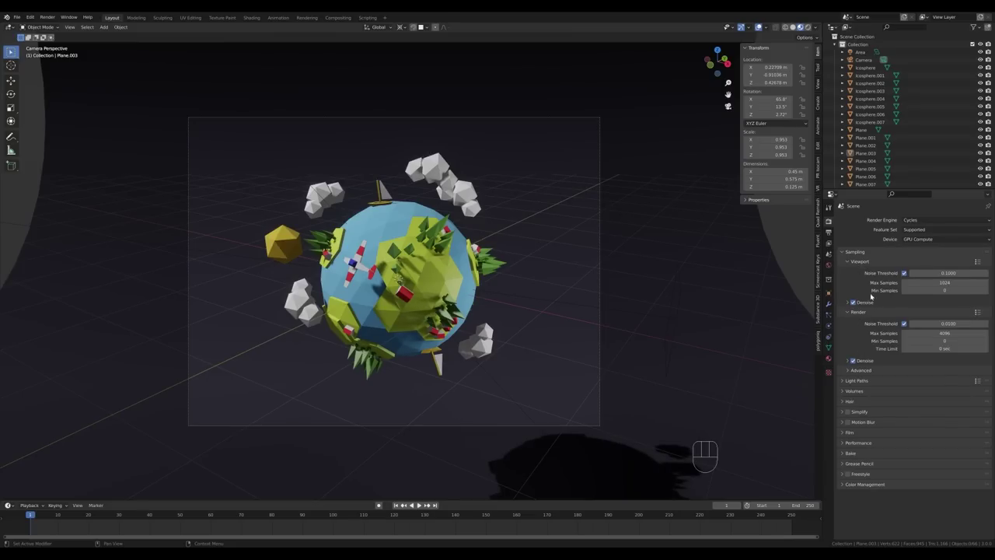
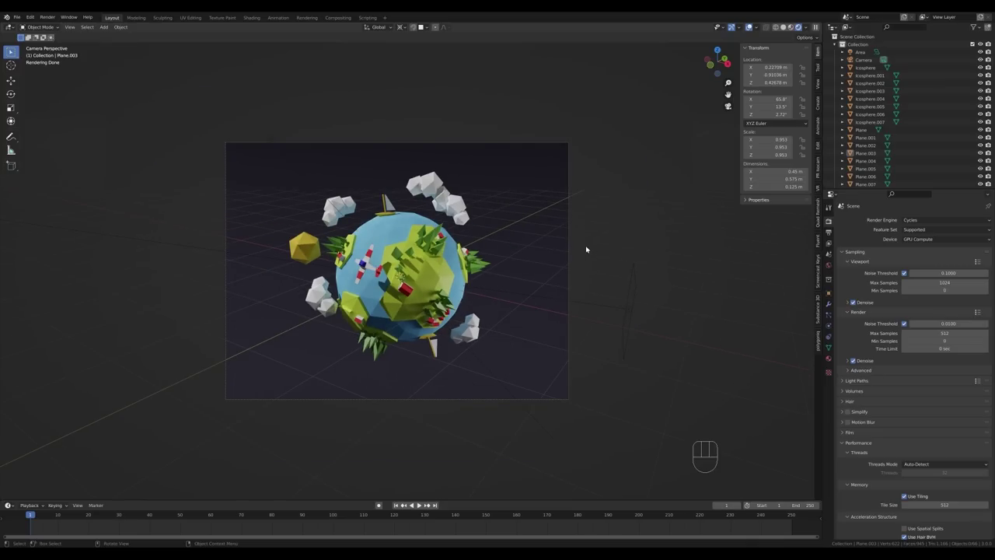
Add a point light and move it up and left of the planet in top view.
drag(371, 266, 382, 266)
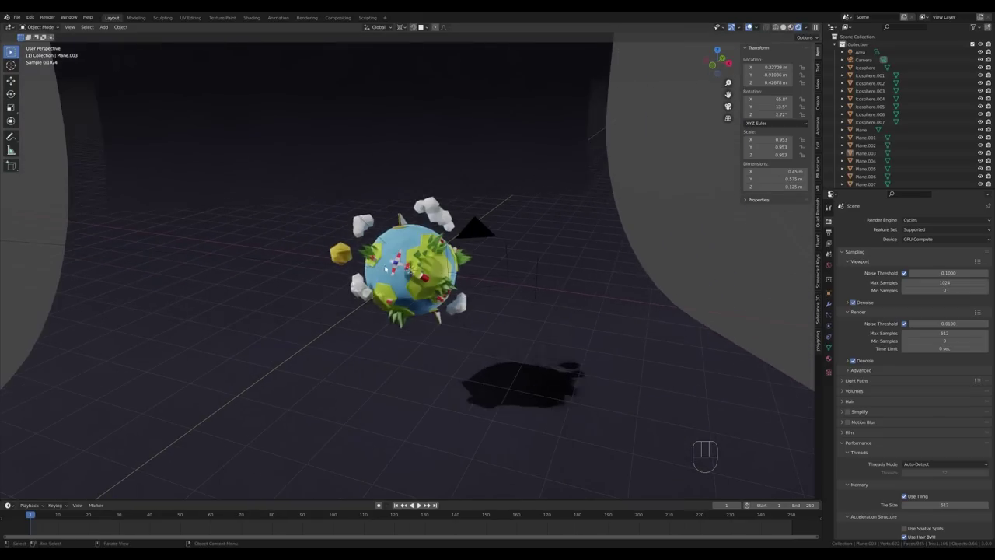
drag(418, 264, 432, 267)
key(shift+a)
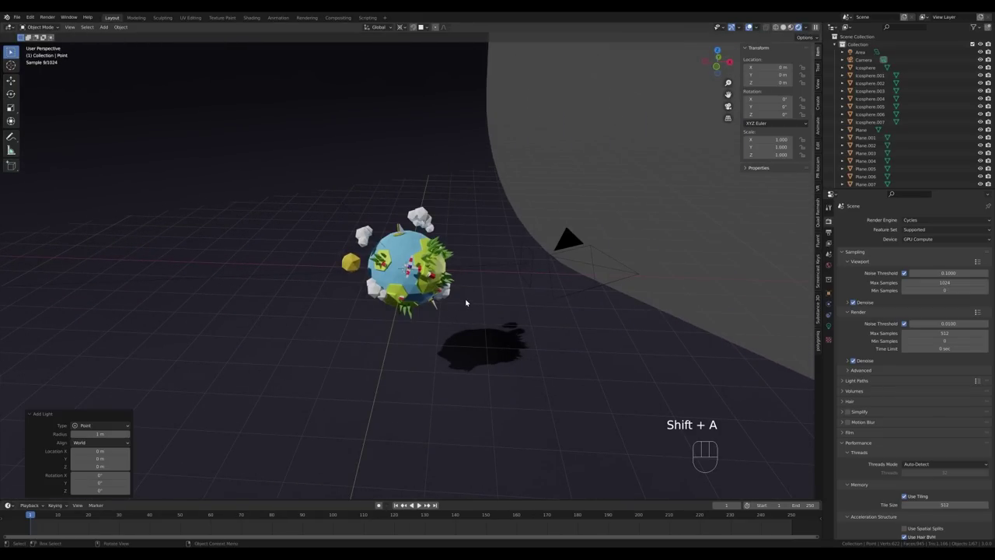
key(KP_7)
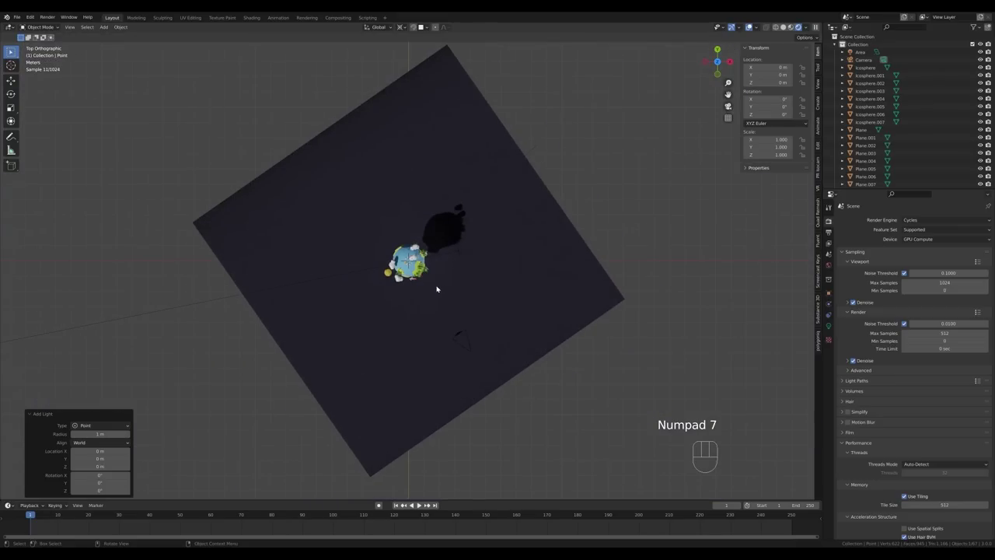
key(ctrl+z)
key(g)
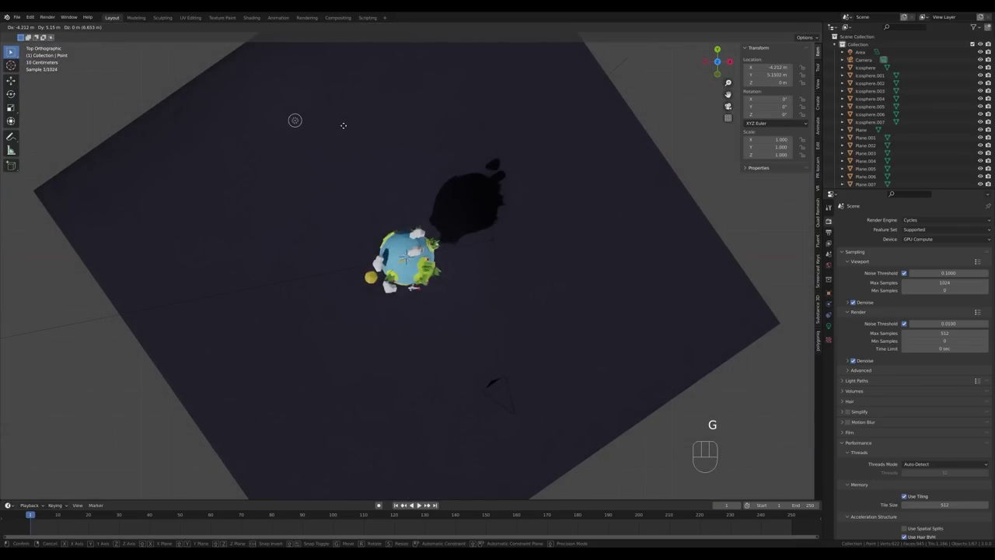
click(348, 122)
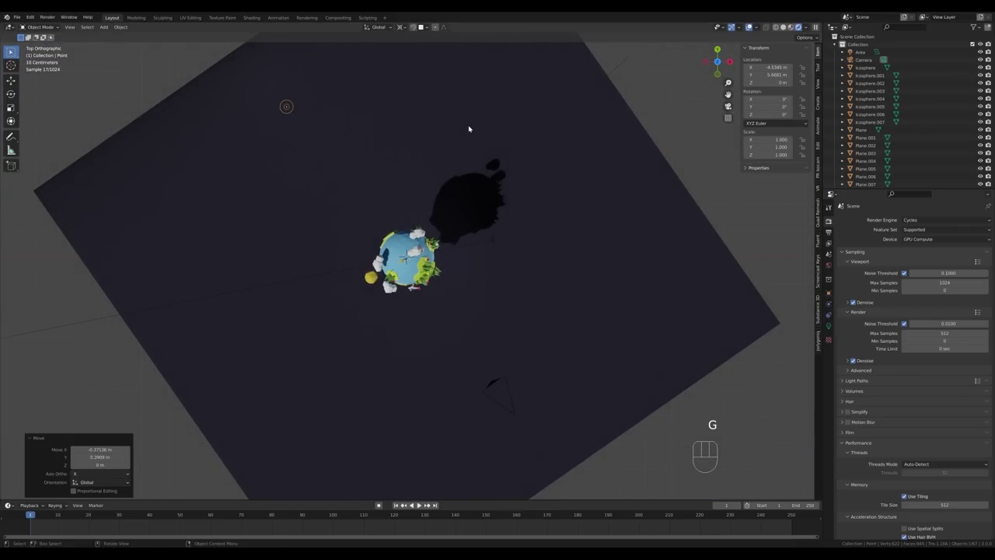
Adjust the point light's height from the camera view and inspect the lit planet.
key(KP_0)
key(g)
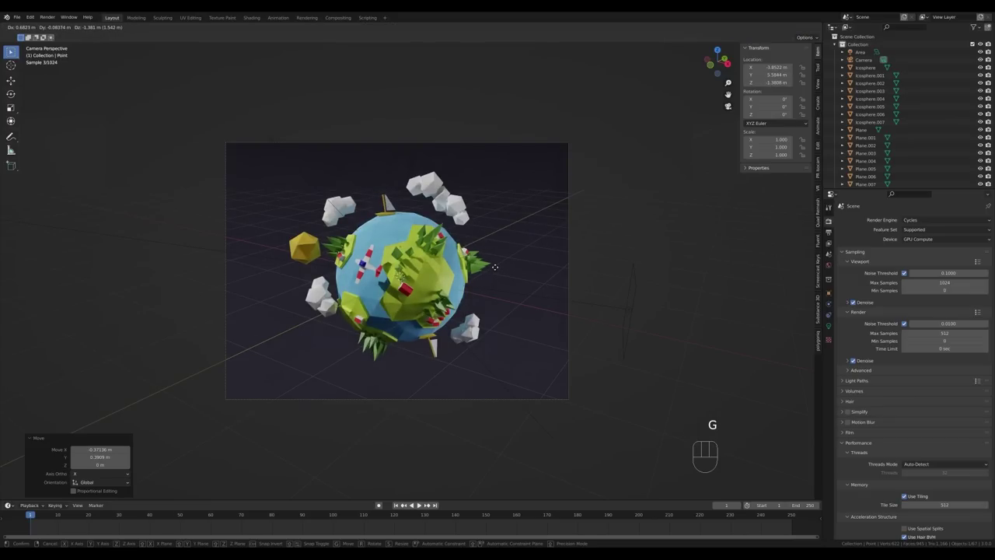
click(500, 267)
drag(392, 241, 420, 242)
drag(296, 260, 319, 251)
drag(519, 223, 484, 237)
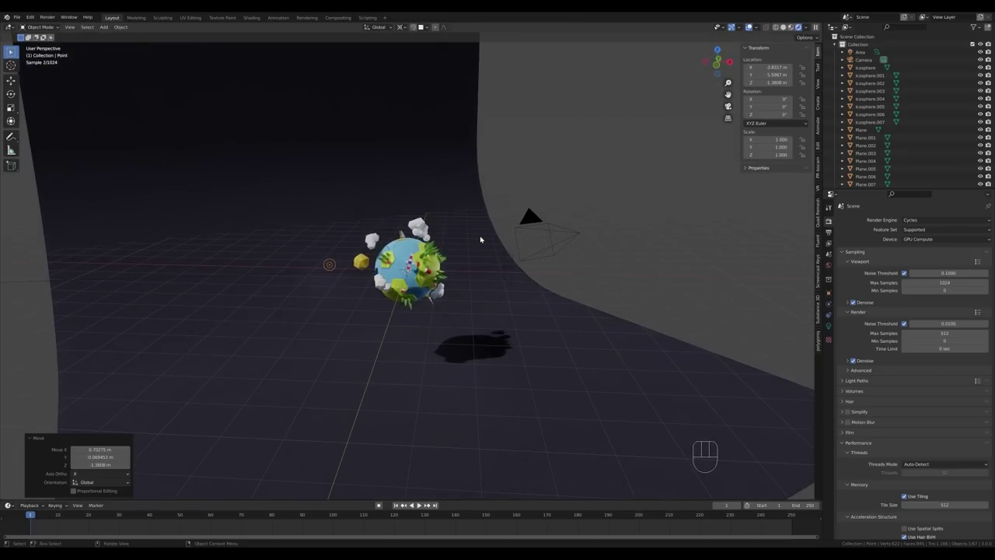
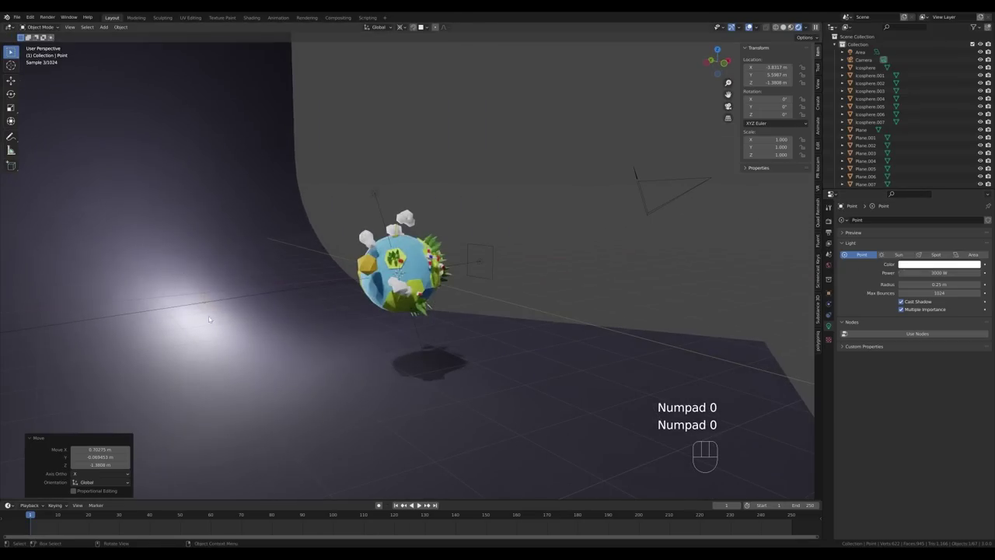
Tint the point light cyan and set the world background colour to deep blue.
key(KP_0)
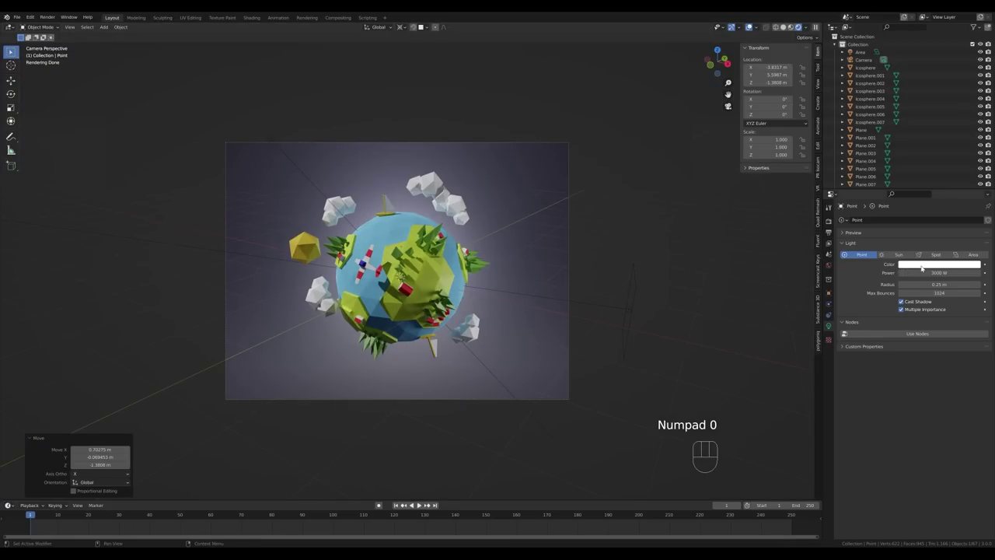
drag(932, 266, 928, 237)
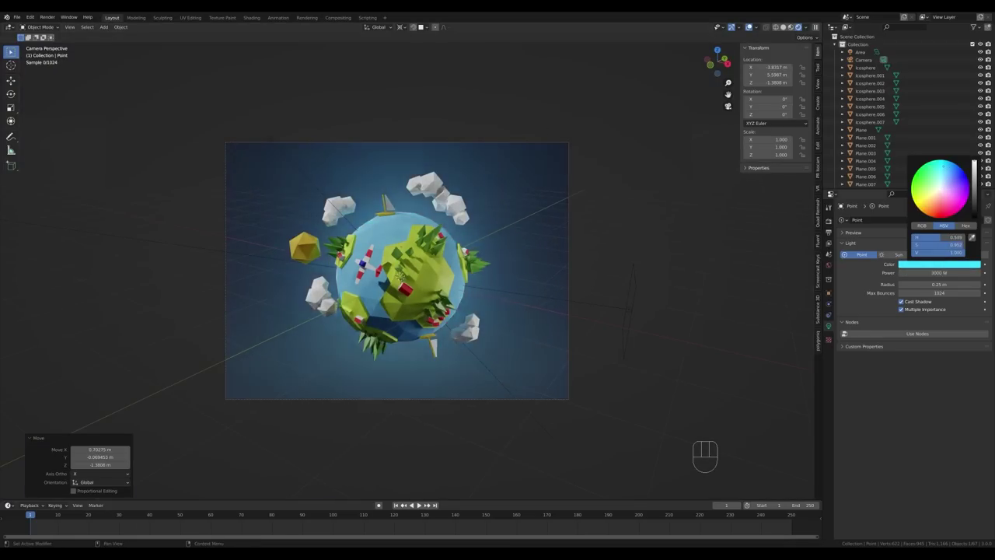
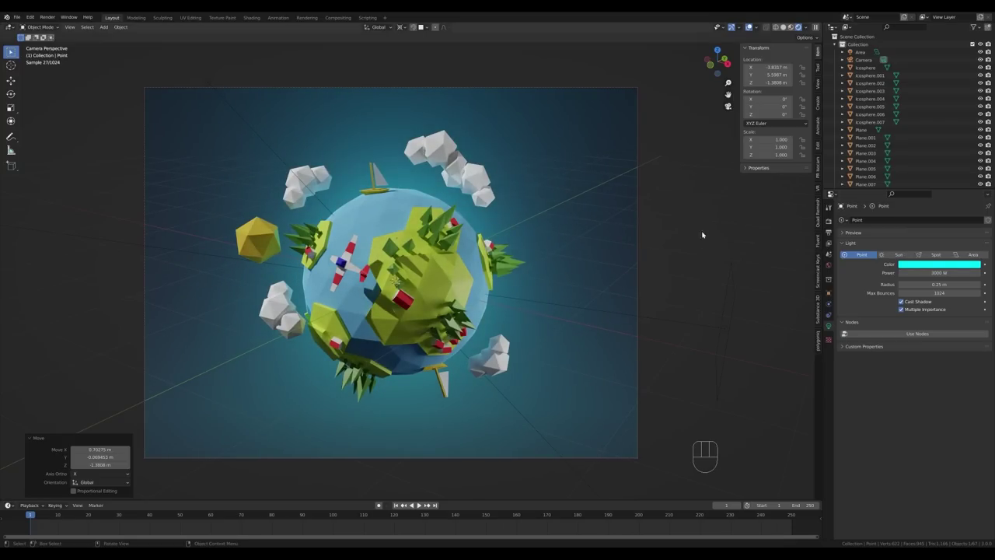
click(833, 264)
click(945, 267)
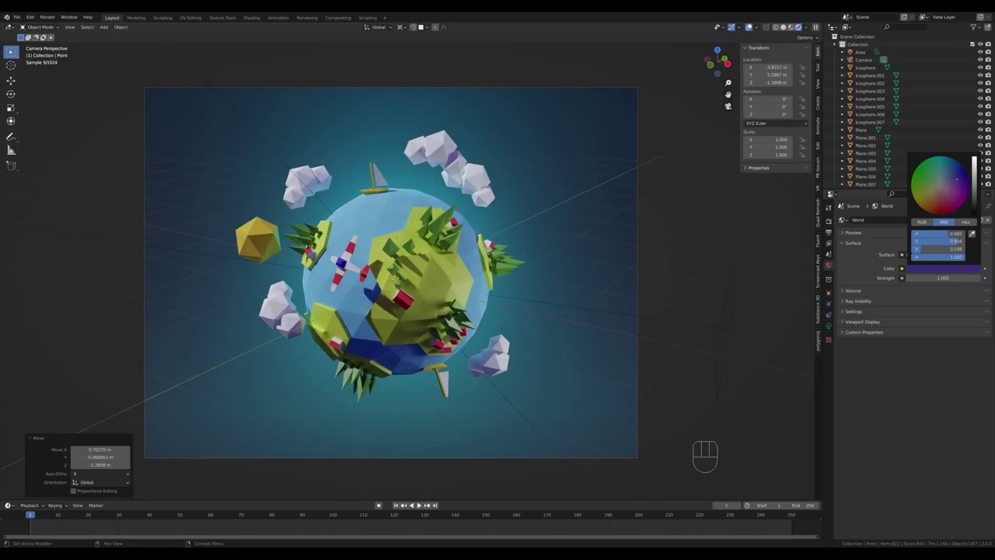
Widen the sun light's angle to about 18.7° and move on to the render's colour management.
click(933, 268)
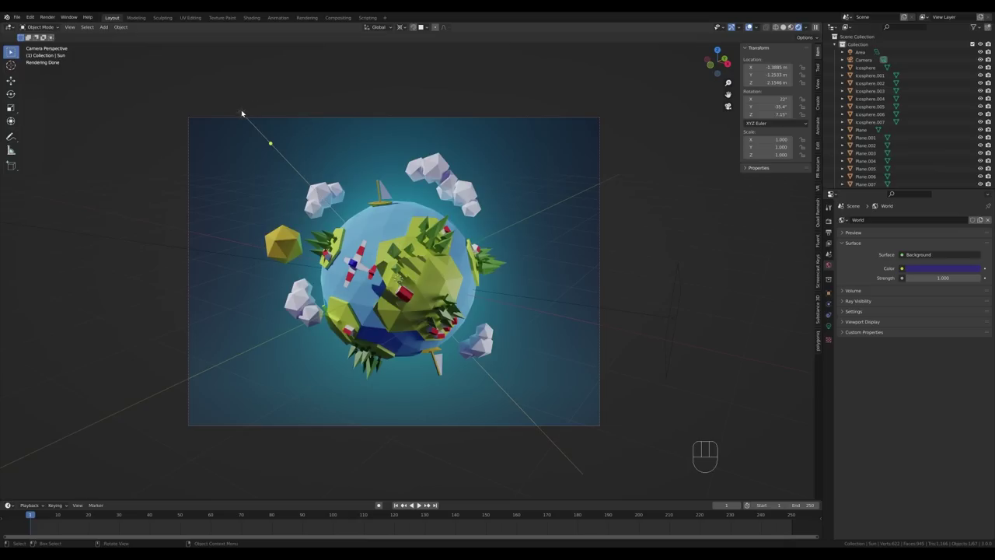
click(832, 325)
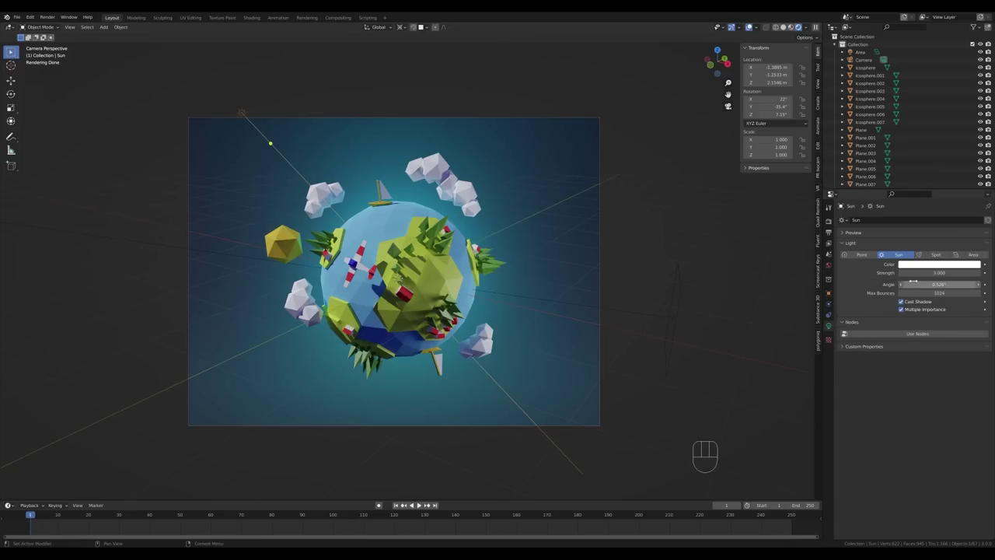
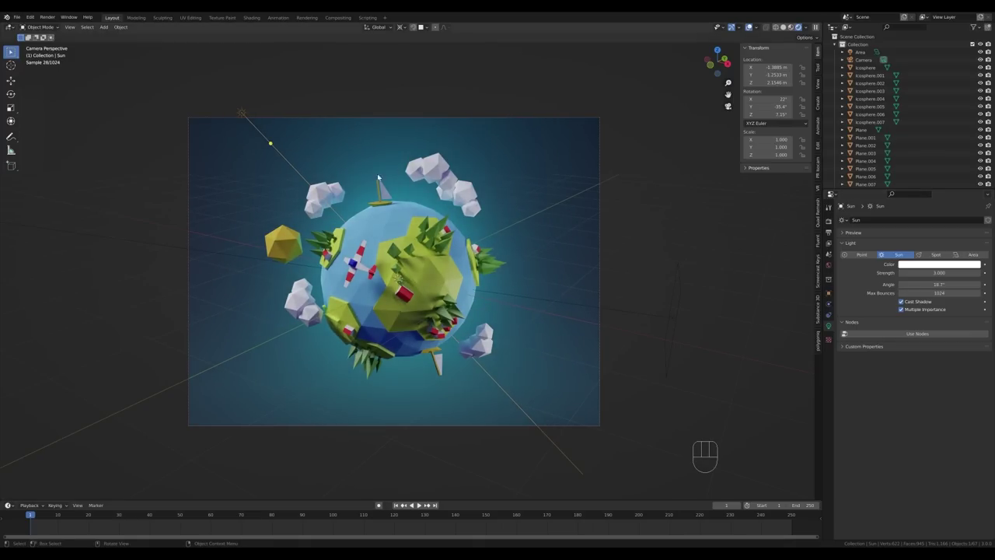
click(829, 221)
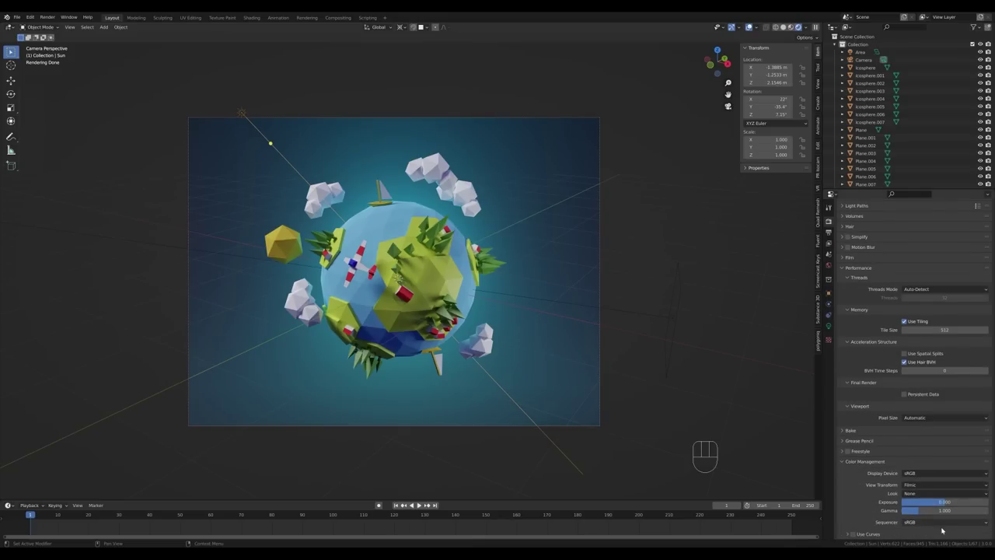